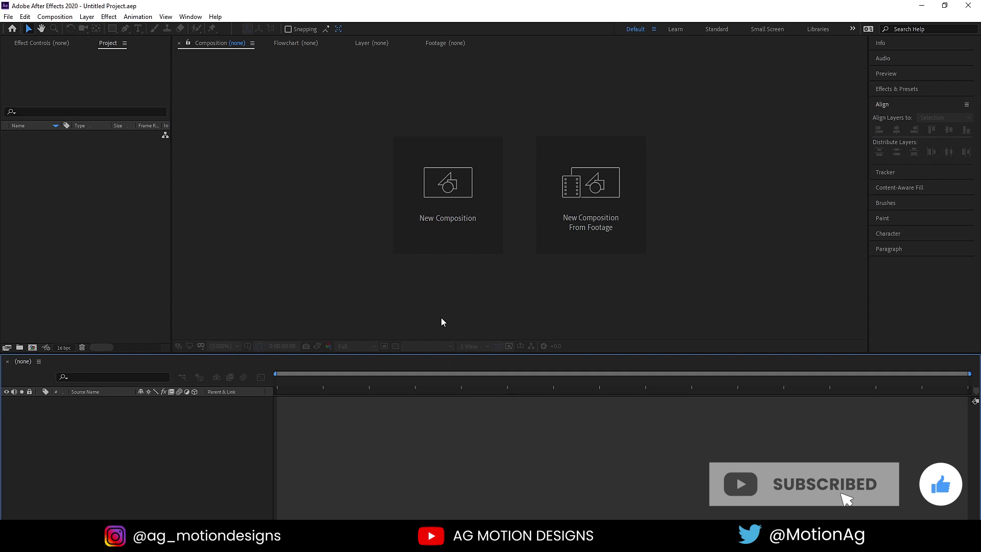
# - Create a new 1920×1080 composition named Main Animation
pyautogui.click(446, 227)
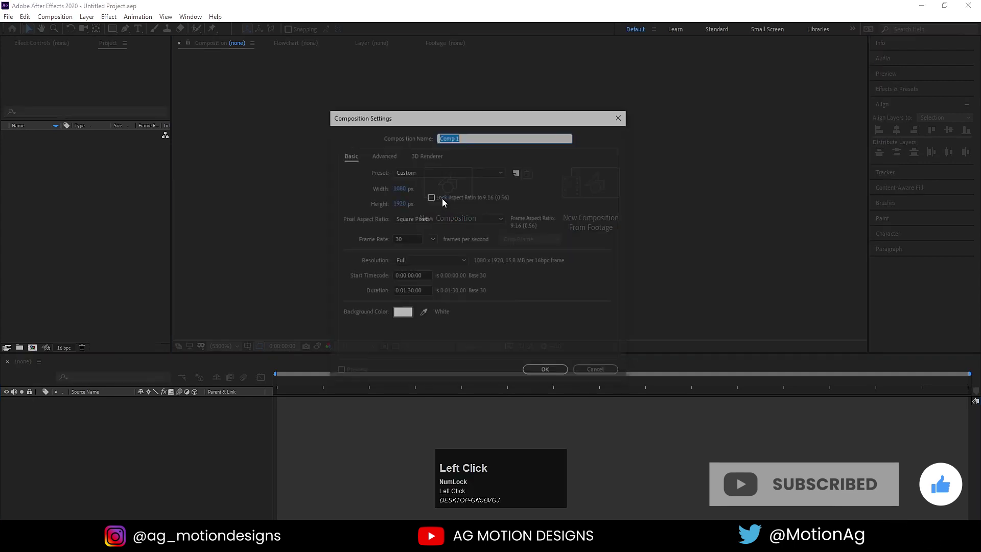
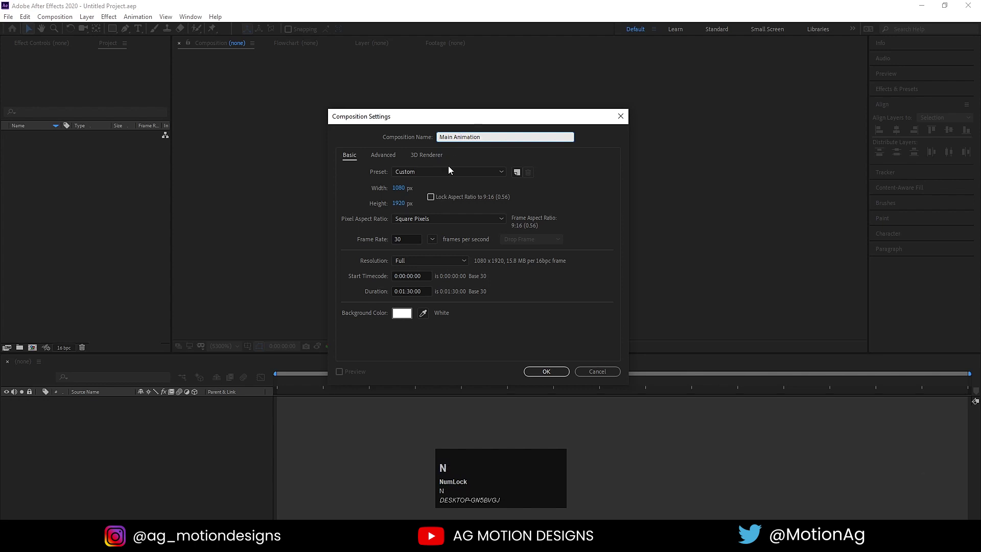
pyautogui.press('n')
pyautogui.click(398, 190)
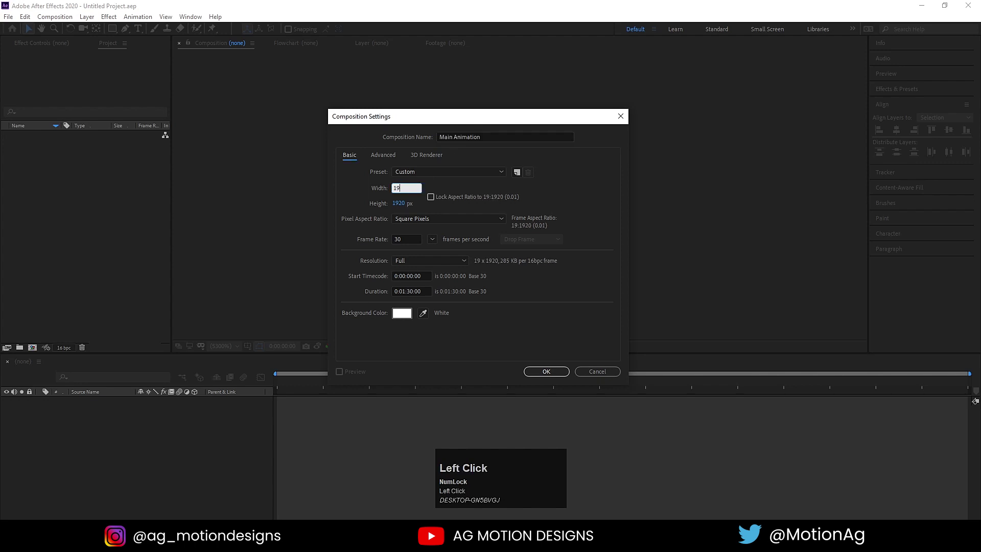
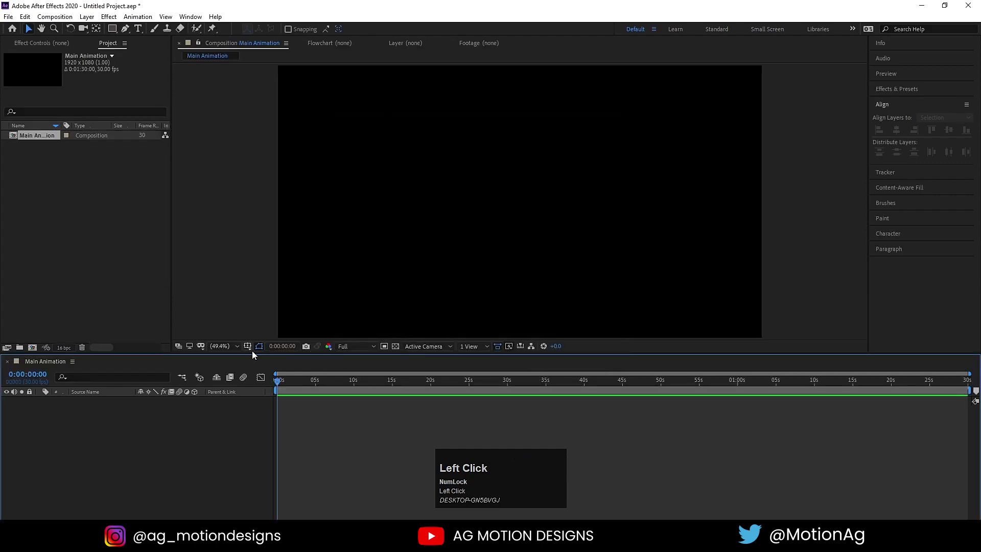
# - Show safe-area guides and add a red CREATIVE text layer in Oswald at 200 px
pyautogui.click(254, 352)
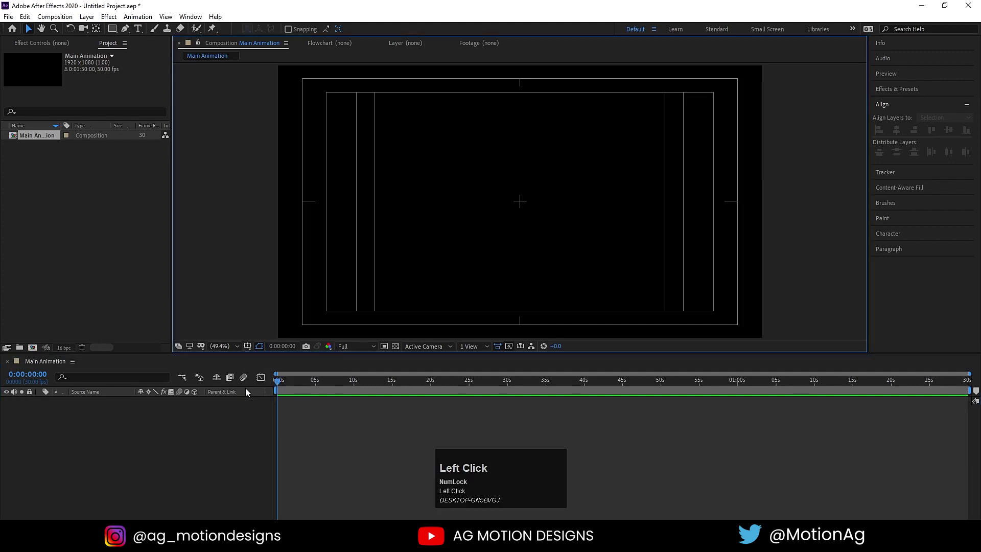
pyautogui.click(139, 28)
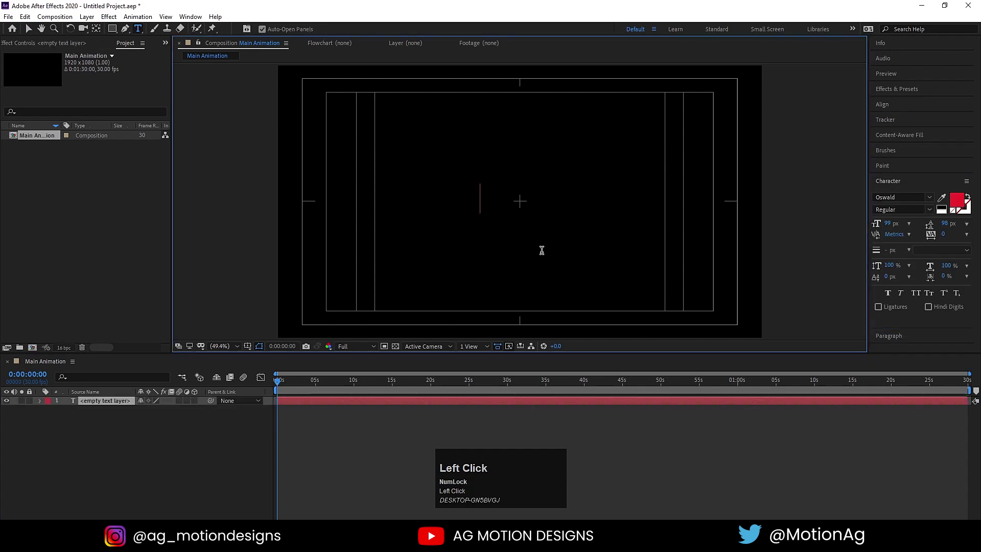
pyautogui.press('shift+c')
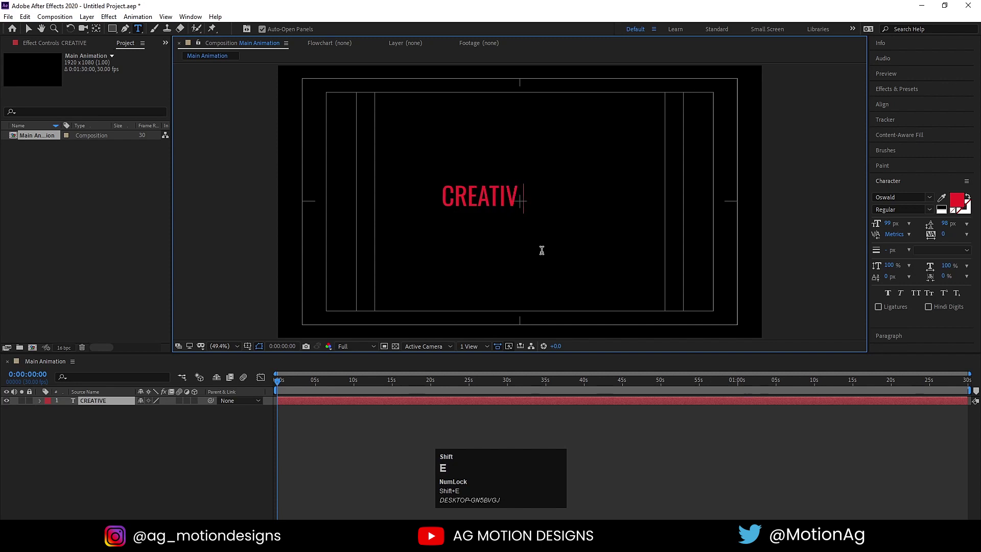
pyautogui.press('ctrl+a')
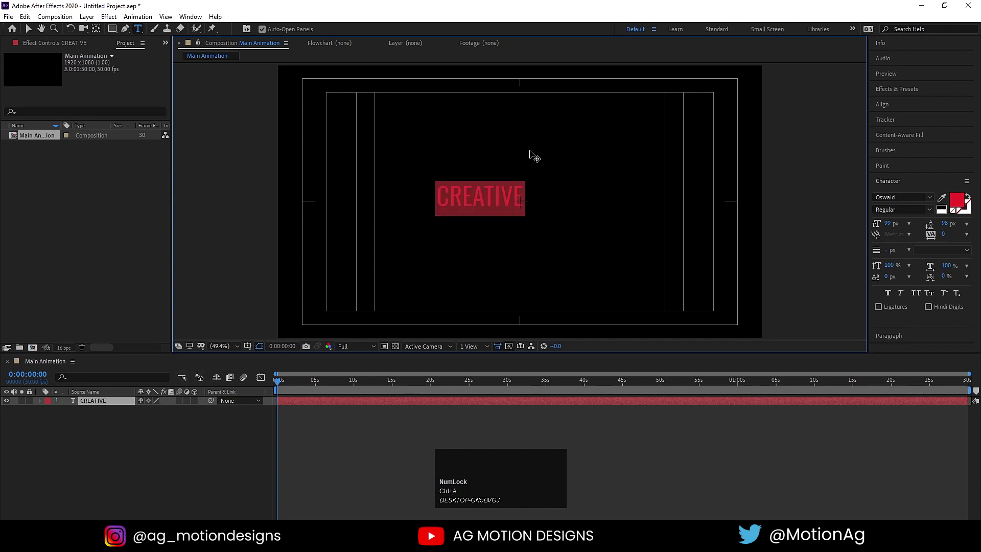
pyautogui.moveTo(890, 225); pyautogui.dragTo(893, 224)
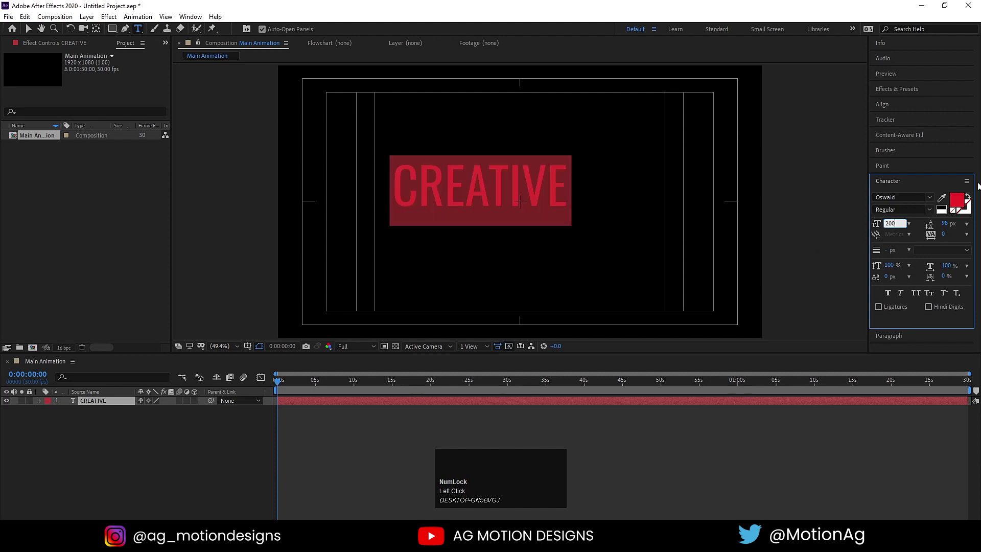
pyautogui.click(136, 472)
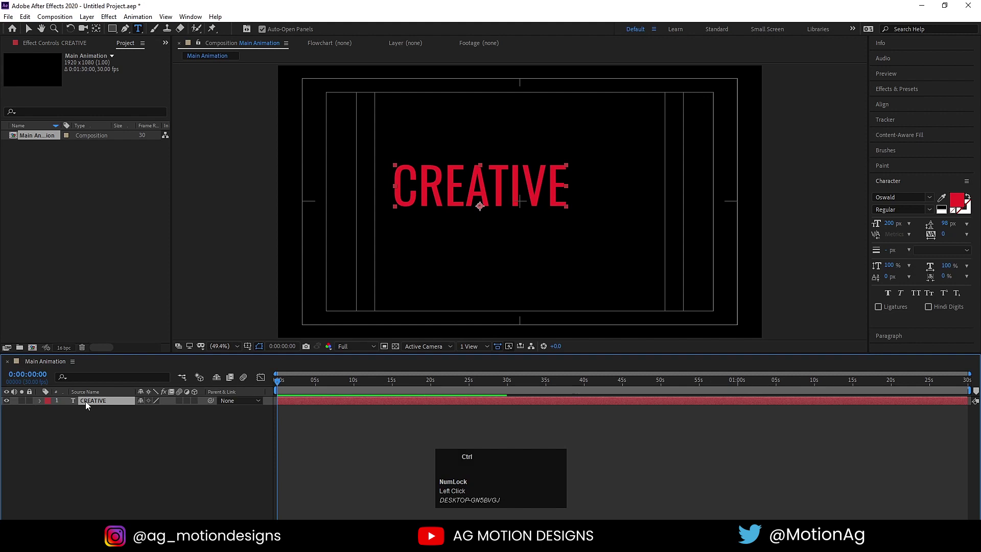
# - Centre the CREATIVE text in the composition and enlarge it to 229 px
pyautogui.press('ctrl+alt+Home')
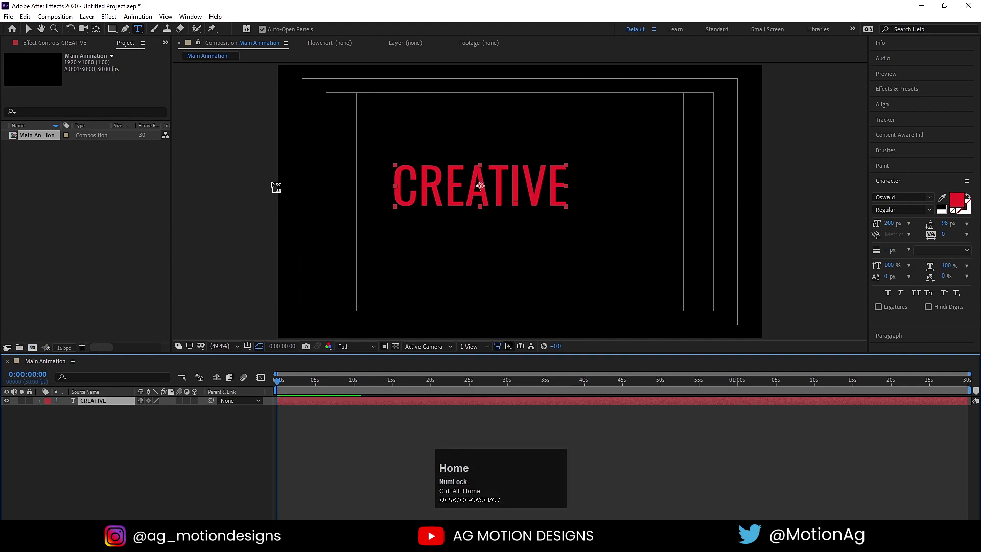
pyautogui.press('v')
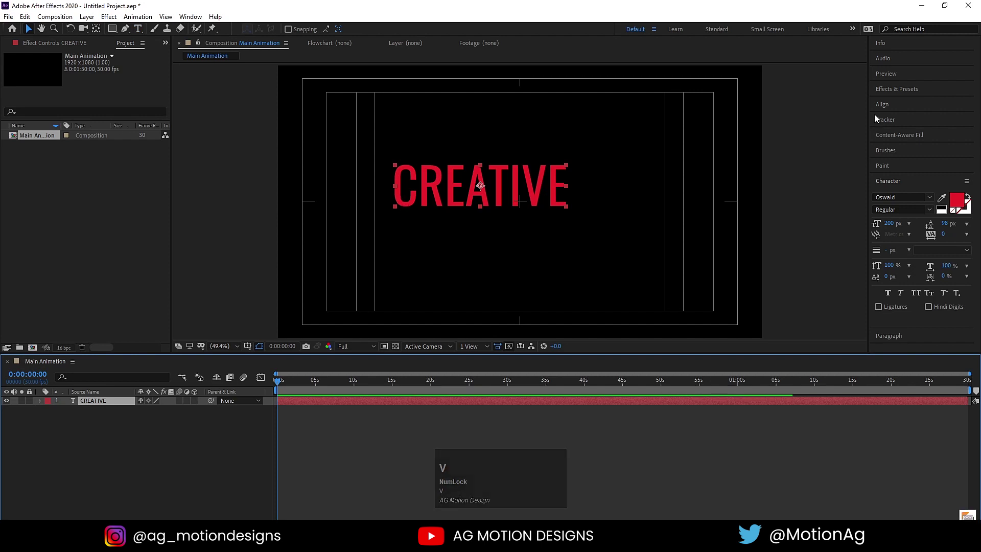
pyautogui.click(913, 107)
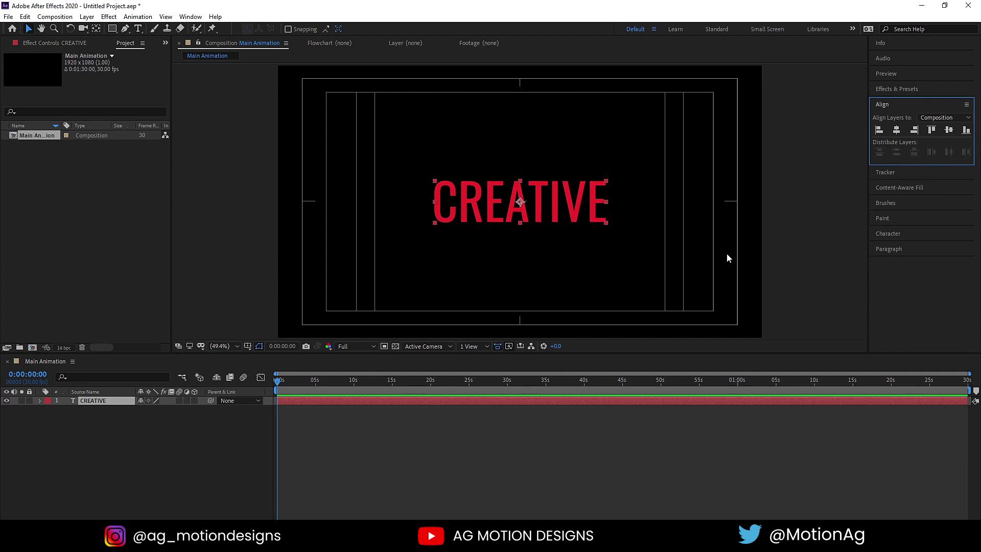
pyautogui.moveTo(892, 232); pyautogui.dragTo(115, 407)
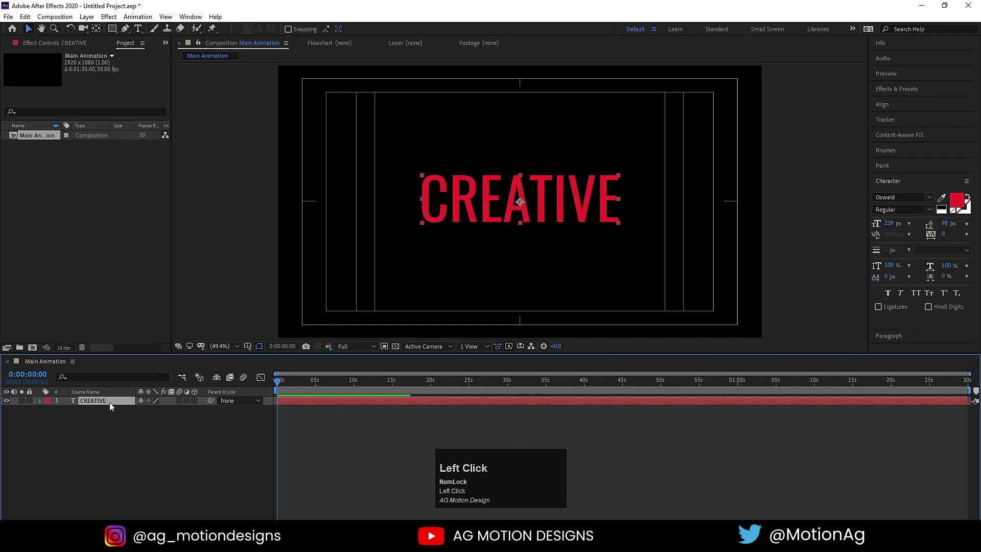
pyautogui.press('v')
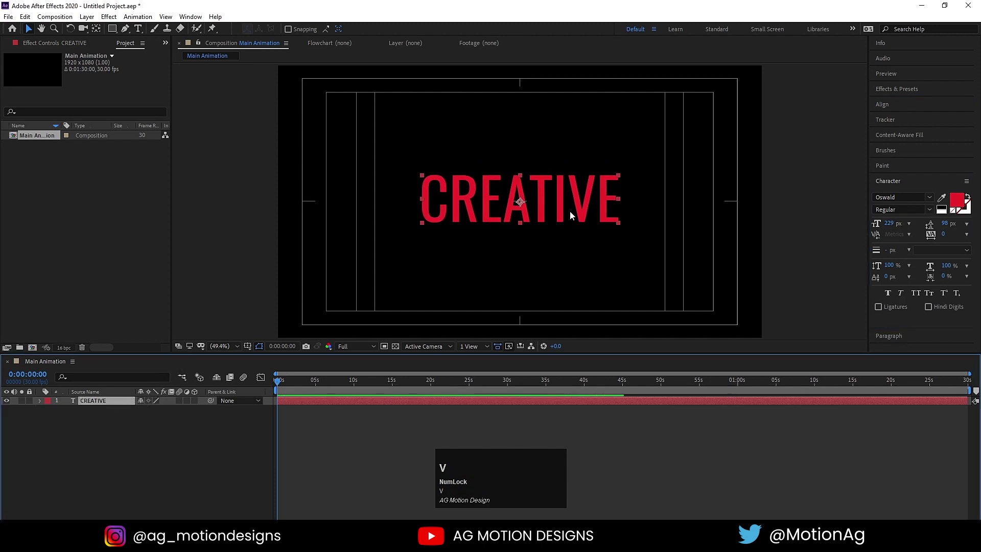
pyautogui.moveTo(569, 211); pyautogui.dragTo(162, 438)
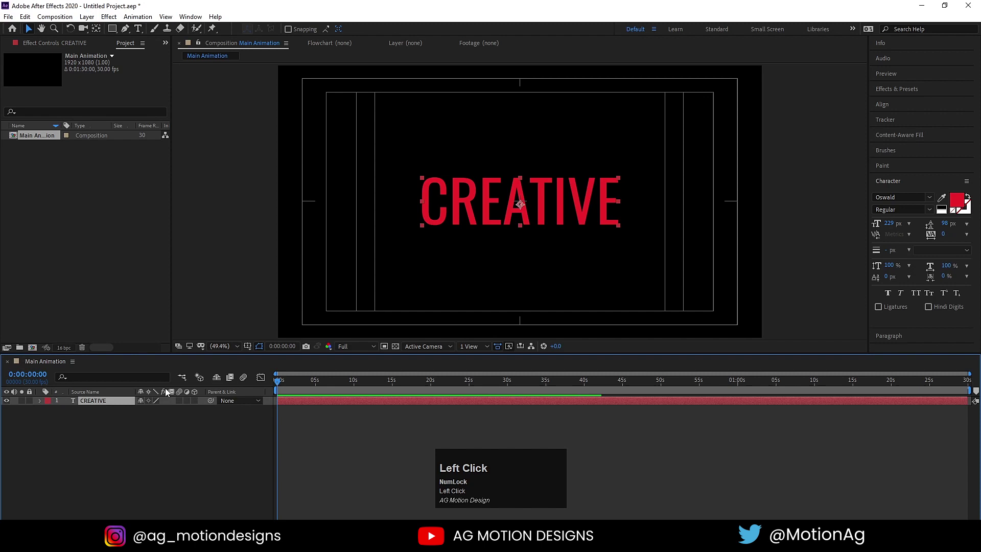
# - Duplicate CREATIVE into white copies CREATIVE 2 and CREATIVE 3 and hide all three layers
pyautogui.press('ctrl+d')
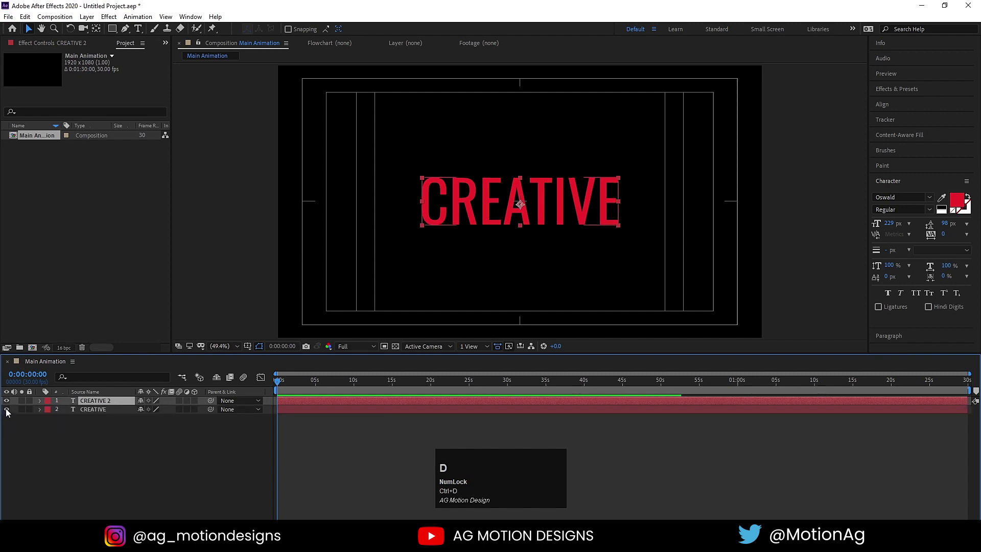
pyautogui.click(10, 413)
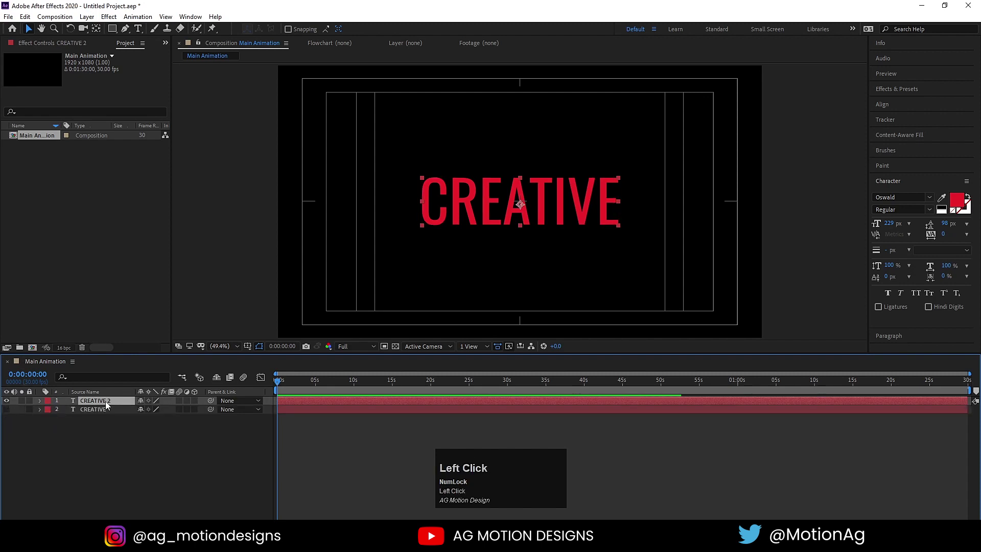
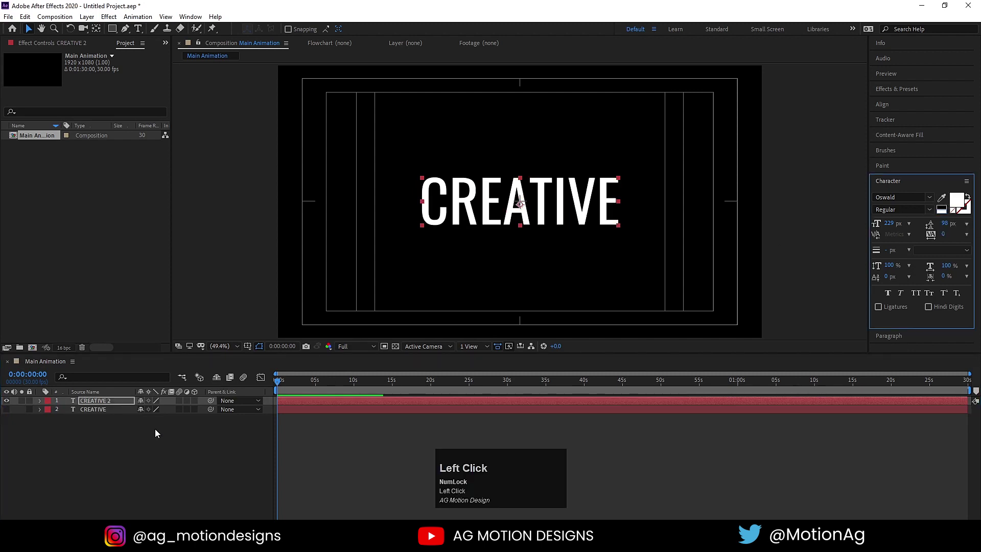
pyautogui.press('ctrl+d')
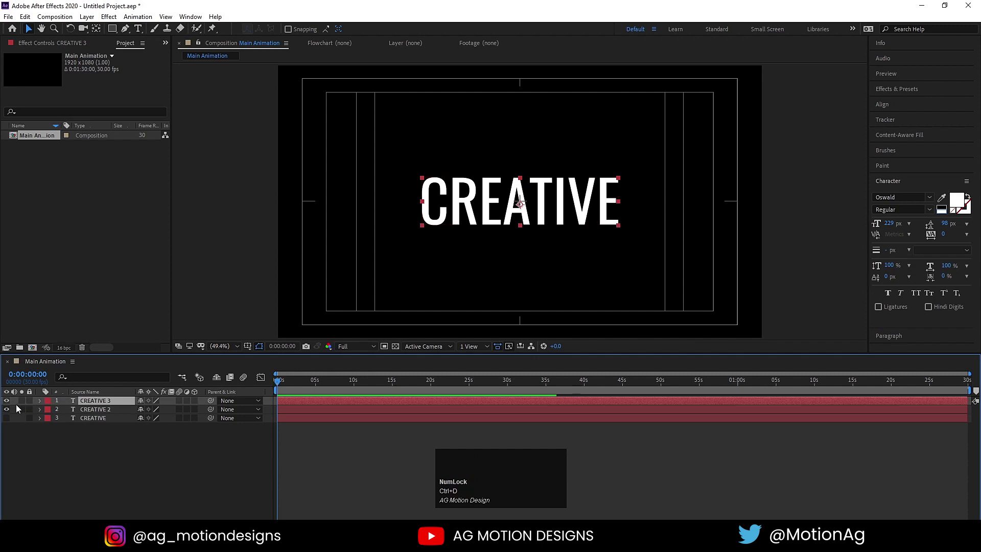
pyautogui.click(11, 410)
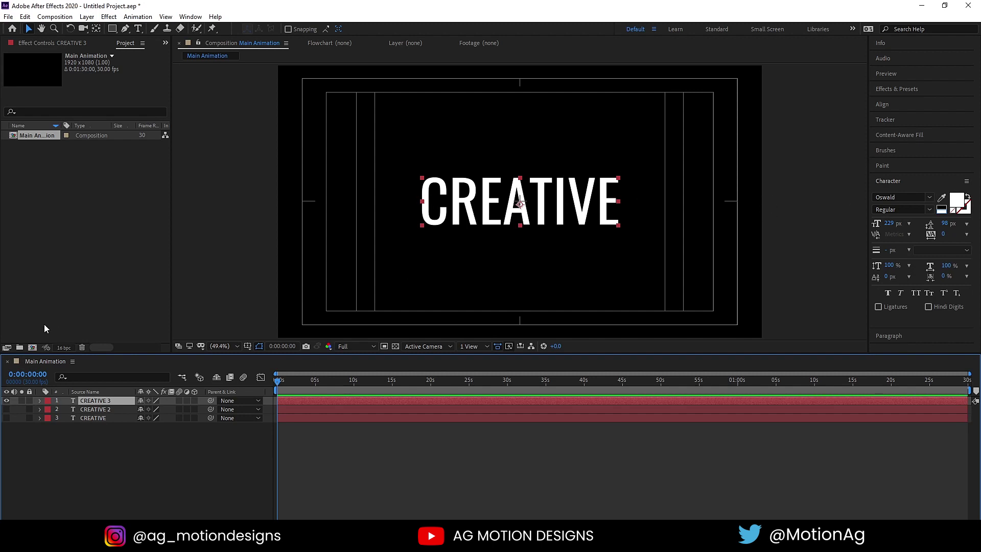
pyautogui.click(9, 404)
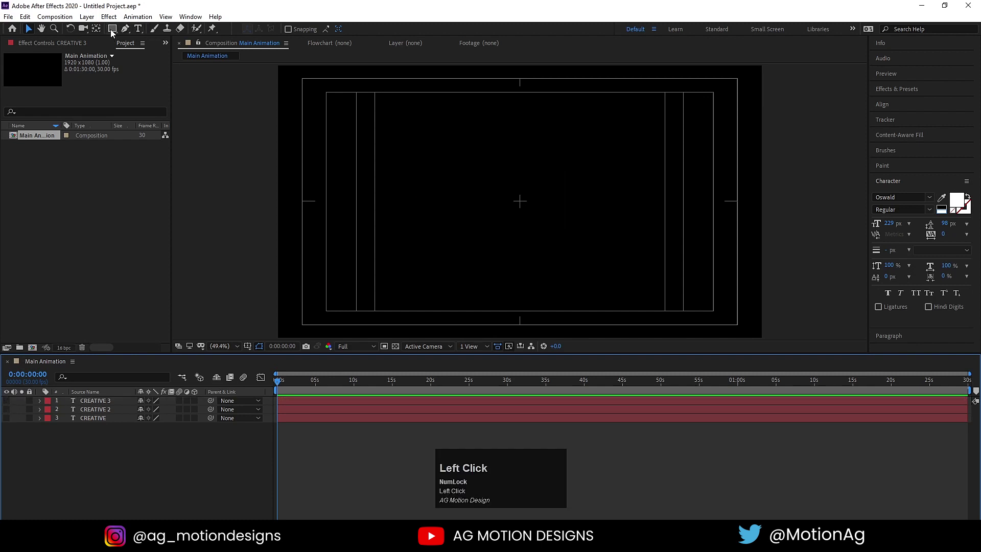
# - Draw a white rectangle with no stroke as Shape Layer 1 and centre it
pyautogui.click(114, 31)
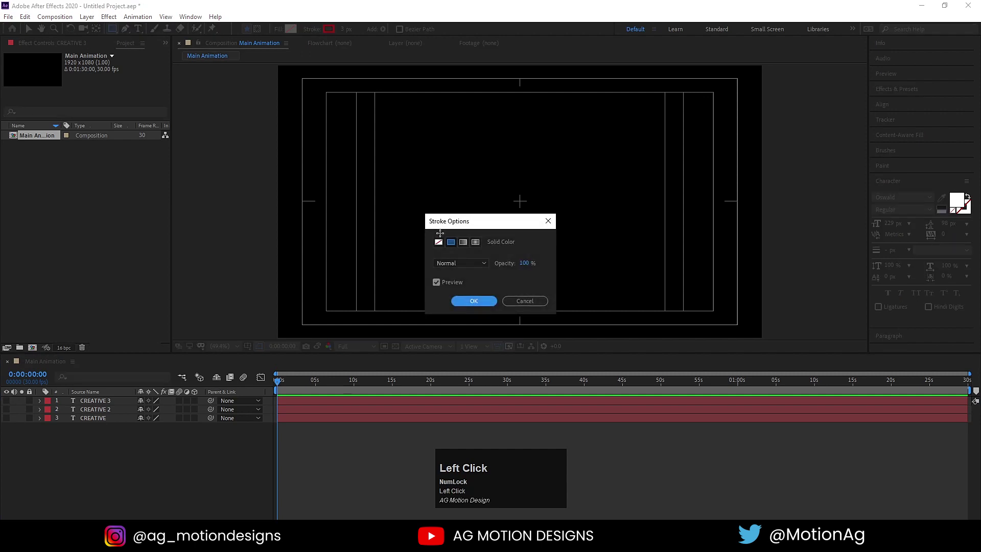
pyautogui.click(445, 242)
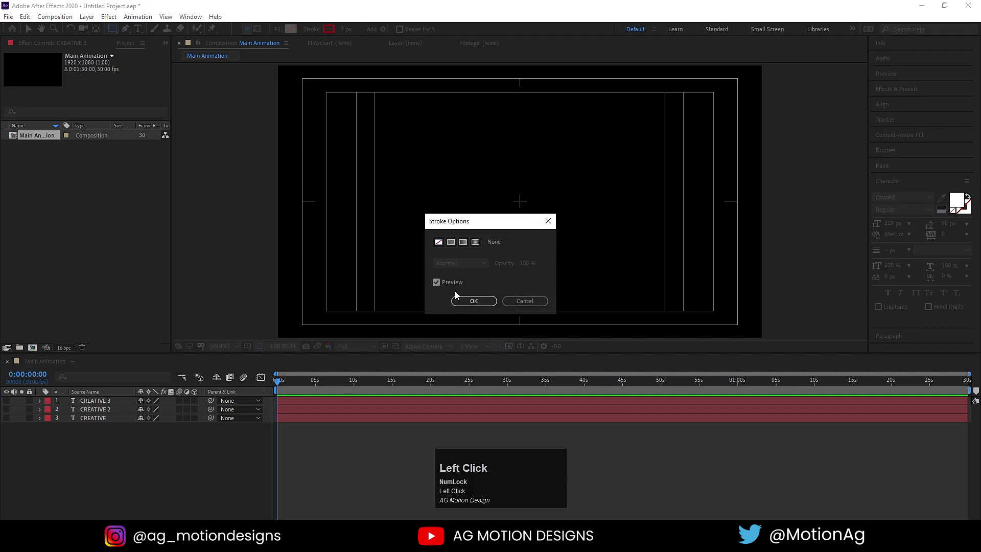
pyautogui.click(474, 306)
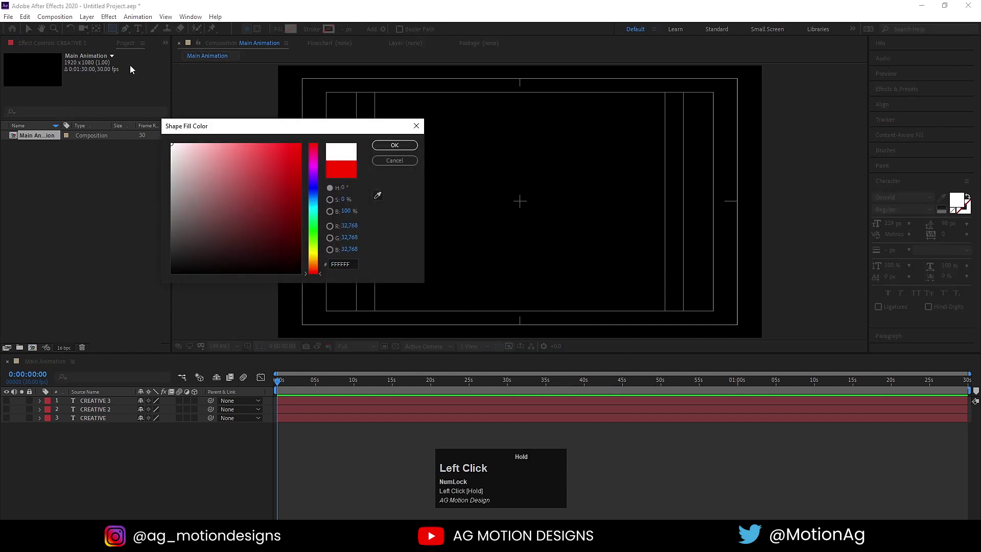
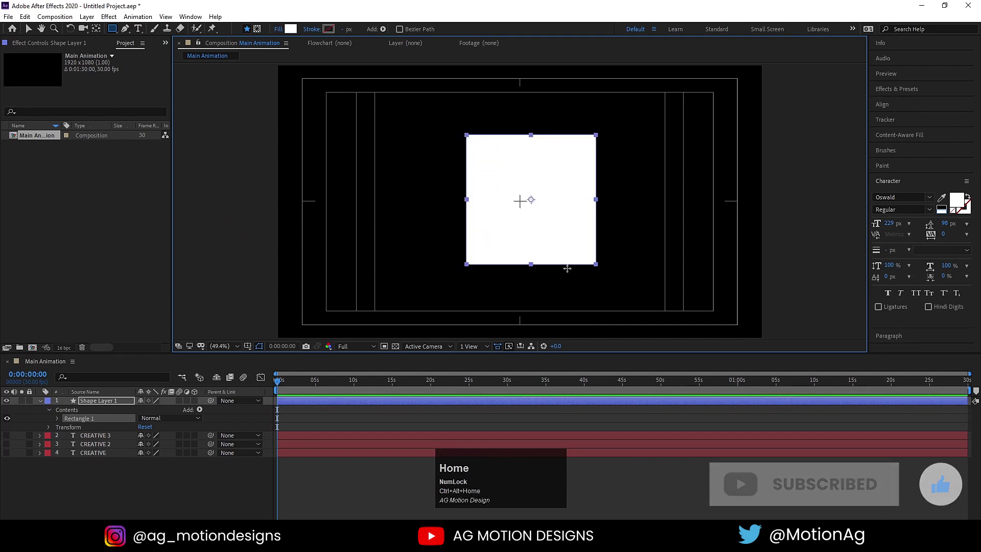
pyautogui.click(891, 103)
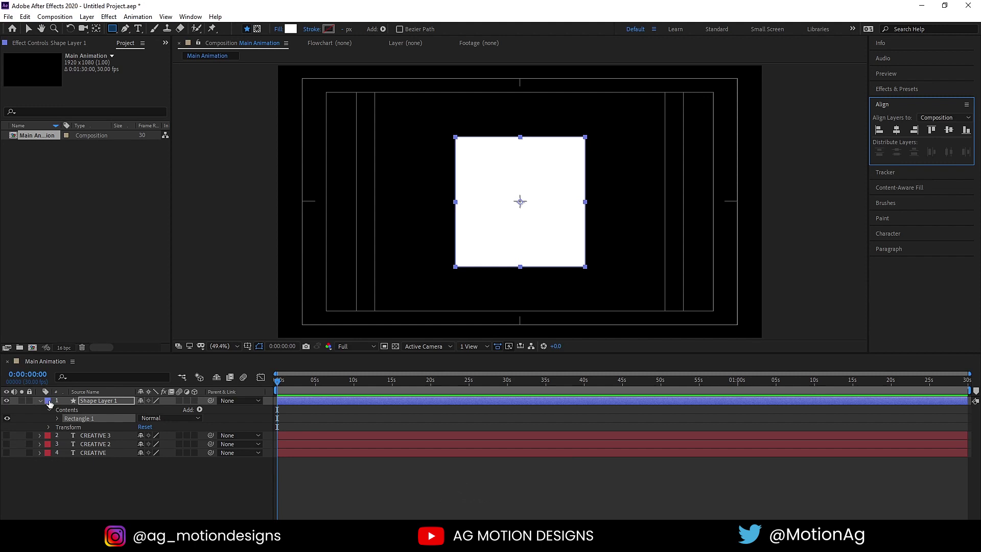
# - Reshape the rectangle into a tall bar skewed by 20 into a slanted parallelogram
pyautogui.moveTo(41, 405); pyautogui.dragTo(78, 459)
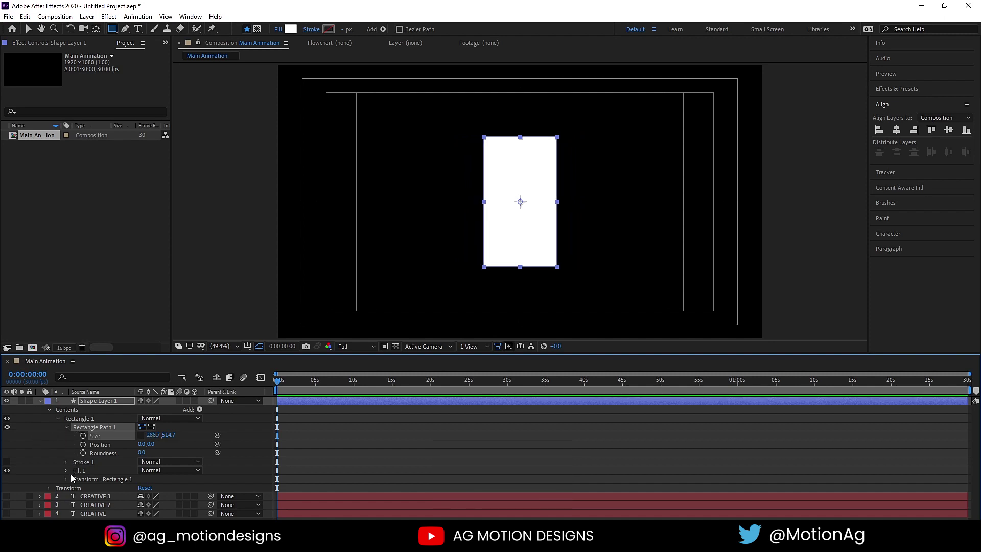
pyautogui.click(68, 430)
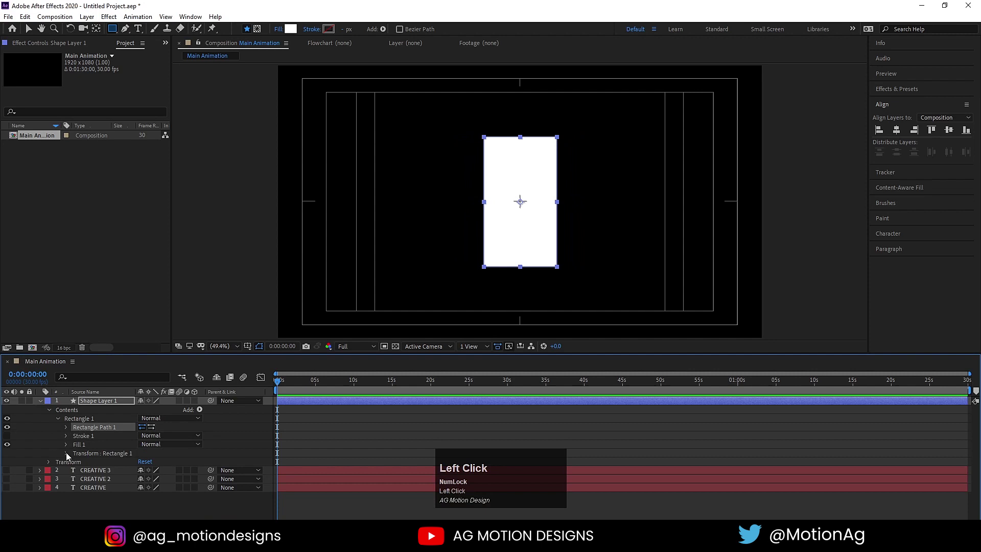
pyautogui.click(69, 454)
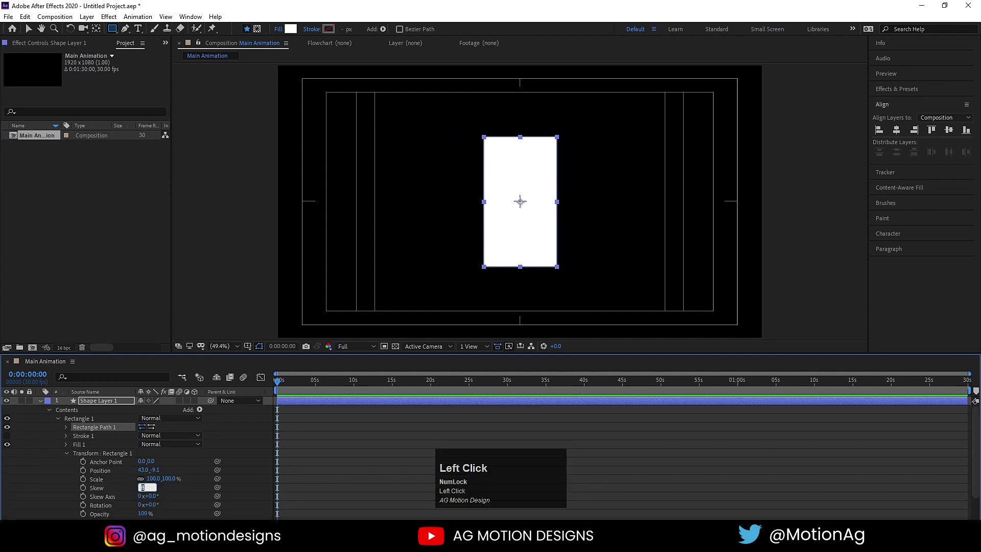
pyautogui.press('Return')
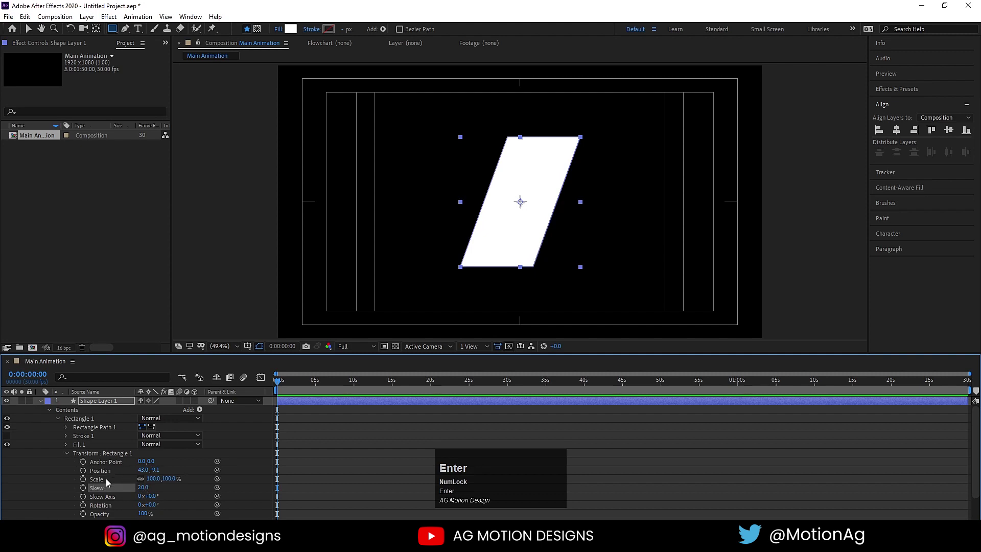
pyautogui.click(43, 402)
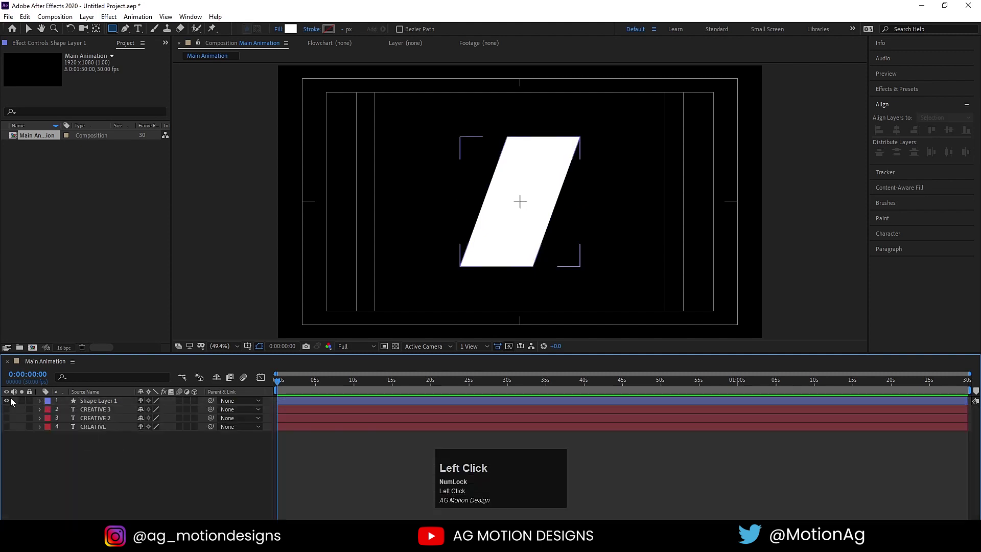
# - Hide the shape, mask CREATIVE 3 with a rectangle and copy Mask 1 onto CREATIVE 2
pyautogui.click(9, 402)
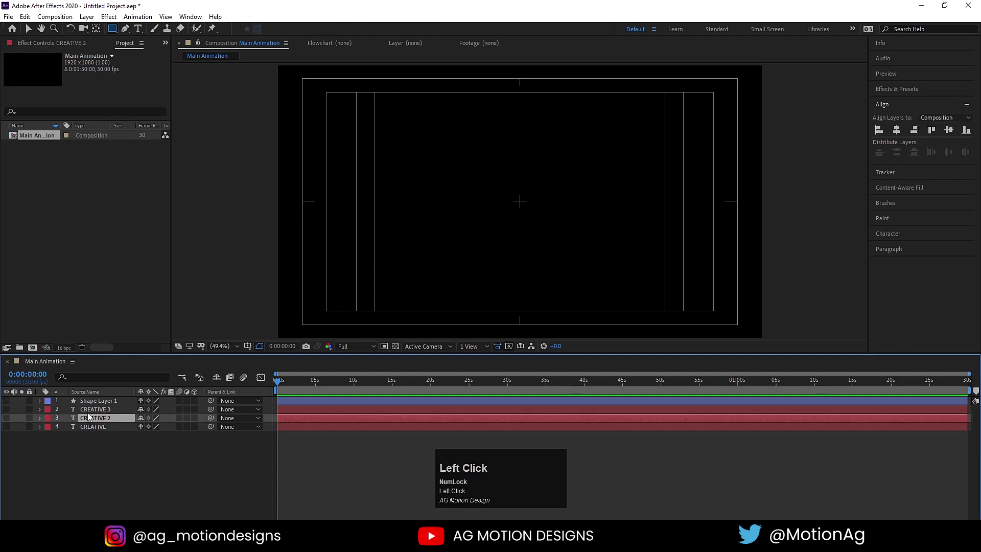
pyautogui.click(9, 411)
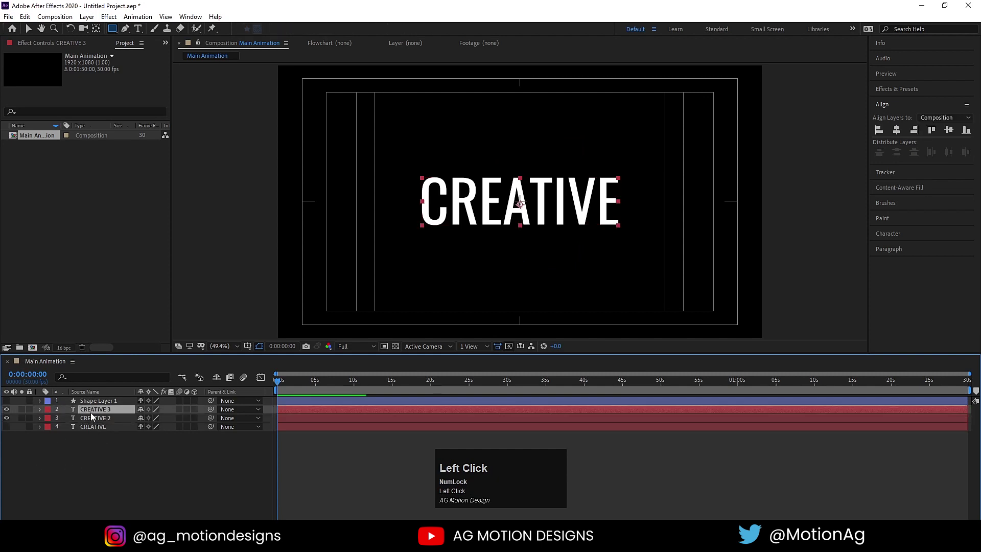
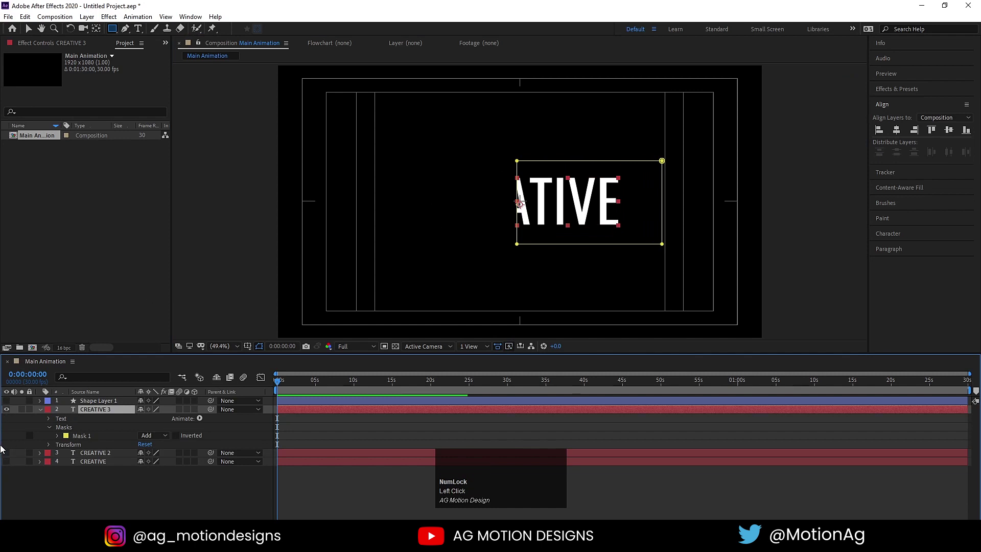
pyautogui.click(8, 456)
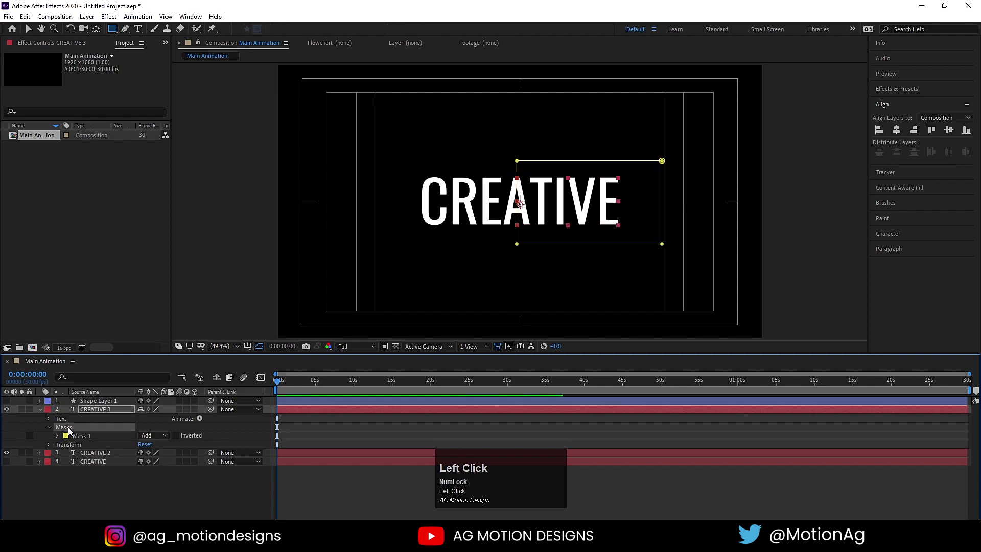
pyautogui.click(90, 439)
pyautogui.press('ctrl+c')
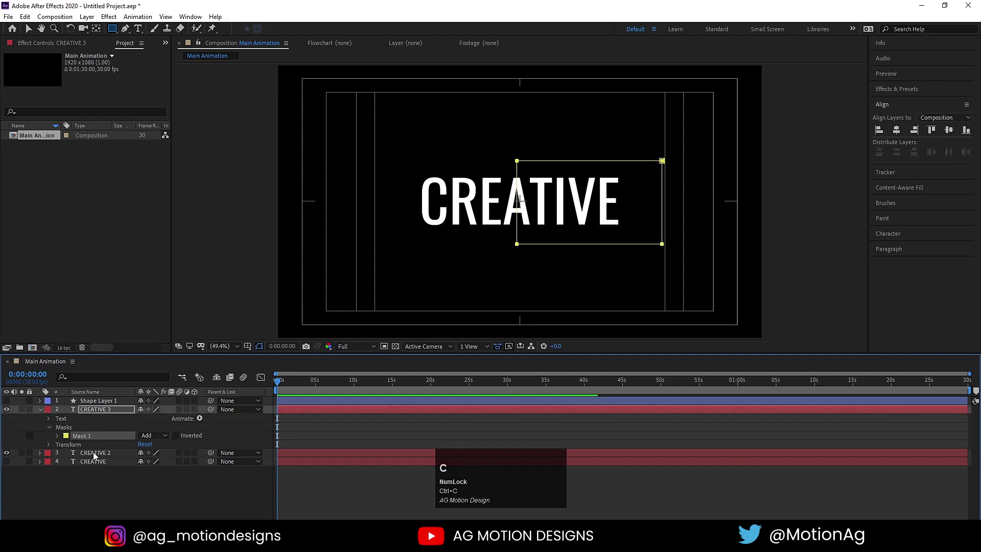
pyautogui.click(96, 456)
pyautogui.press('ctrl+v')
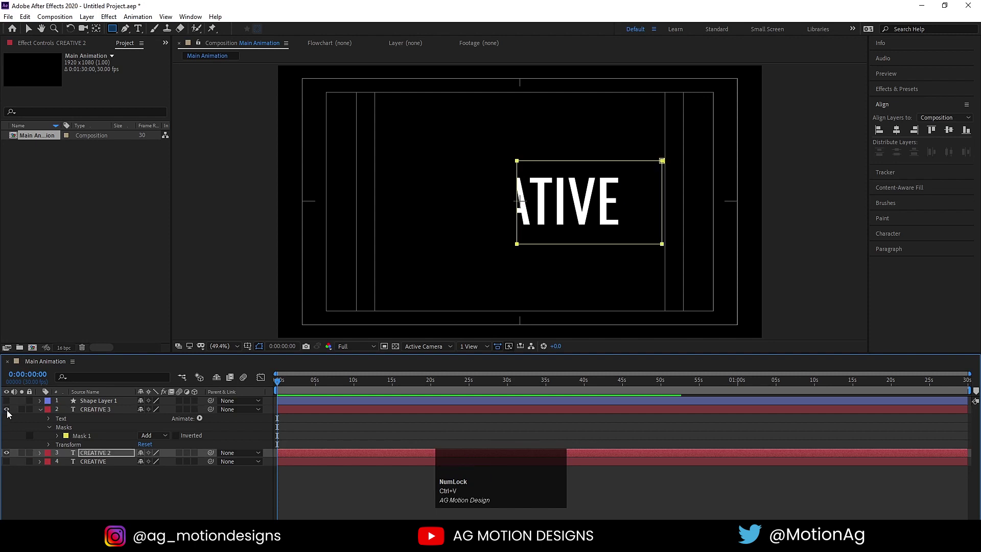
# - Reveal the pasted mask's settings on the CREATIVE 2 layer
pyautogui.click(10, 412)
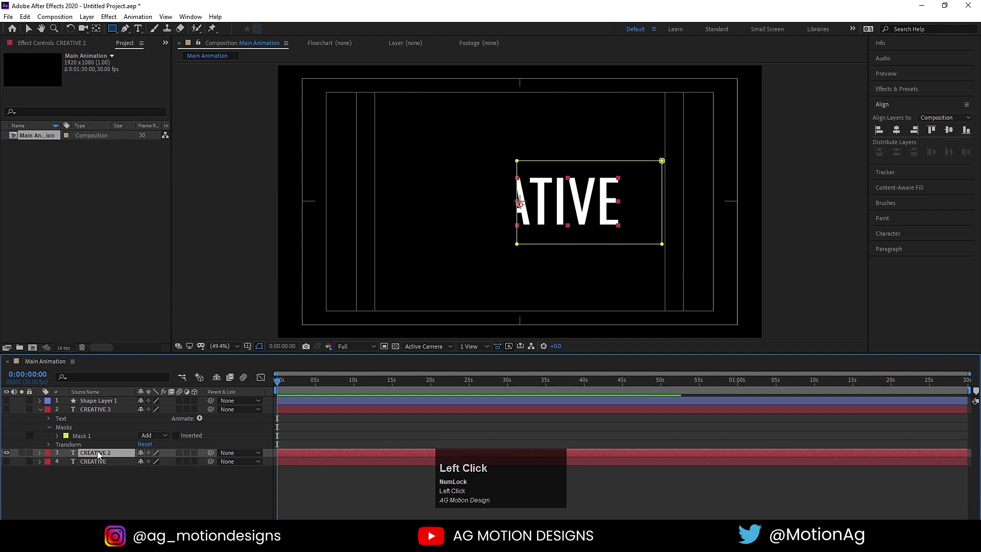
pyautogui.press('m')
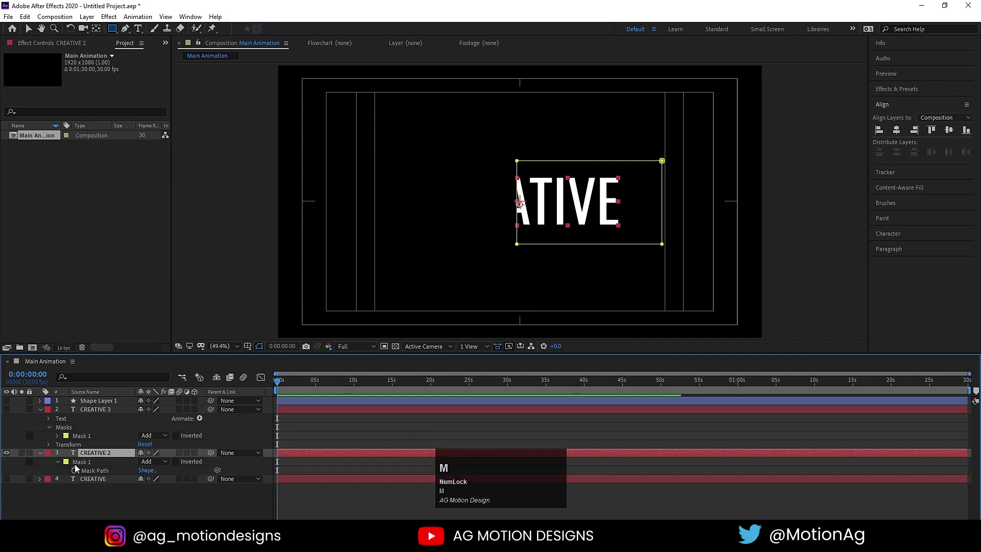
pyautogui.click(60, 467)
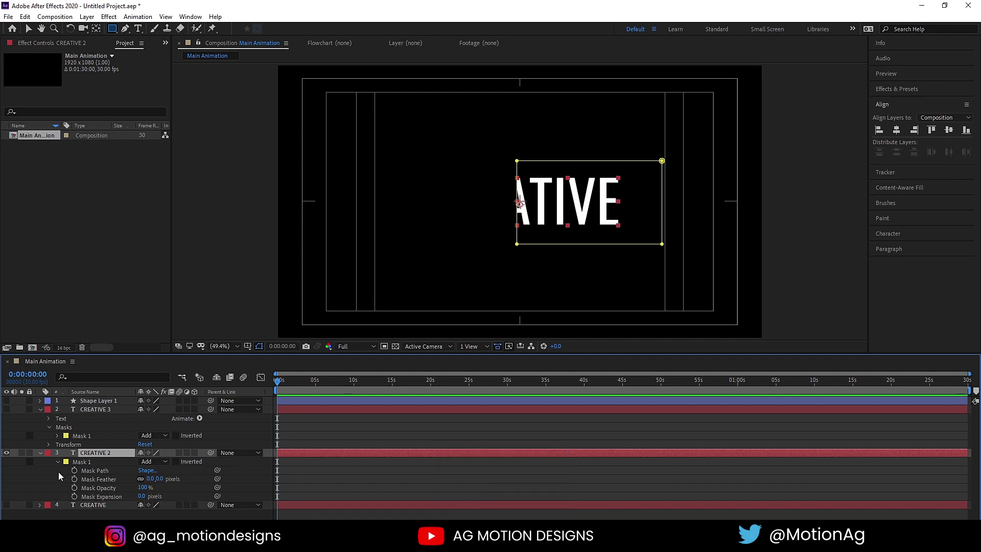
pyautogui.click(84, 459)
pyautogui.press('m')
pyautogui.click(106, 495)
pyautogui.press('m')
pyautogui.click(94, 439)
pyautogui.press('m')
pyautogui.press('m')
pyautogui.click(81, 449)
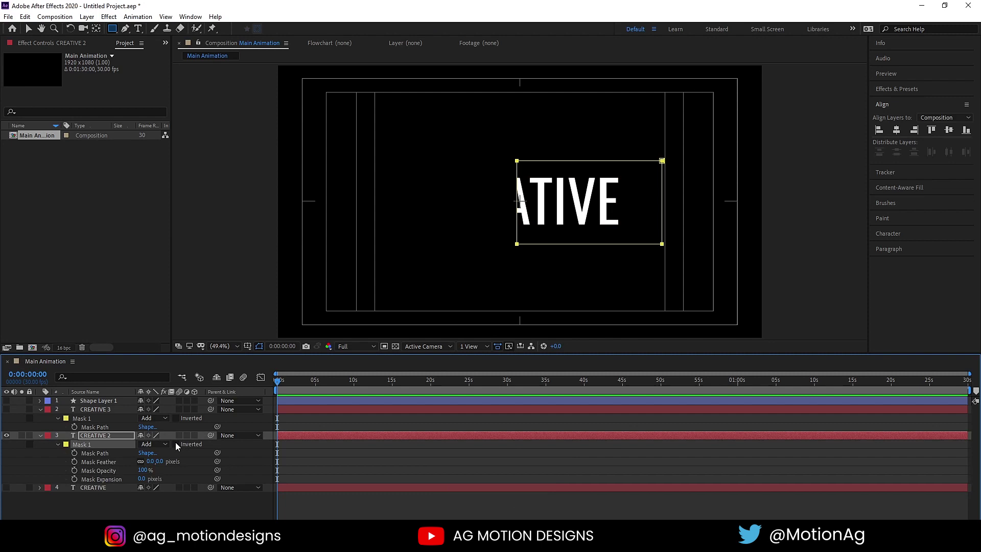
# - Invert the mask on CREATIVE 2 and show both halves as the full word
pyautogui.click(179, 446)
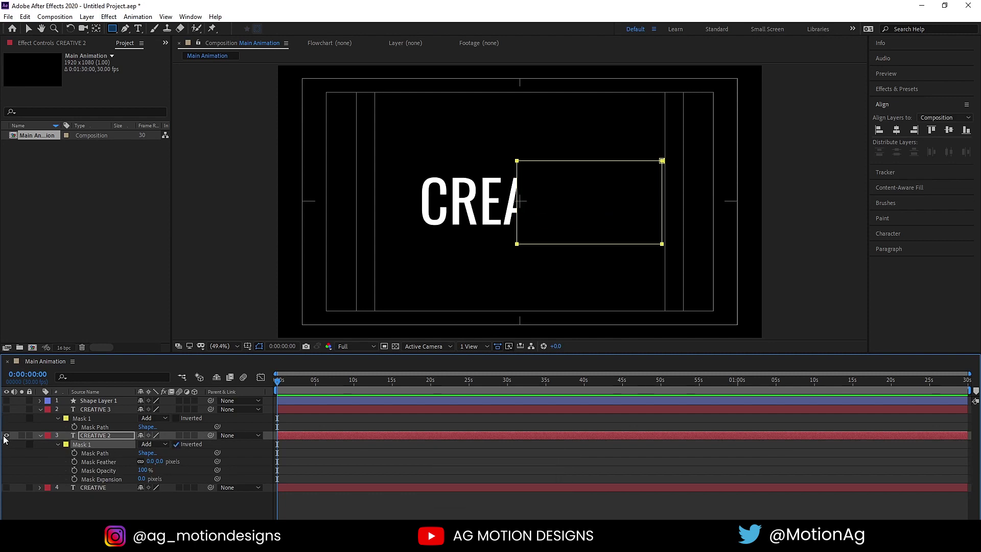
pyautogui.click(125, 436)
pyautogui.click(12, 414)
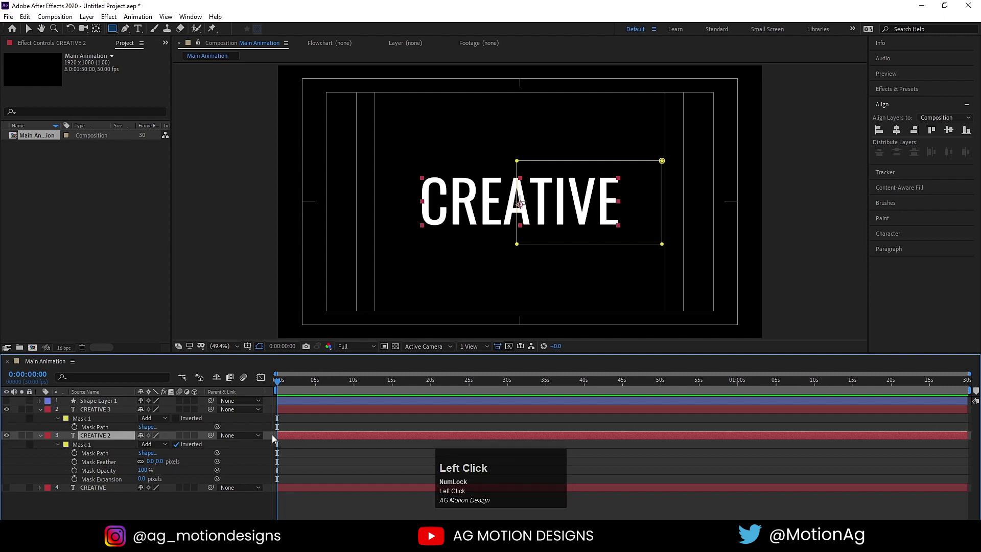
# - Reveal Position on CREATIVE 2 and CREATIVE 3 and set starting keyframes at 0
pyautogui.press('u')
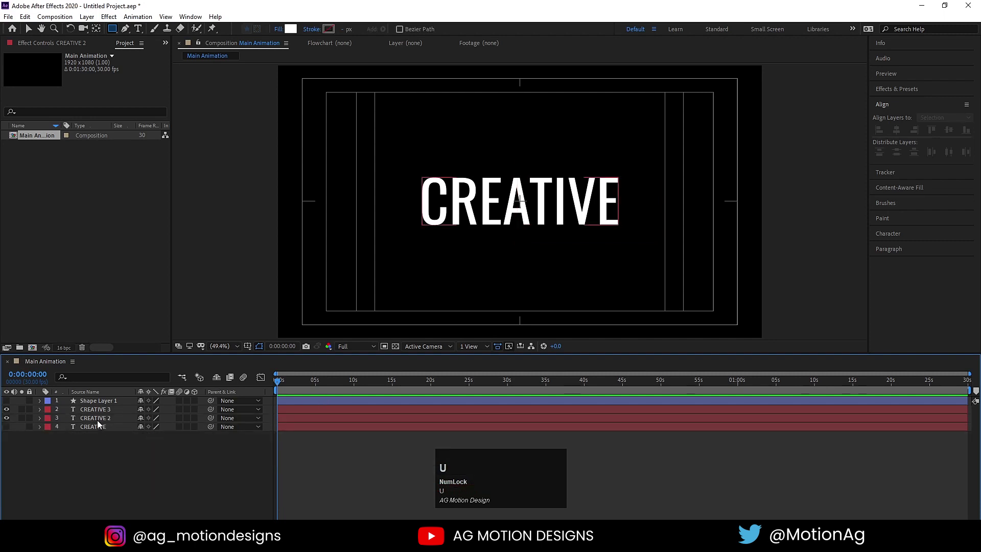
pyautogui.click(99, 422)
pyautogui.click(94, 415)
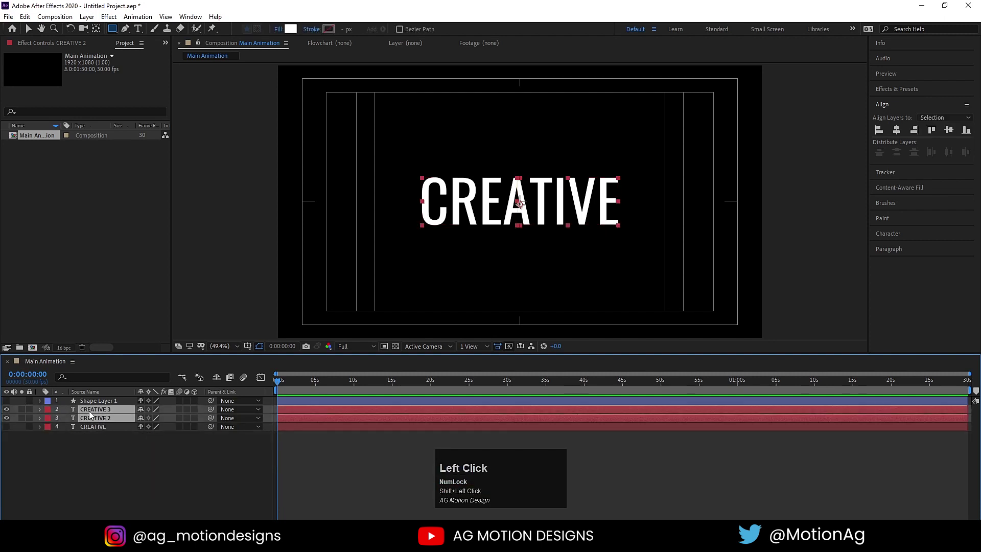
pyautogui.press('p')
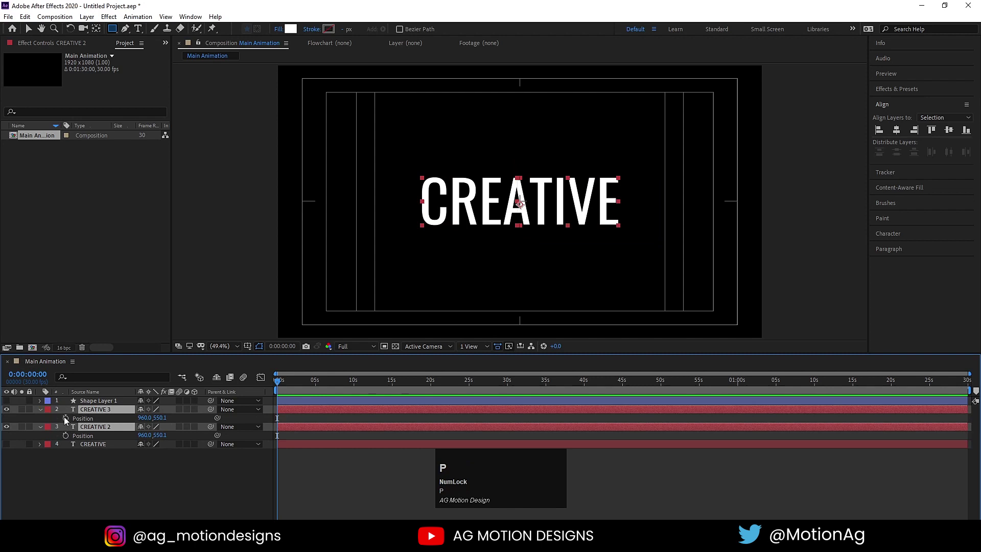
pyautogui.click(69, 421)
pyautogui.press('=')
pyautogui.press('=')
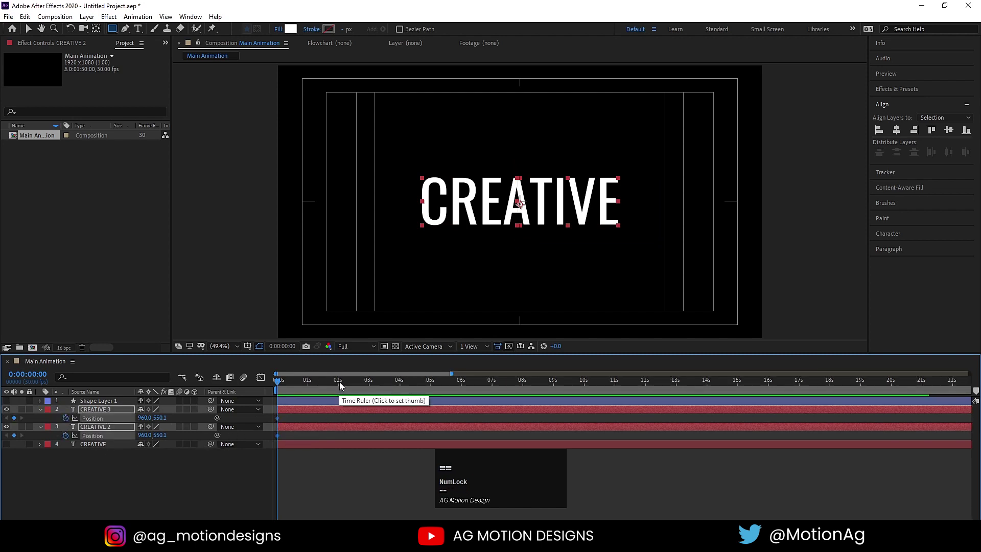
# - Keyframe the offset halves meeting as the full word at 1:17 and preview the slide
pyautogui.click(330, 385)
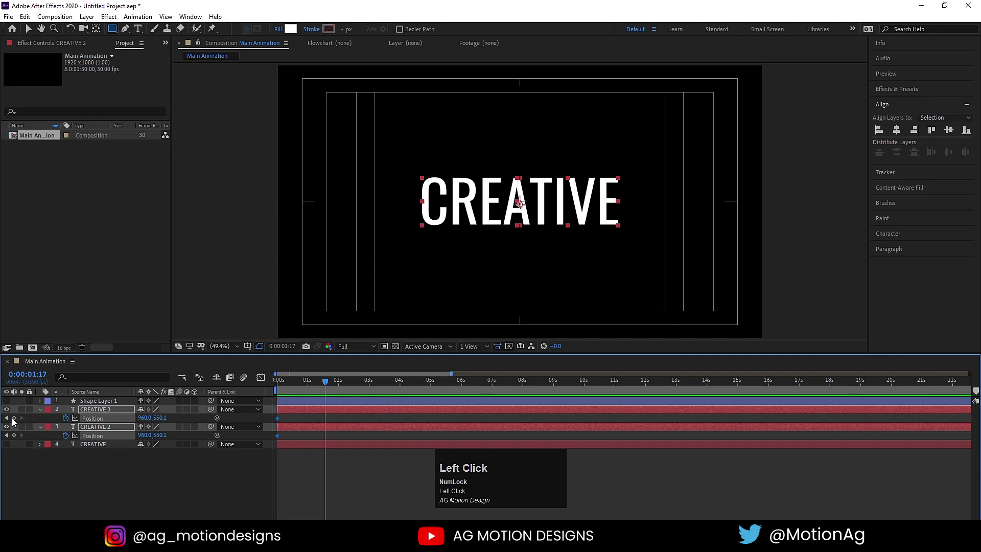
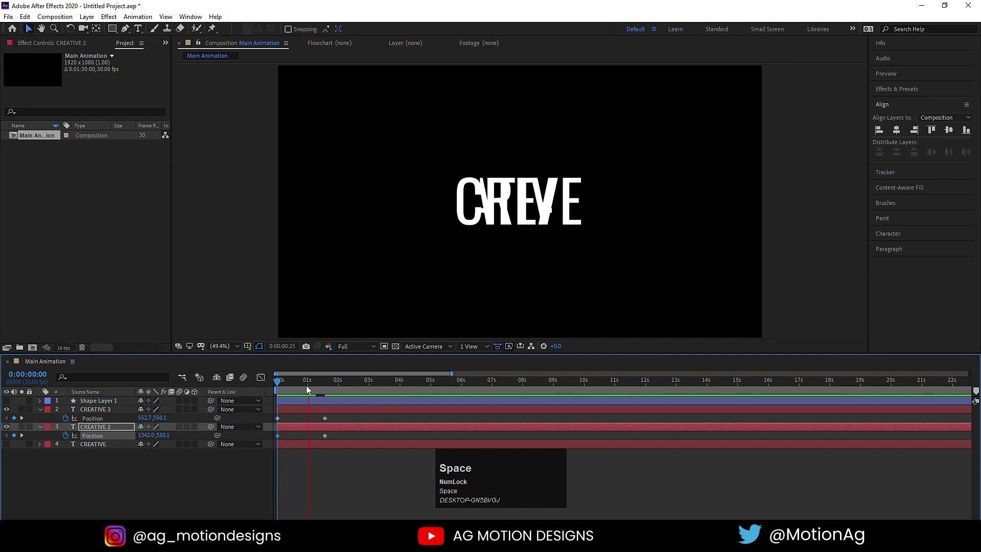
pyautogui.press('space')
pyautogui.press('j')
pyautogui.click(342, 422)
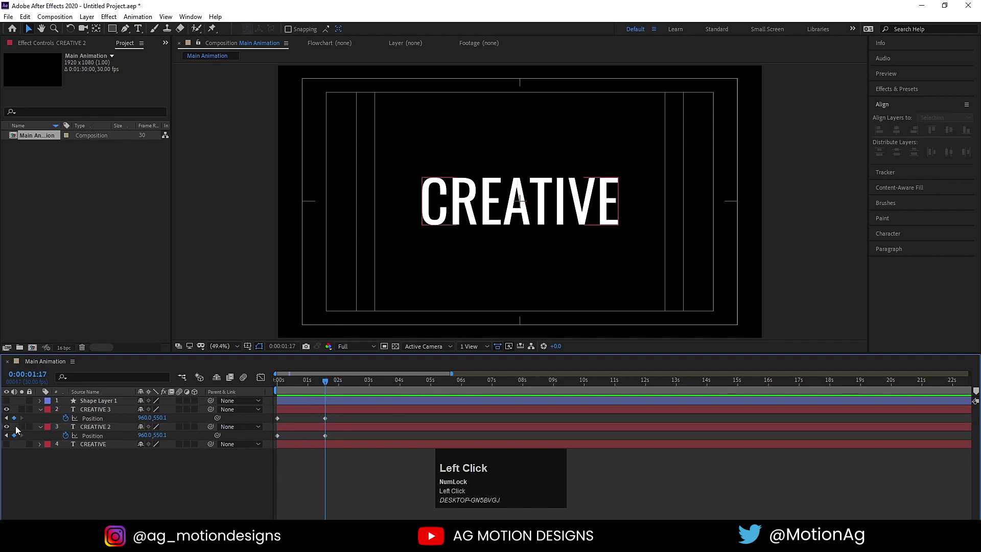
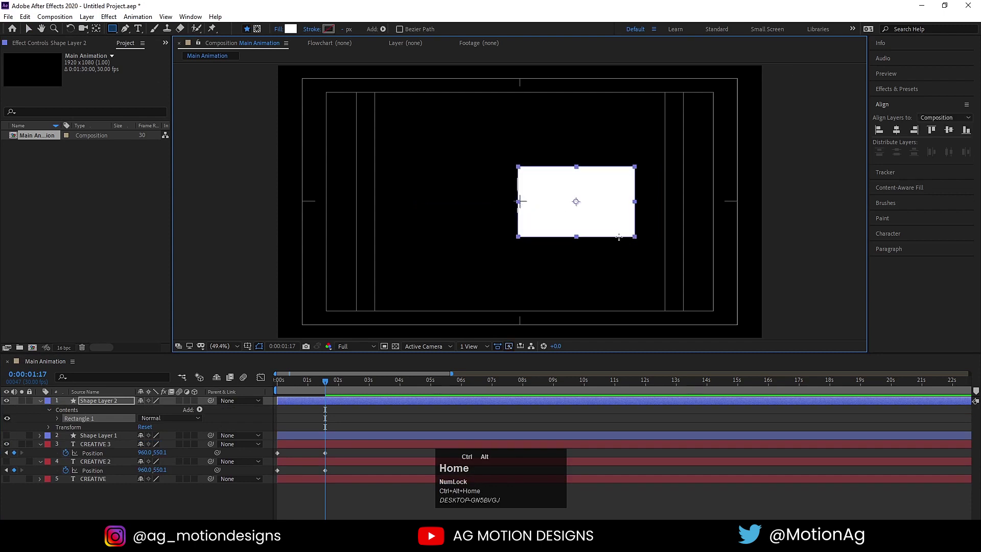
# - Move the rectangle layer above CREATIVE 3 and rename it mask
pyautogui.press('Left')
pyautogui.moveTo(91, 406); pyautogui.dragTo(96, 417)
pyautogui.press('Return')
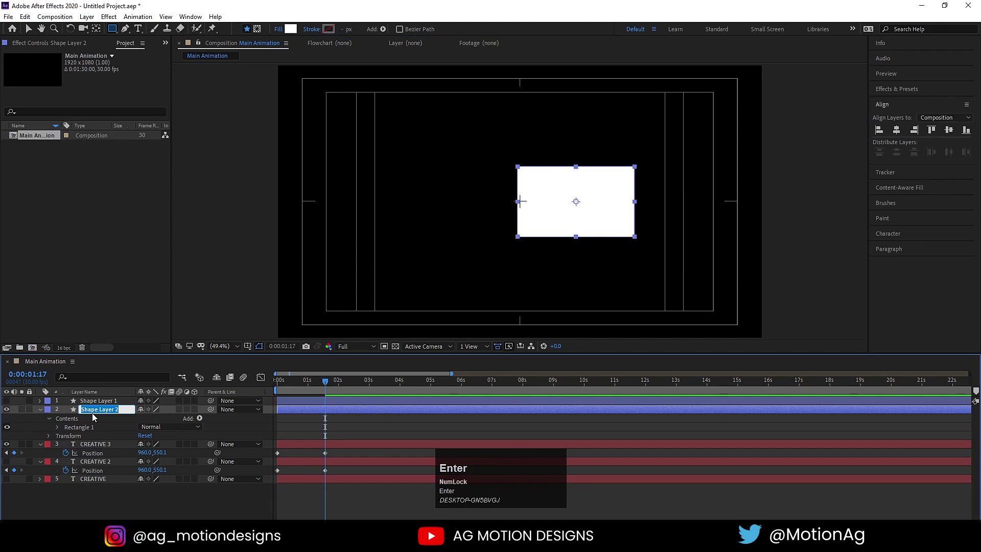
pyautogui.write('mask')
pyautogui.press('Return')
# - Set CREATIVE 3's track matte to Alpha Matte using the mask layer
pyautogui.click(98, 446)
pyautogui.press('F4')
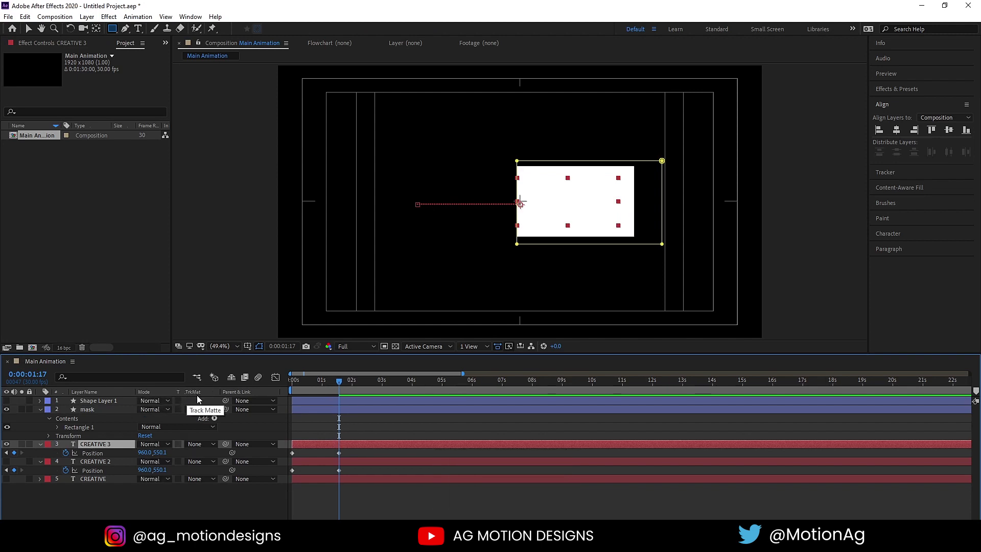
pyautogui.click(202, 447)
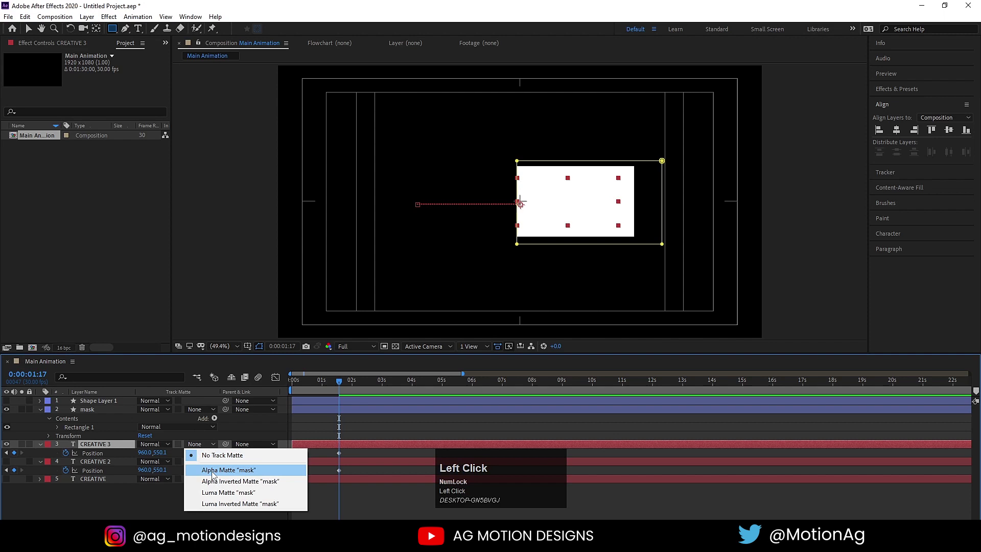
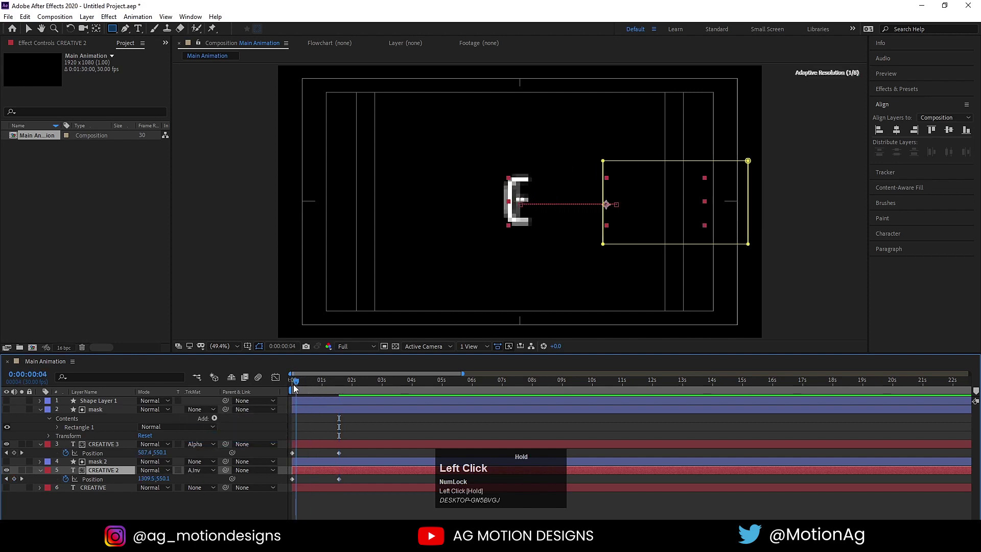
# - Stop the preview and rename the first rectangle shape layer to mask
pyautogui.press('space')
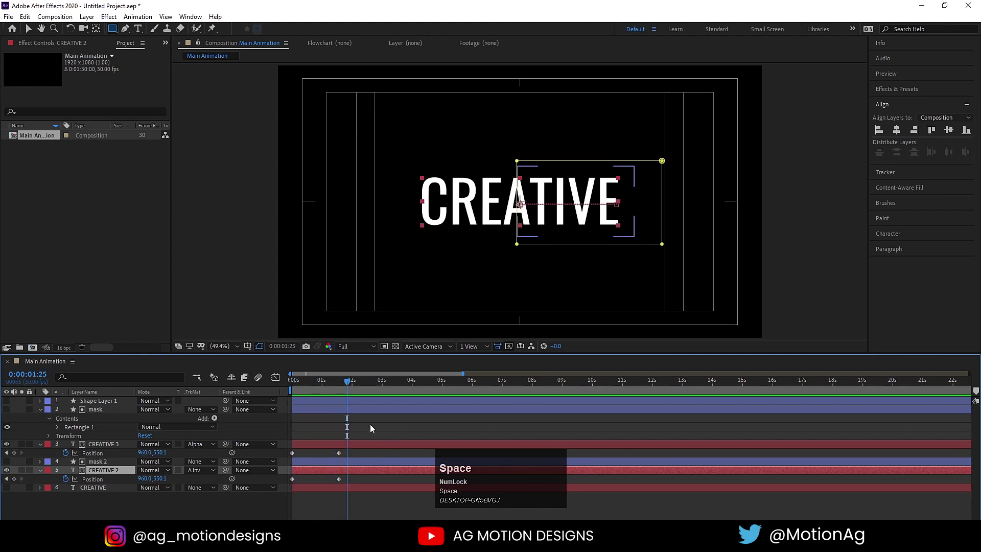
pyautogui.click(372, 426)
pyautogui.scroll(3)
pyautogui.scroll(3)
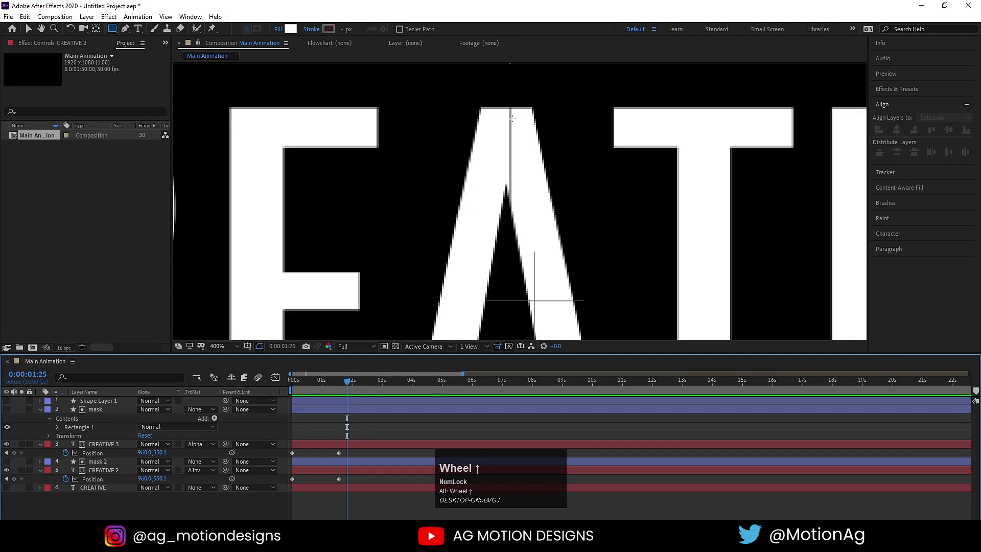
pyautogui.press('j')
pyautogui.click(92, 408)
pyautogui.press('Left')
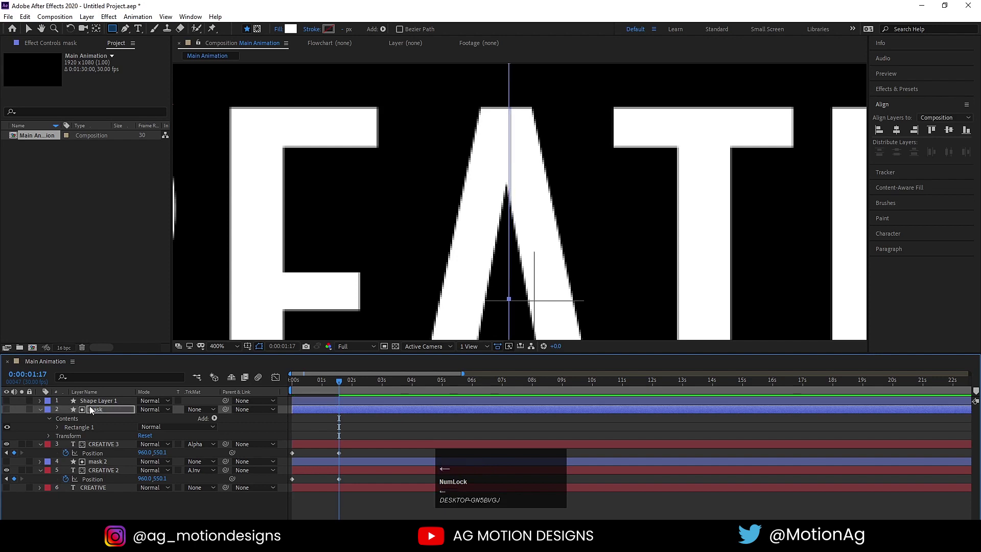
pyautogui.press('Right')
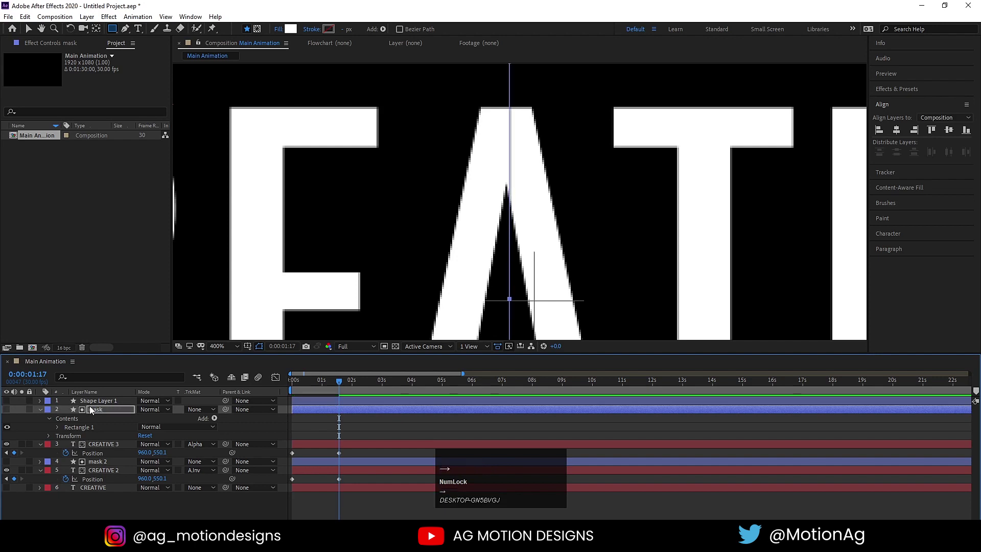
pyautogui.press('Left')
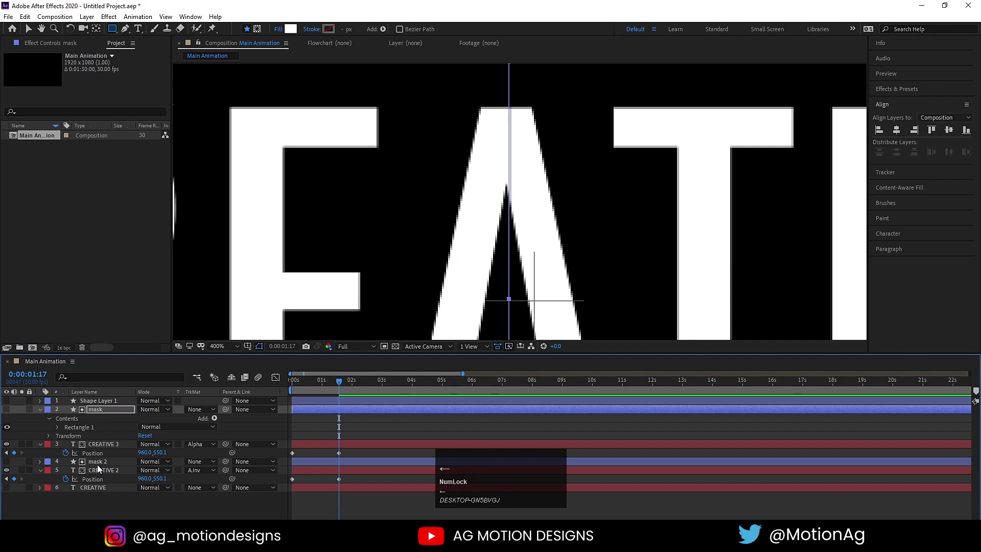
# - Rename the second shape layer mask 2 and zoom out to show the whole CREATIVE frame
pyautogui.click(104, 462)
pyautogui.press('Right')
pyautogui.press('Left')
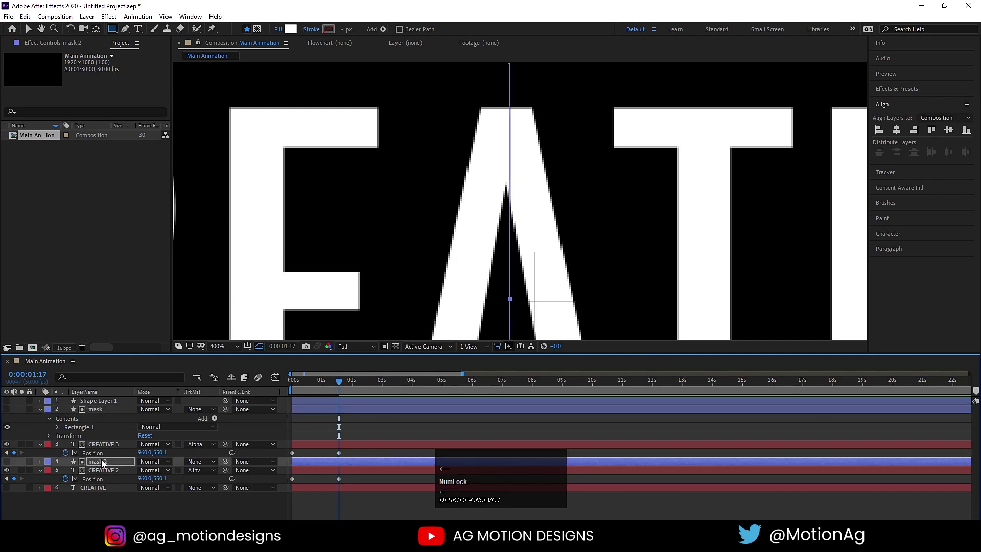
pyautogui.press('Right')
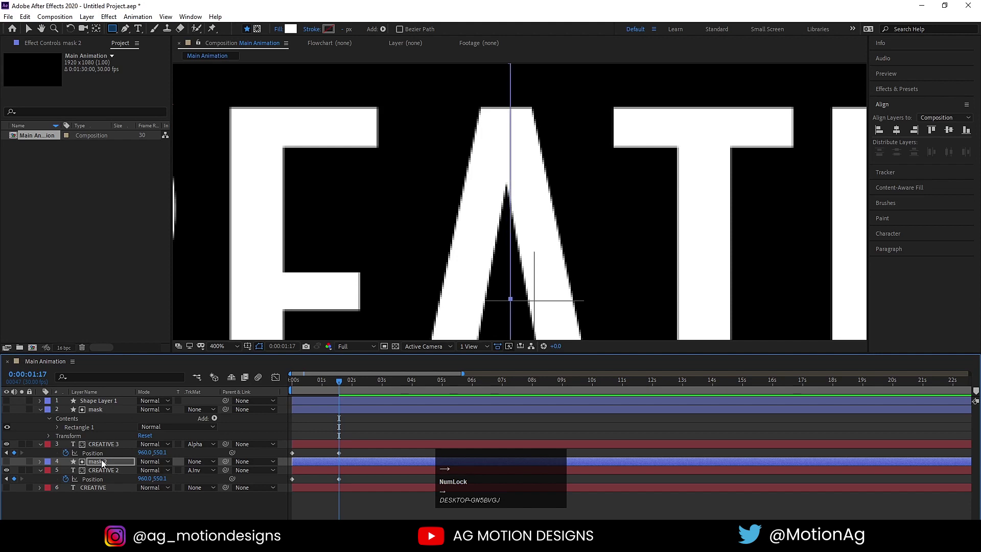
pyautogui.click(339, 432)
pyautogui.scroll(-3)
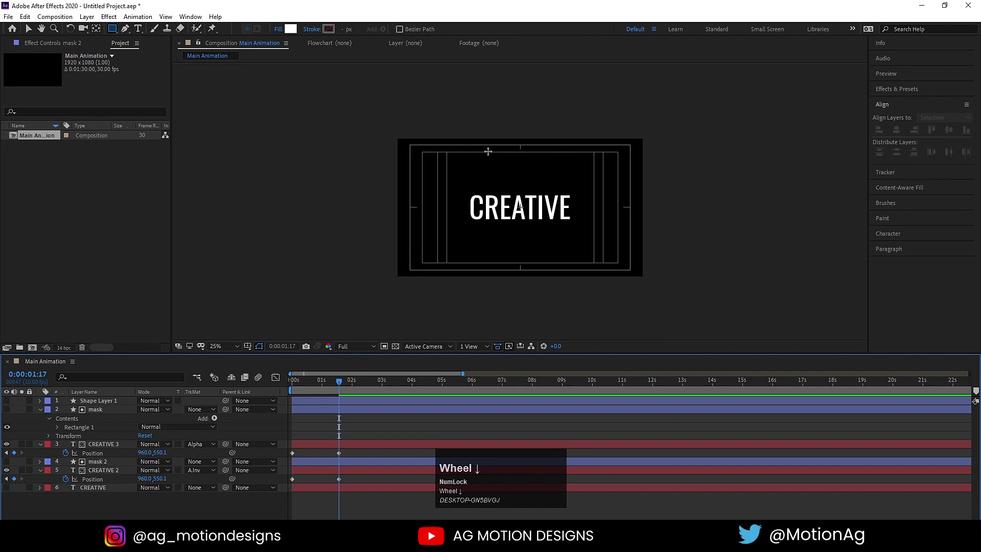
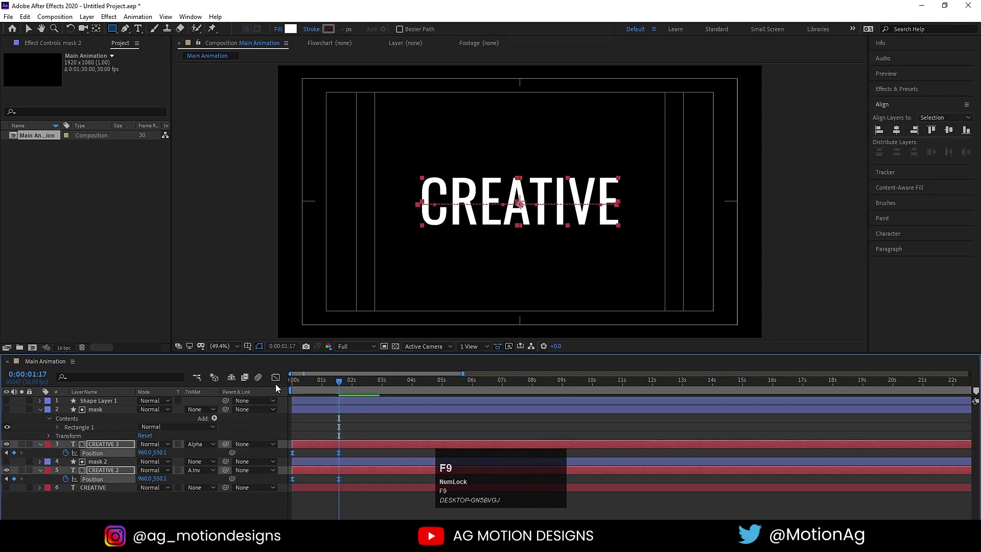
# - Preview the eased slide-together, then fold away all layer properties and select CREATIVE 2
pyautogui.moveTo(280, 382); pyautogui.dragTo(270, 381)
pyautogui.press('space')
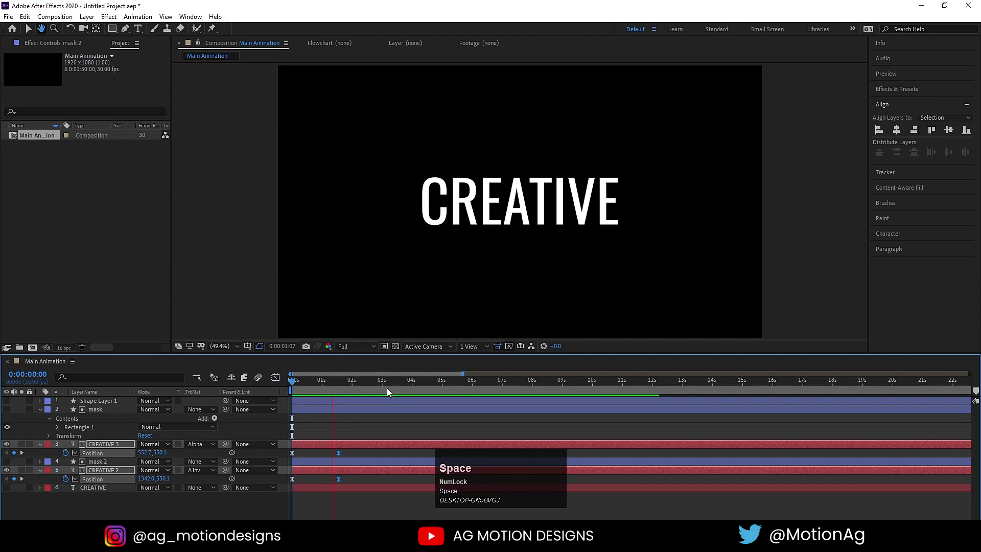
pyautogui.click(325, 429)
pyautogui.press('u')
pyautogui.click(95, 442)
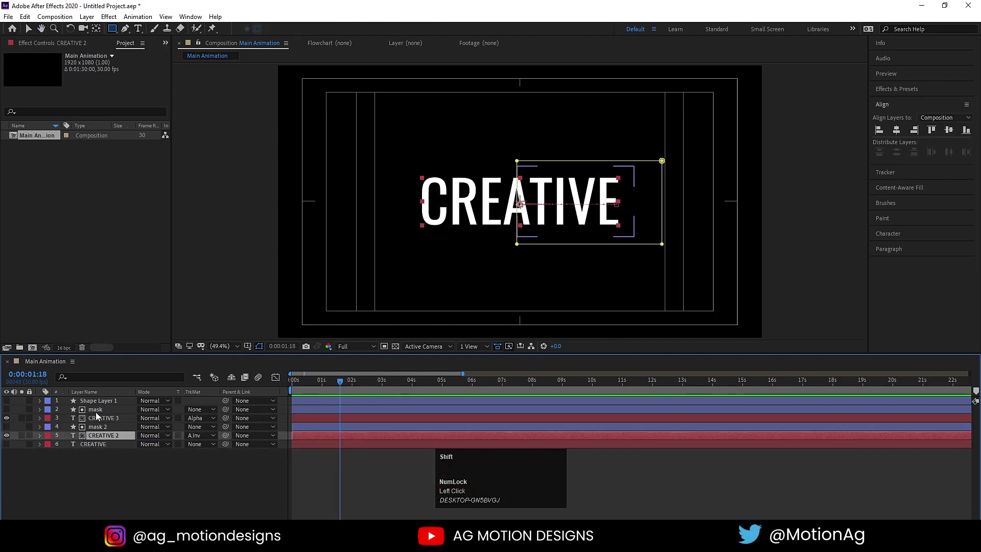
# - Precompose the masks and CREATIVE copies into a composition named 'First Text' (Ctrl+Shift+C)
pyautogui.click(100, 416)
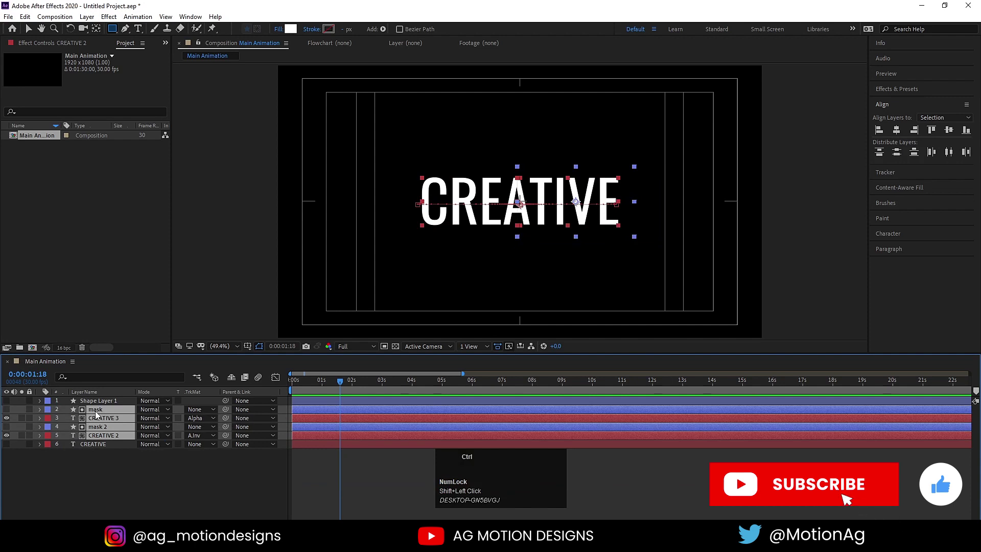
pyautogui.press('ctrl+shift+c')
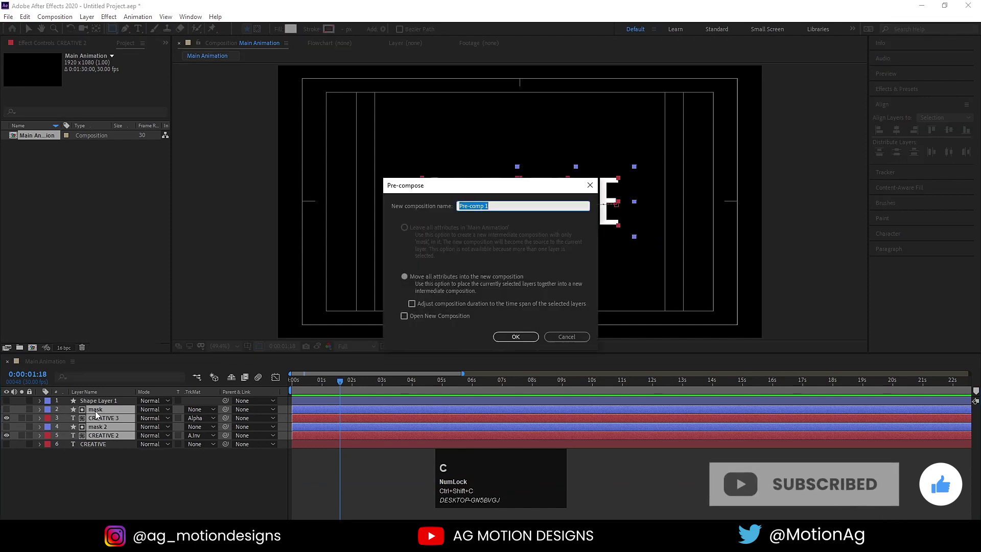
pyautogui.write('irst')
pyautogui.press('space')
pyautogui.write('xt')
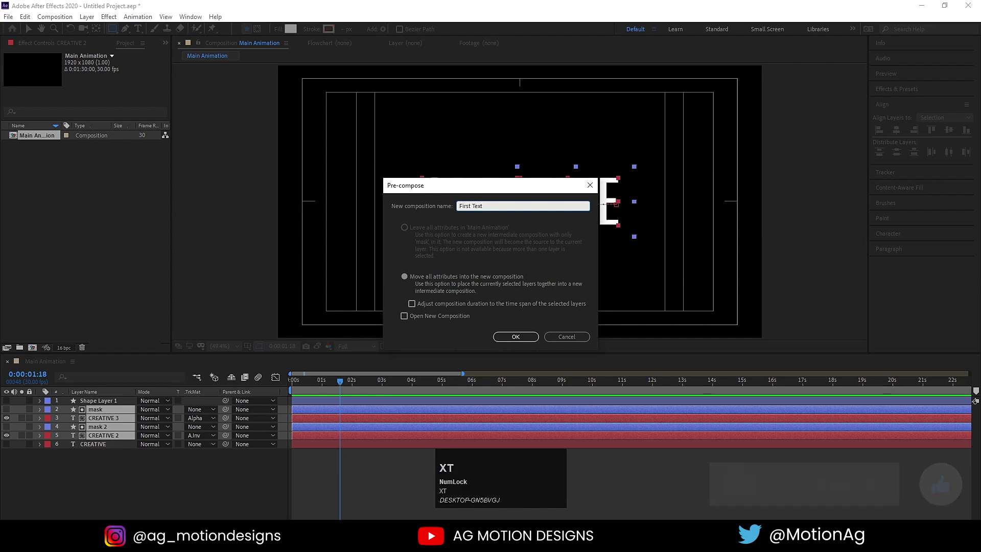
pyautogui.press('Return')
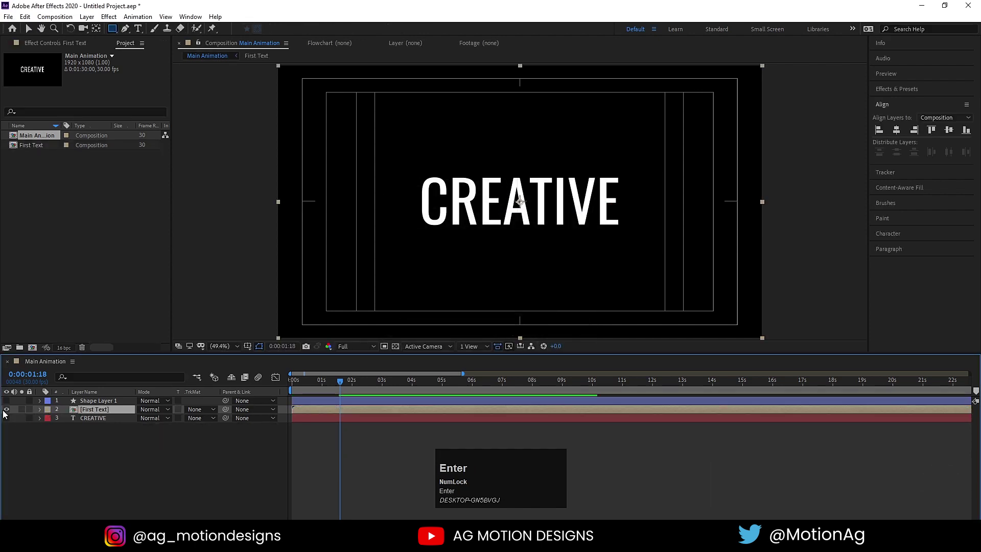
# - Move CREATIVE above First Text, set its track matte to Alpha, and reveal Shape Layer 1's contents
pyautogui.moveTo(12, 414); pyautogui.dragTo(10, 414)
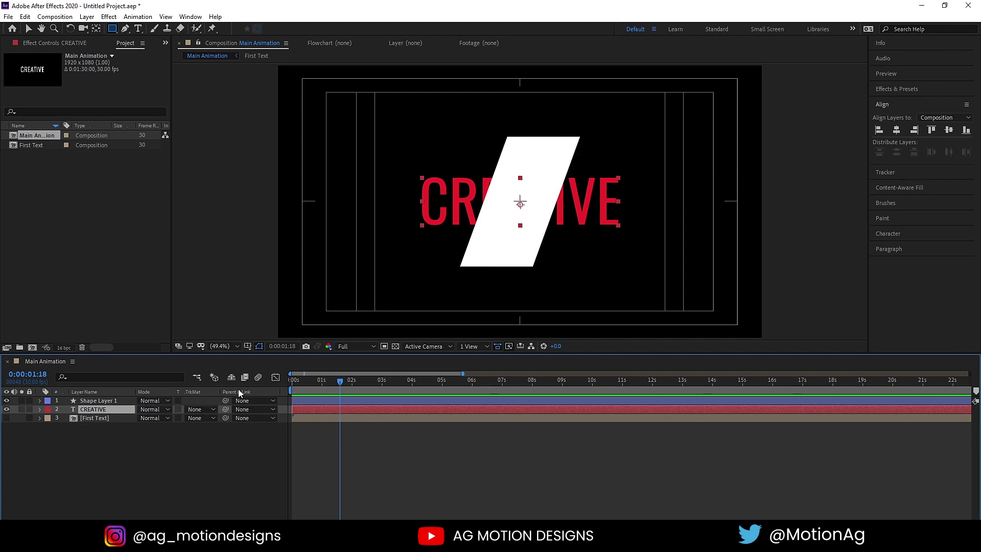
pyautogui.click(203, 416)
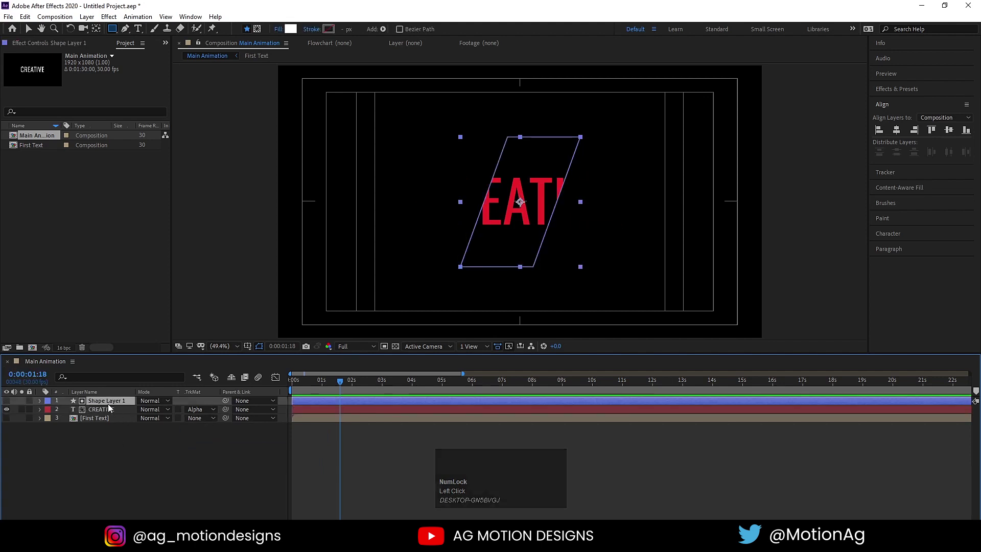
pyautogui.click(106, 403)
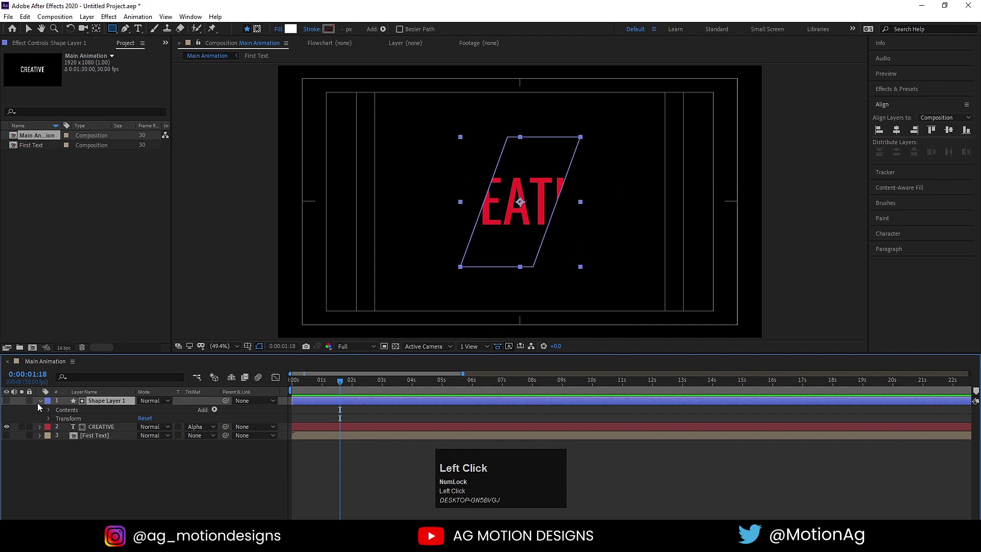
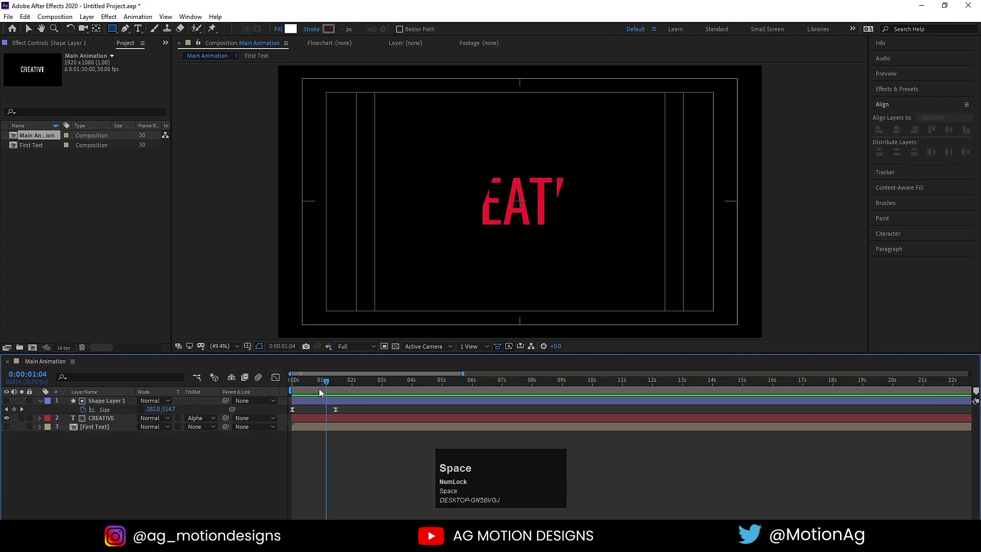
# - Ease the Size keyframes, show First Text again and play back the red EAT wipe
pyautogui.click(310, 387)
pyautogui.press('u')
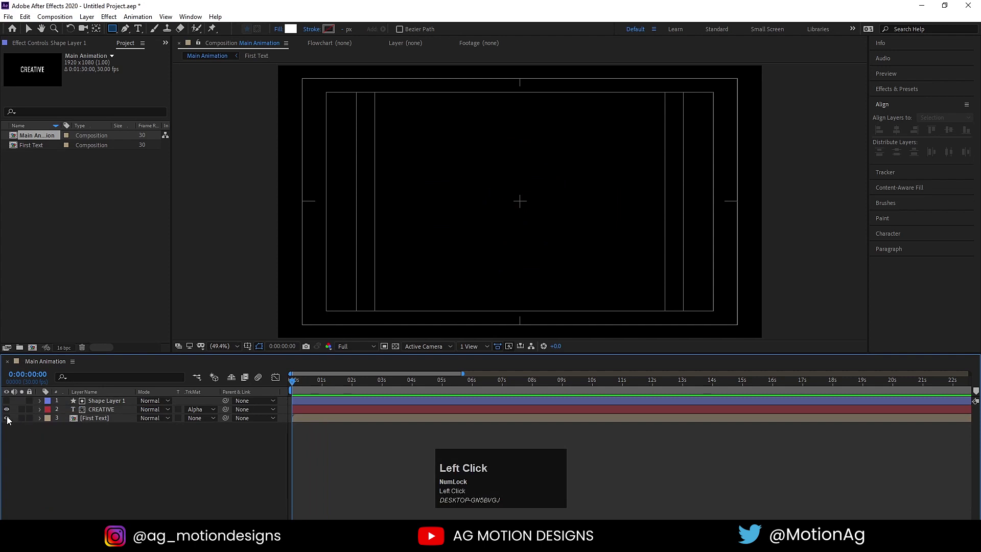
pyautogui.click(12, 420)
pyautogui.press('space')
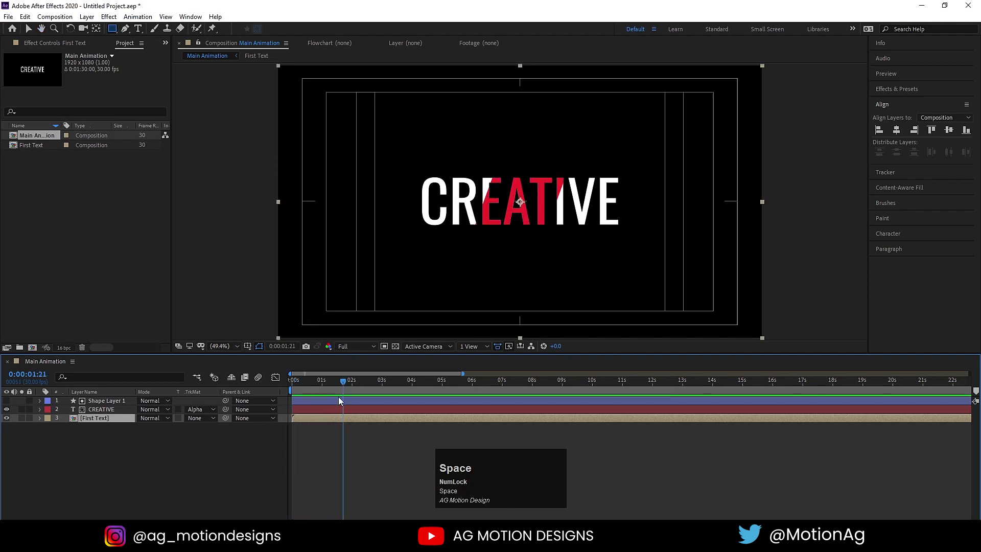
pyautogui.click(326, 385)
pyautogui.press('space')
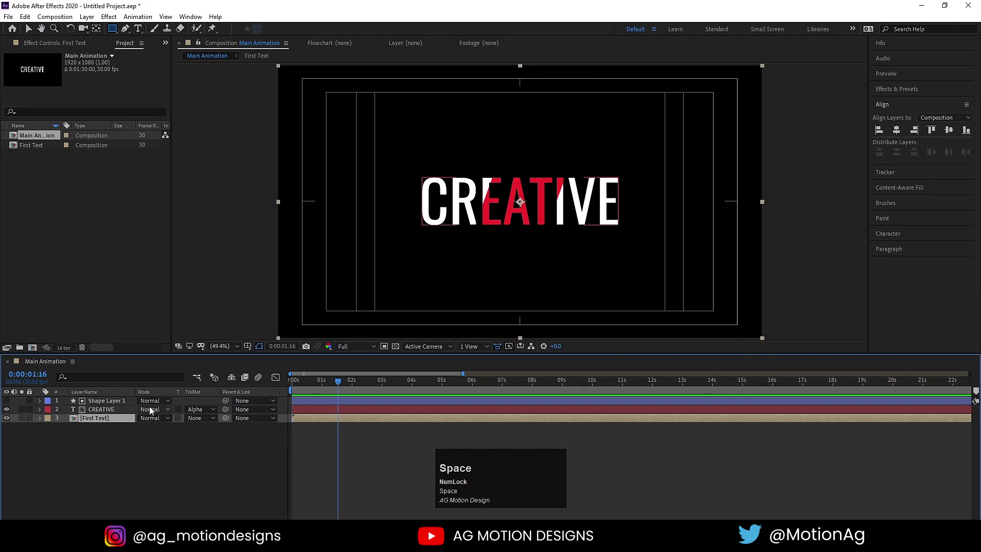
# - Rename Shape Layer 1 to 'mask' and duplicate it as mask 2
pyautogui.click(97, 407)
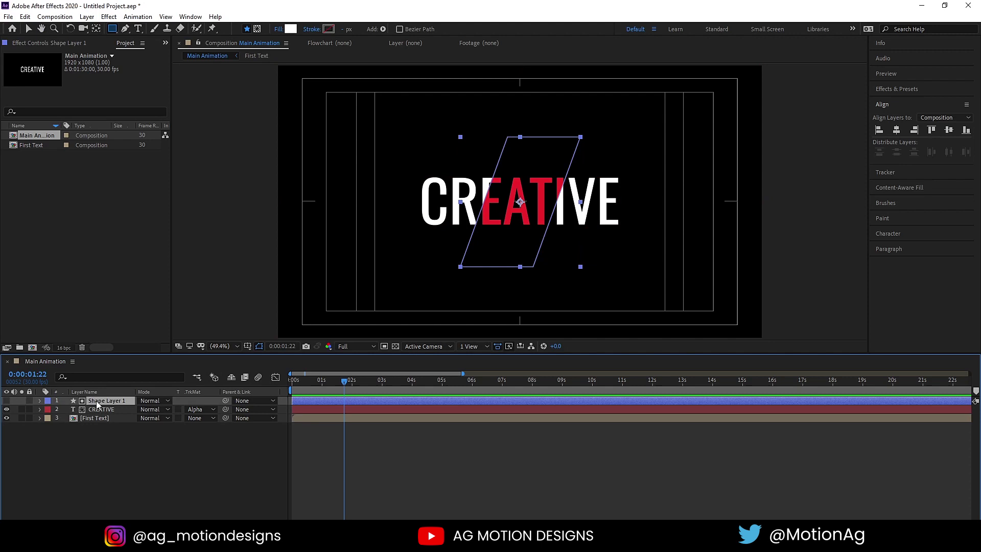
pyautogui.press('Return')
pyautogui.write('mask')
pyautogui.press('Return')
pyautogui.click(97, 405)
pyautogui.press('ctrl+d')
# - Move mask 2 above First Text and set First Text's track matte to Alpha Inverted
pyautogui.moveTo(95, 404); pyautogui.dragTo(318, 421)
pyautogui.press('space')
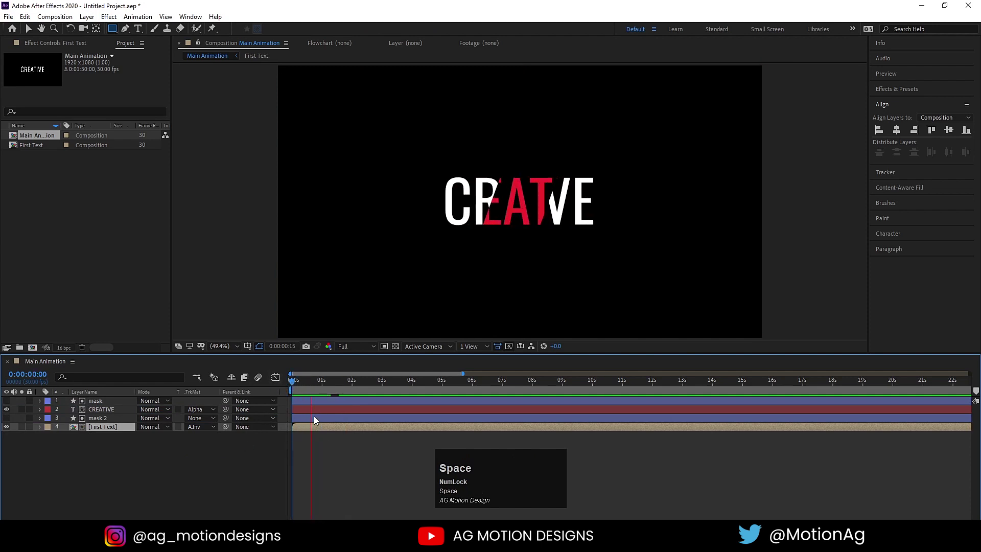
pyautogui.click(313, 389)
pyautogui.press('space')
pyautogui.moveTo(313, 393); pyautogui.dragTo(99, 421)
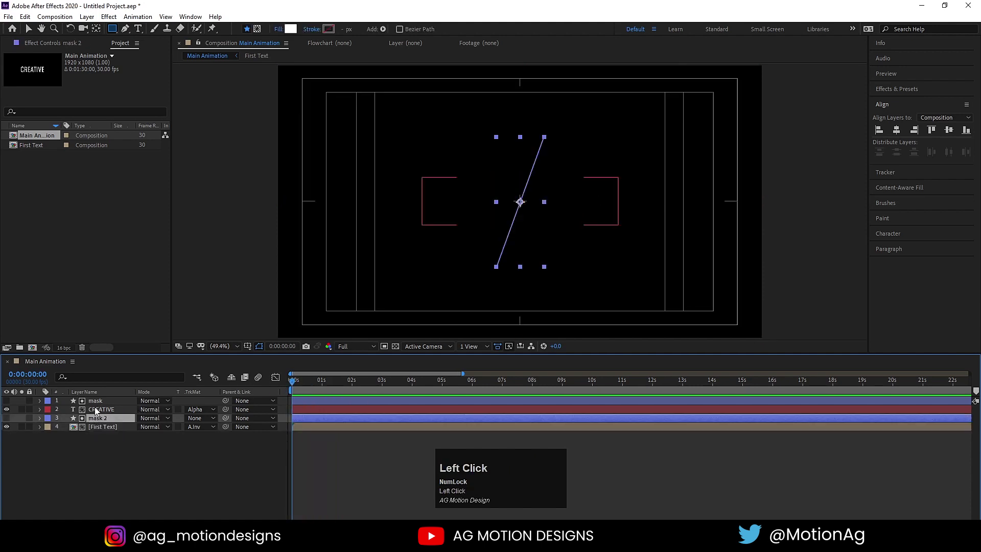
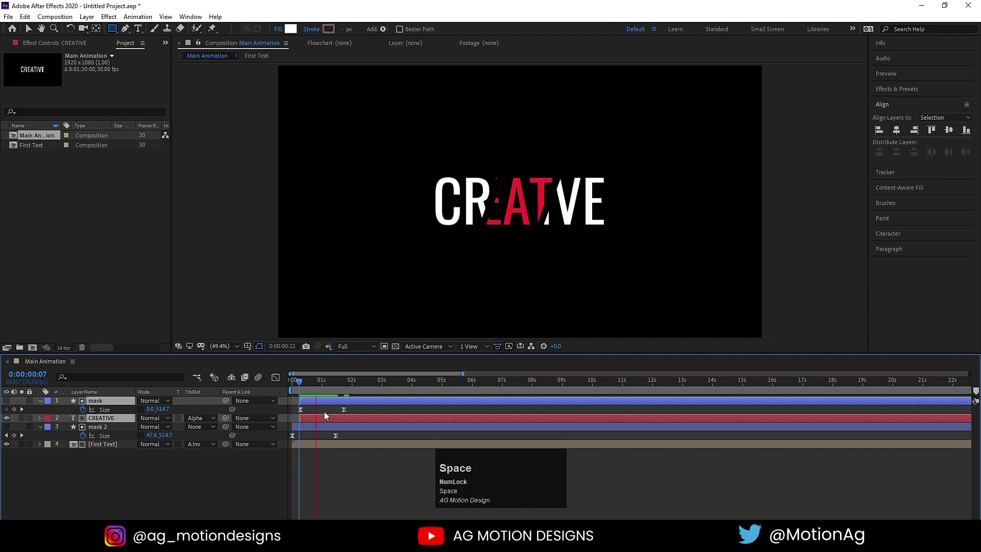
# - Shift the mask layer's Size keyframes a few frames later than mask 2's and collapse the properties
pyautogui.click(302, 390)
pyautogui.press('space')
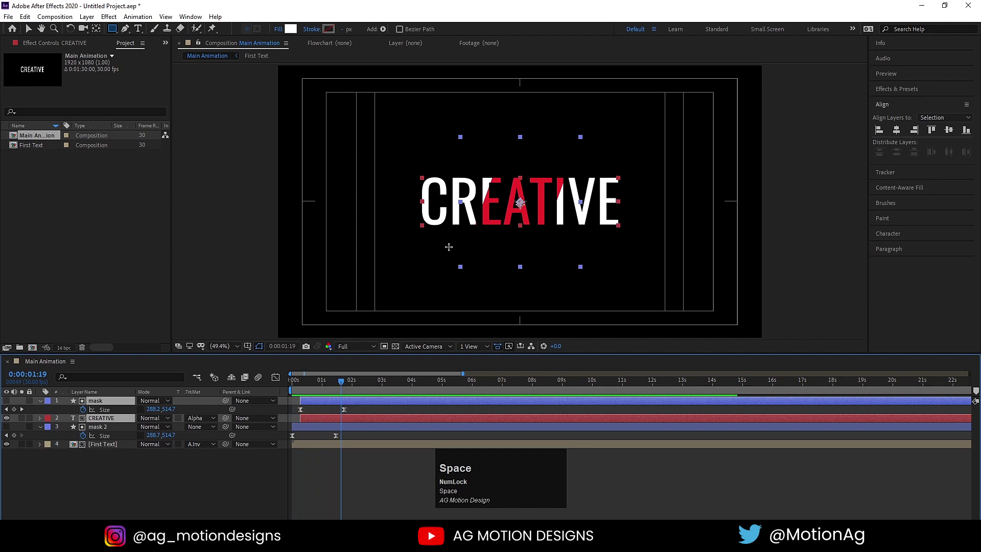
pyautogui.click(312, 411)
pyautogui.press('u')
pyautogui.click(104, 413)
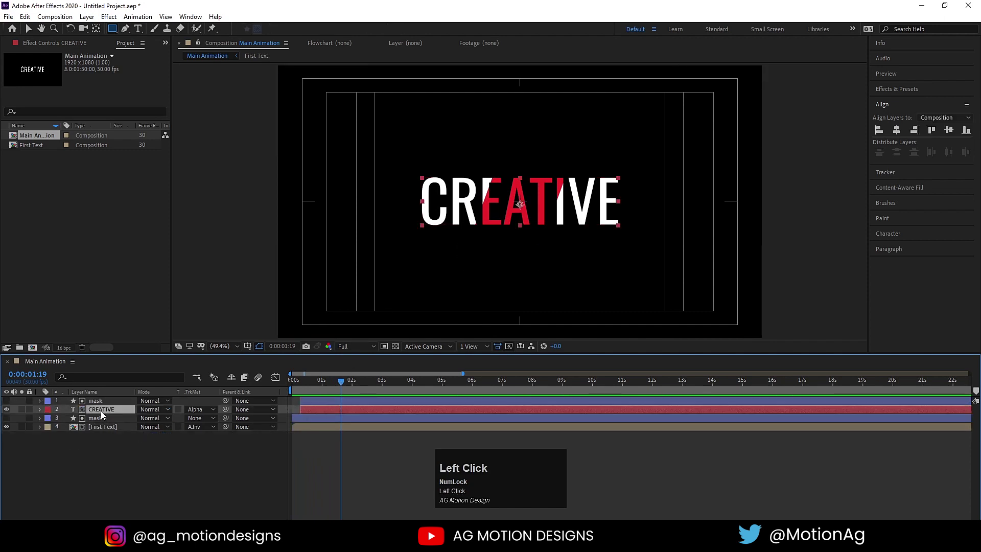
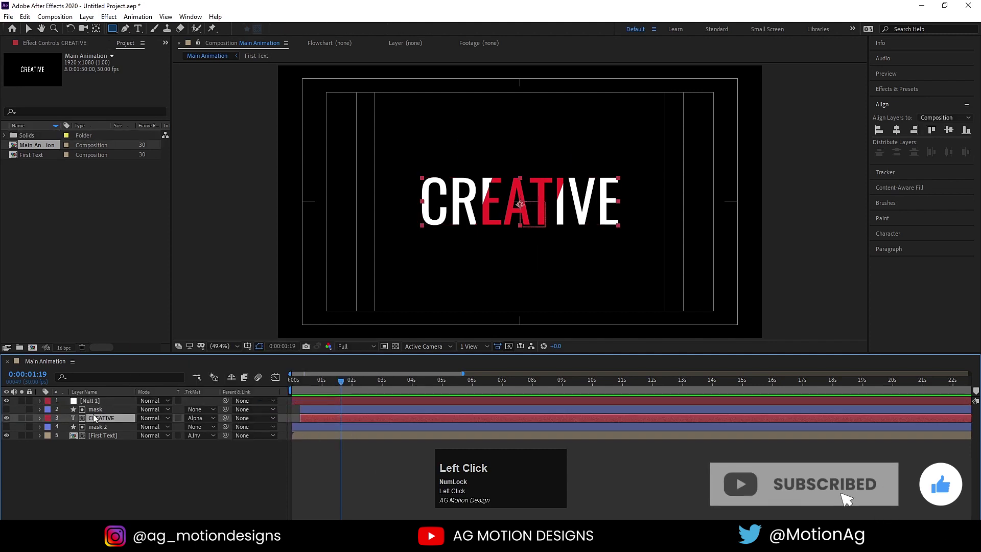
# - Parent mask and CREATIVE to Null 1 and nudge the null with arrow keys to shift the red EAT
pyautogui.moveTo(98, 413); pyautogui.dragTo(89, 405)
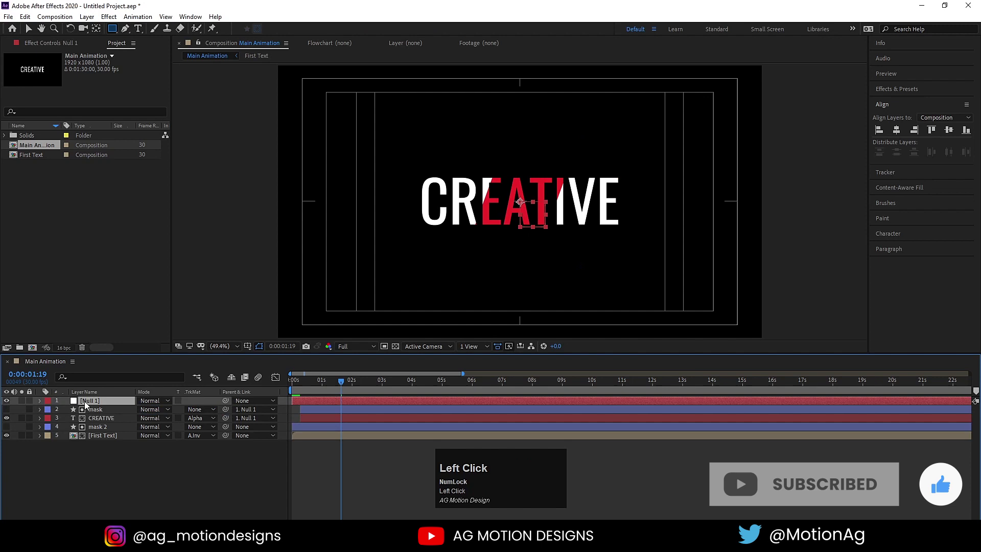
pyautogui.press('Down')
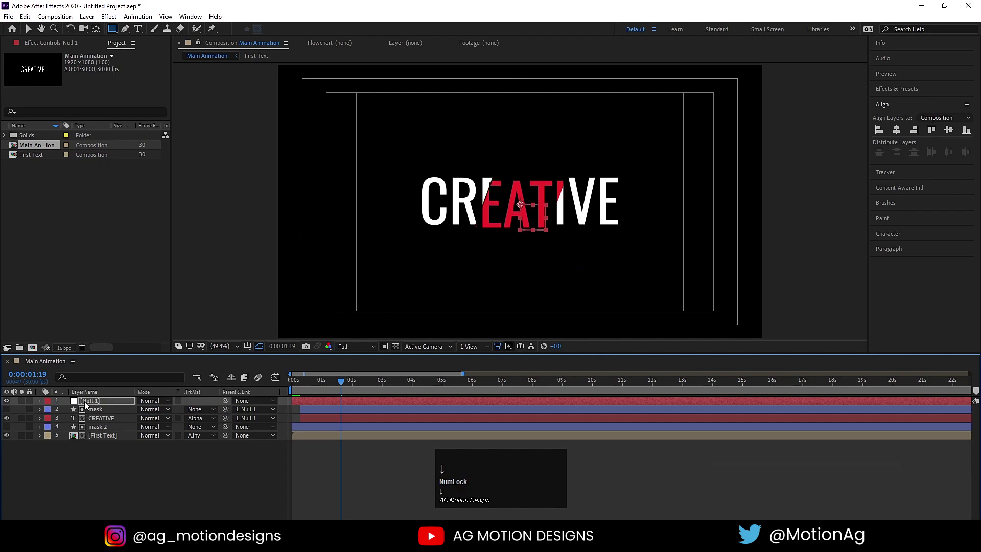
pyautogui.press('Right')
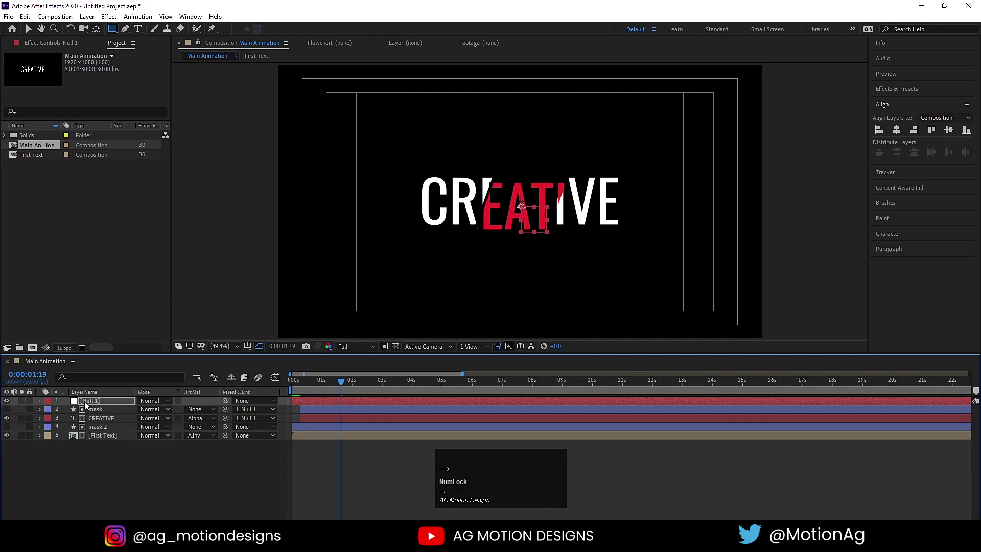
pyautogui.press('Left')
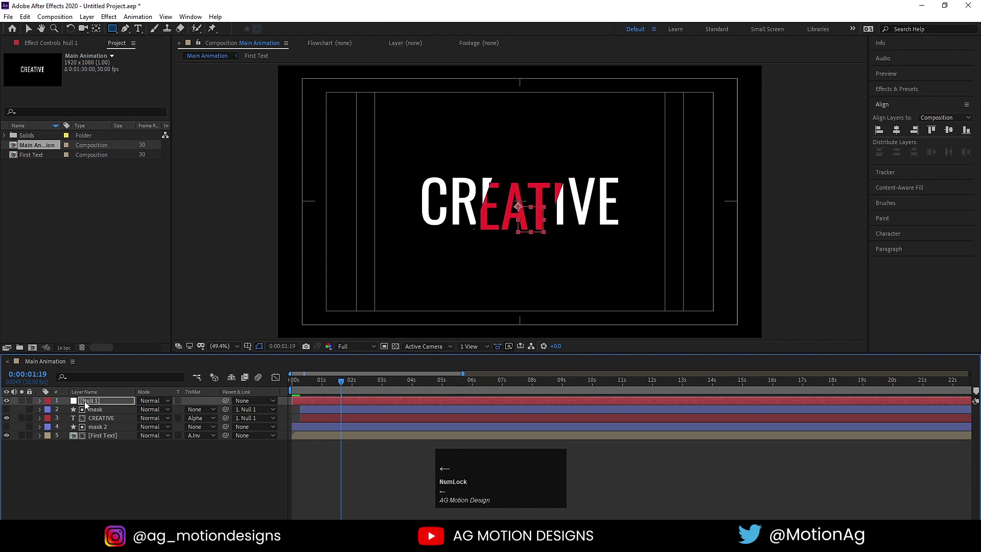
pyautogui.press('Right')
pyautogui.click(116, 473)
# - Play back the EAT wipe from the start and reselect the null layer
pyautogui.press('space')
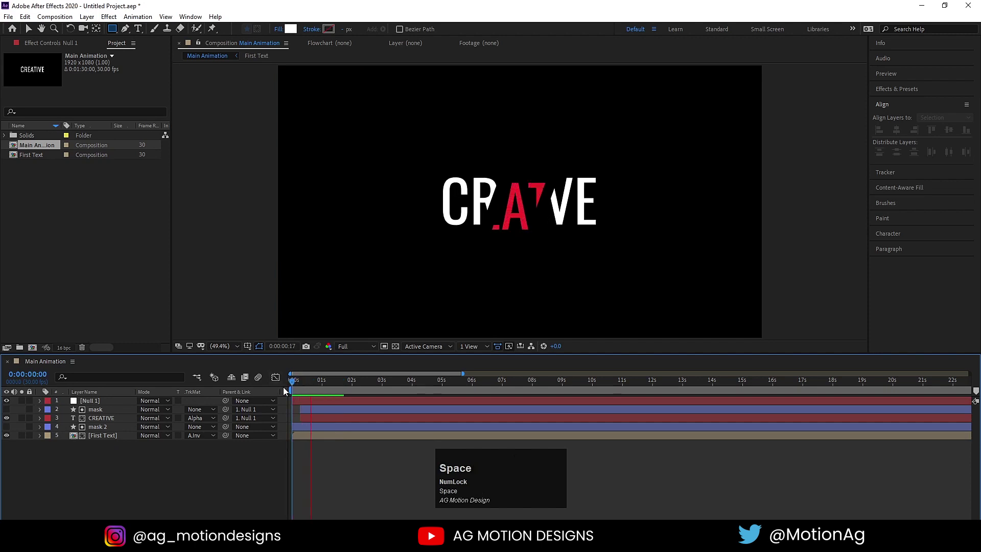
pyautogui.click(318, 388)
pyautogui.press('space')
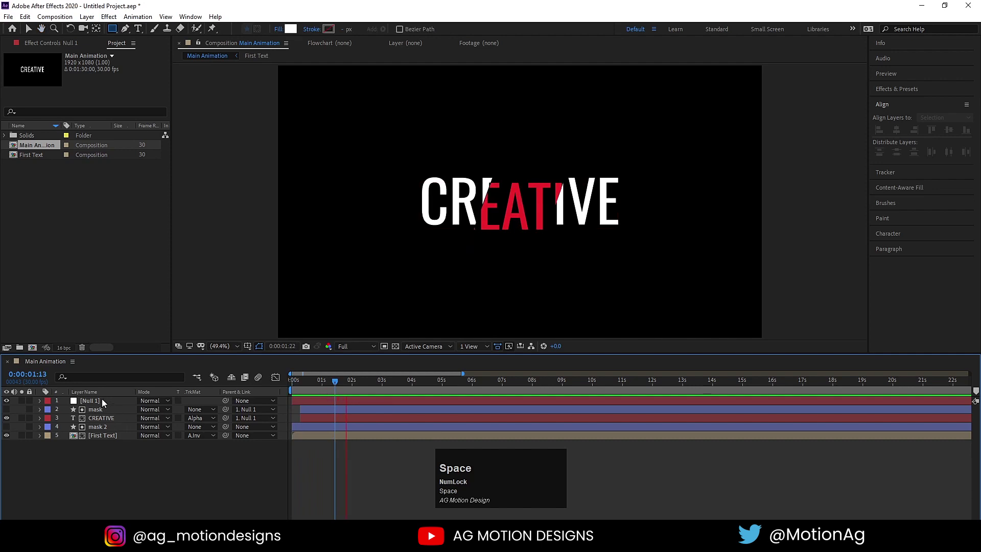
pyautogui.click(106, 403)
pyautogui.press('Up')
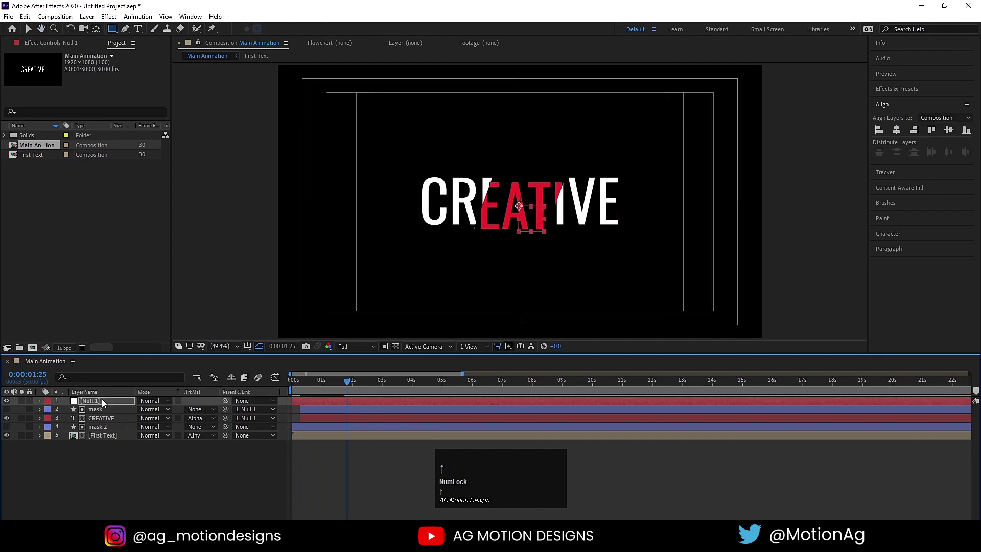
# - Duplicate the mask and CREATIVE layers as mask 3 and CREATIVE 2
pyautogui.click(107, 404)
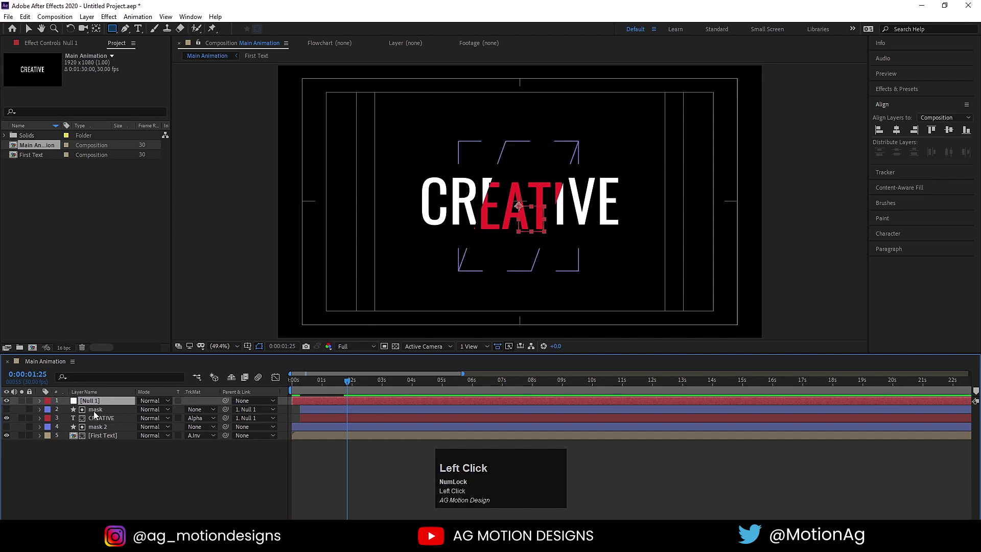
pyautogui.click(107, 421)
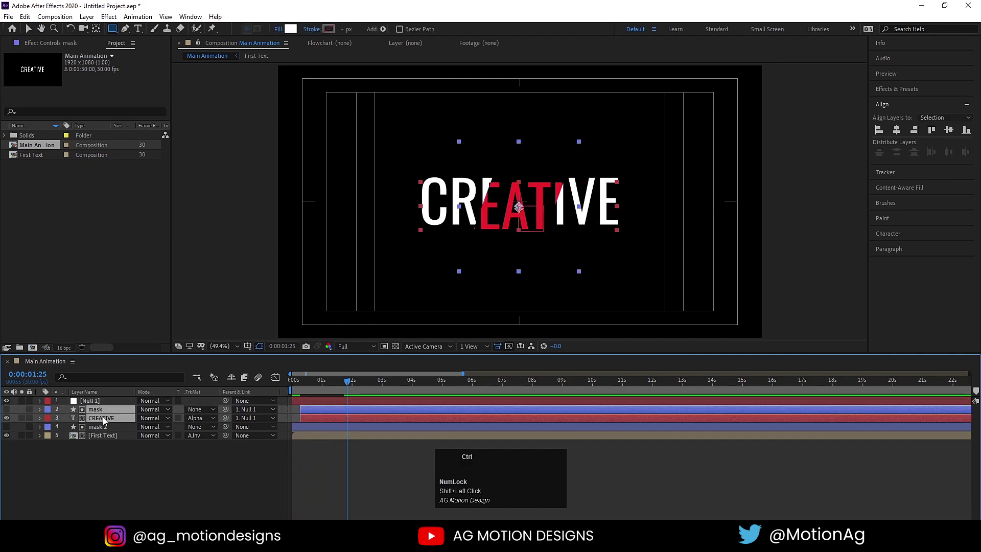
pyautogui.press('ctrl+d')
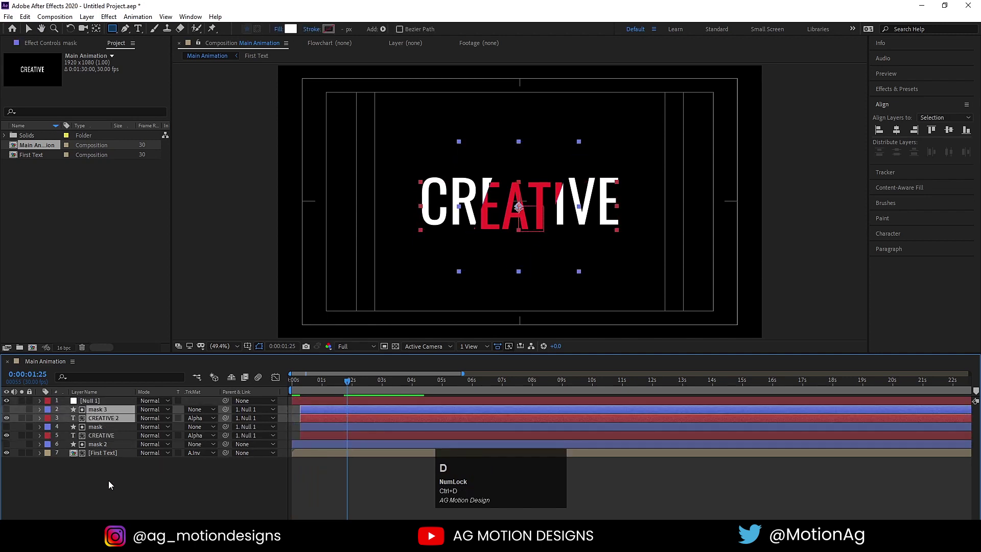
pyautogui.click(120, 503)
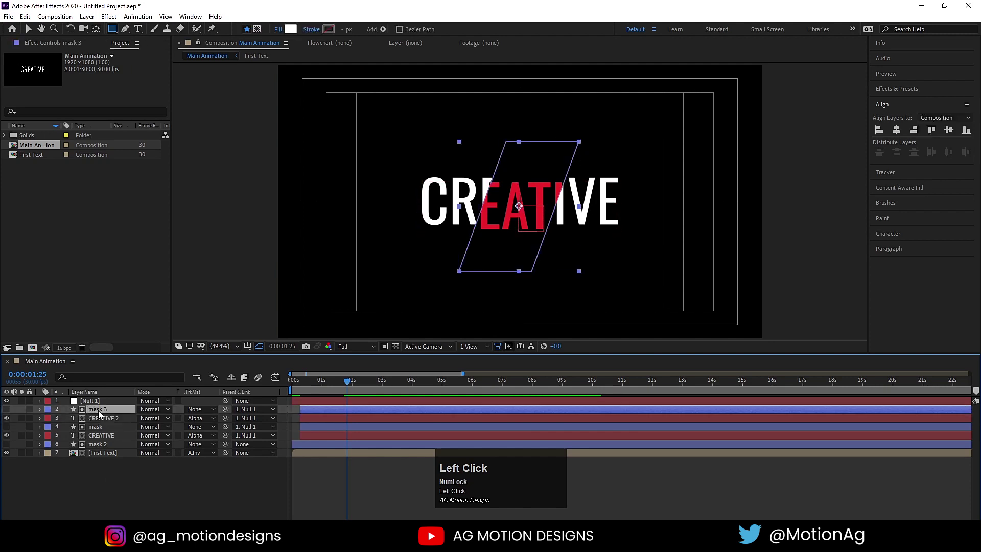
pyautogui.click(100, 435)
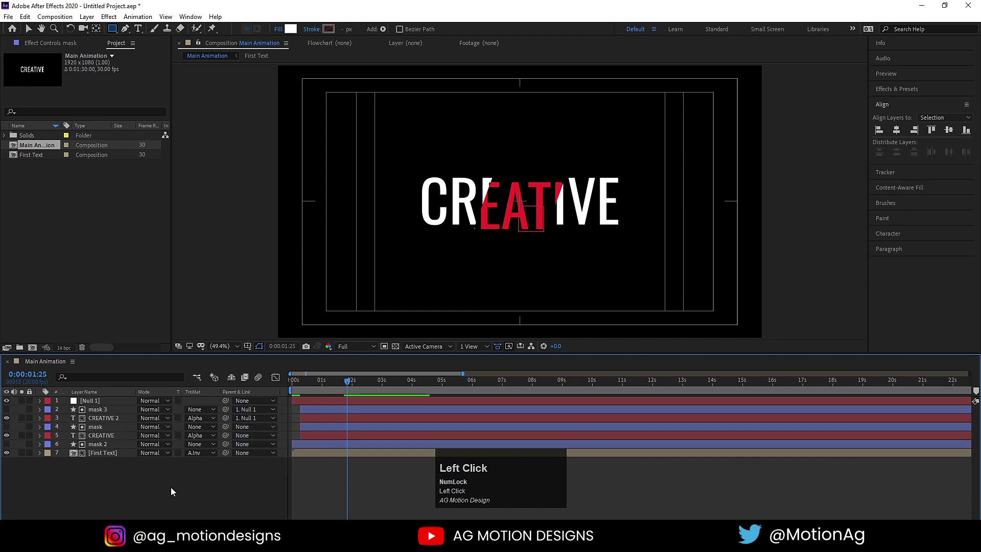
# - Move one mask and text pair above Null 1 in the layer stack
pyautogui.press('-')
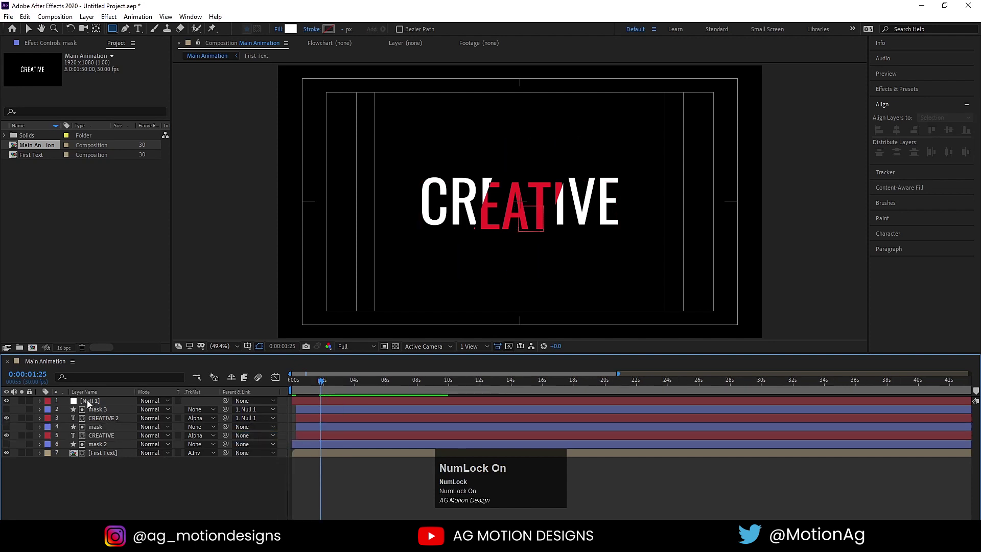
pyautogui.moveTo(92, 405); pyautogui.dragTo(111, 411)
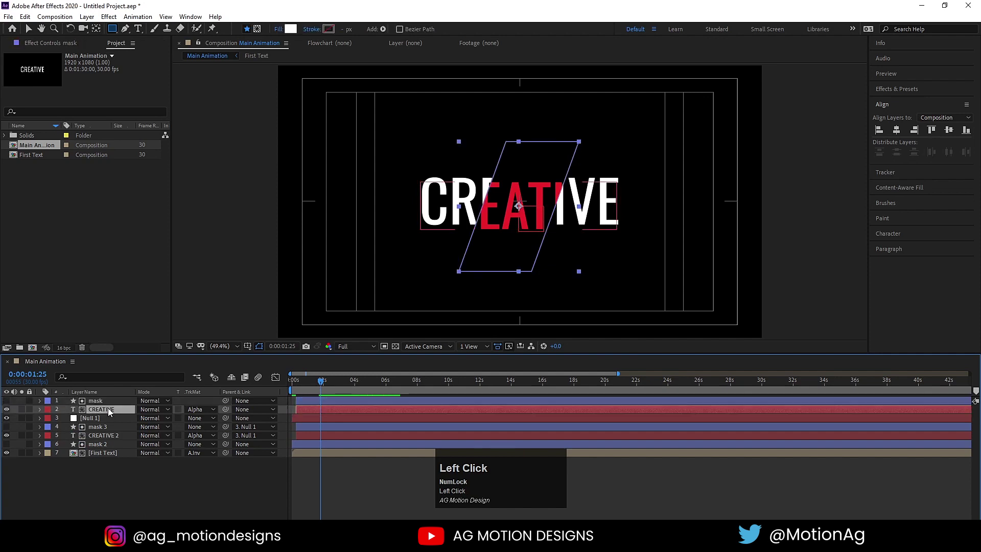
pyautogui.press('Up')
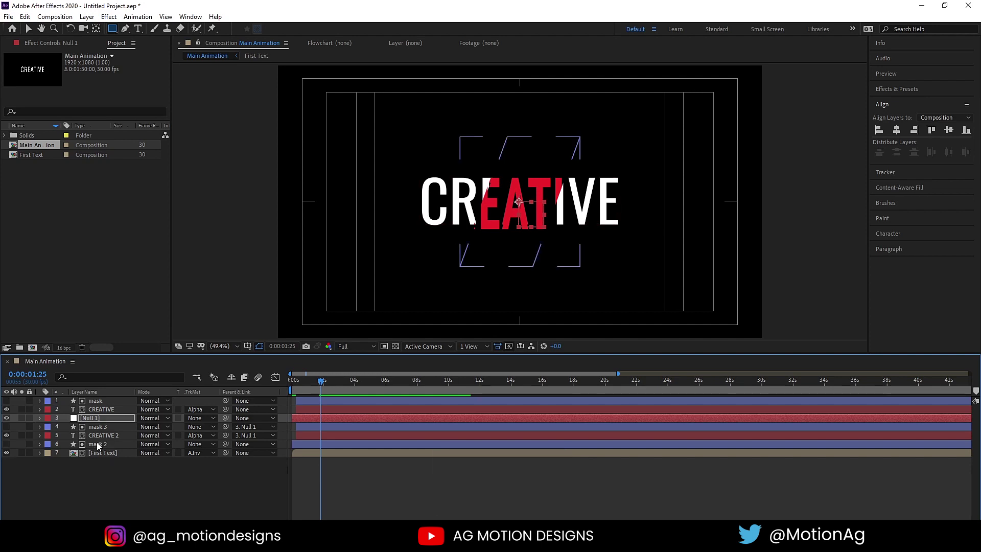
pyautogui.moveTo(111, 442); pyautogui.dragTo(388, 149)
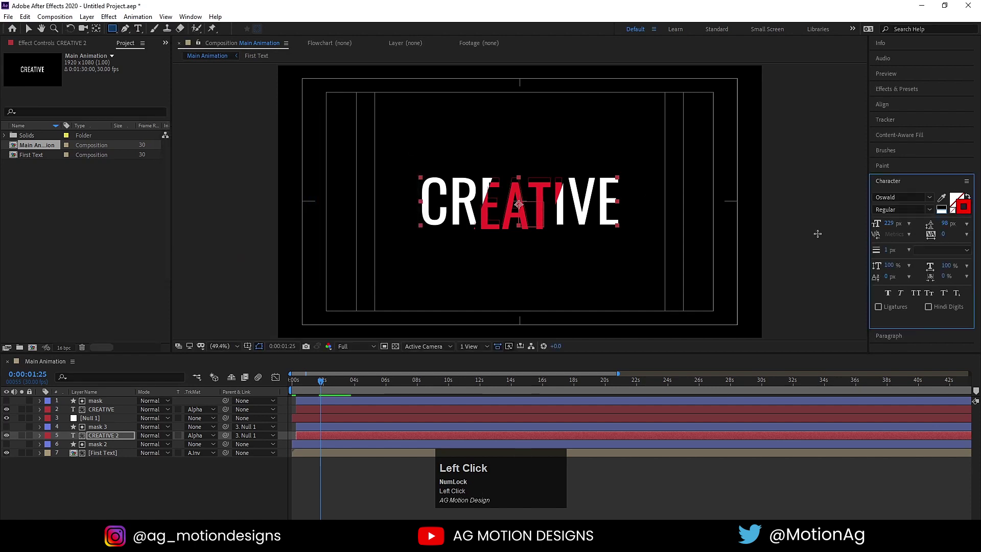
# - Play back the animation preview from the start
pyautogui.press('Return')
pyautogui.click(245, 473)
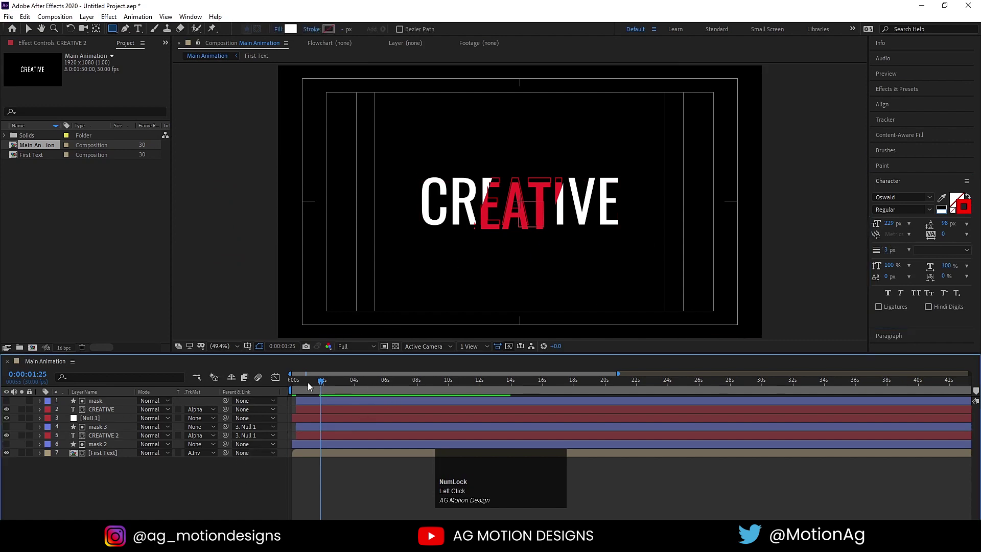
pyautogui.click(316, 385)
pyautogui.press('space')
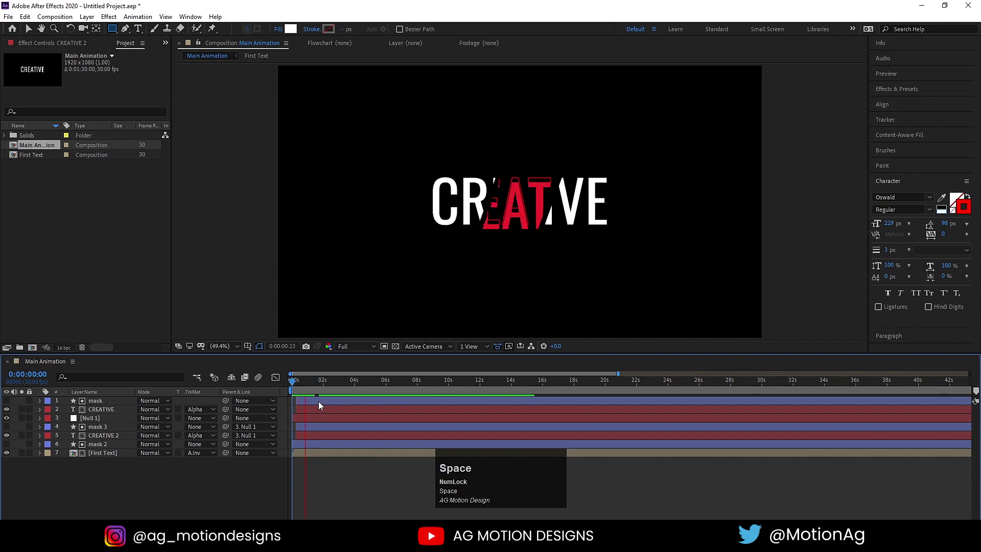
# - Give the top CREATIVE copy a blue fill and select the top mask and text pair
pyautogui.click(108, 414)
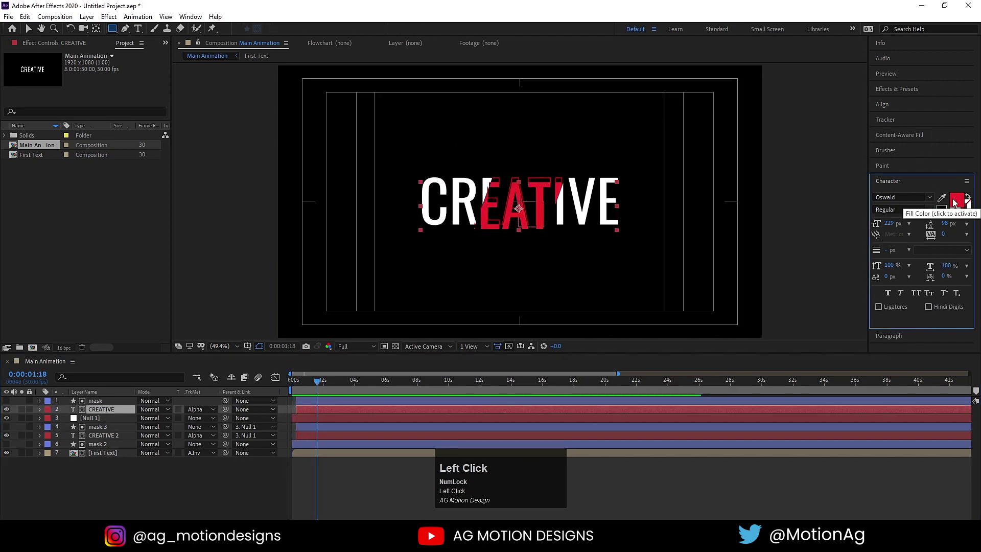
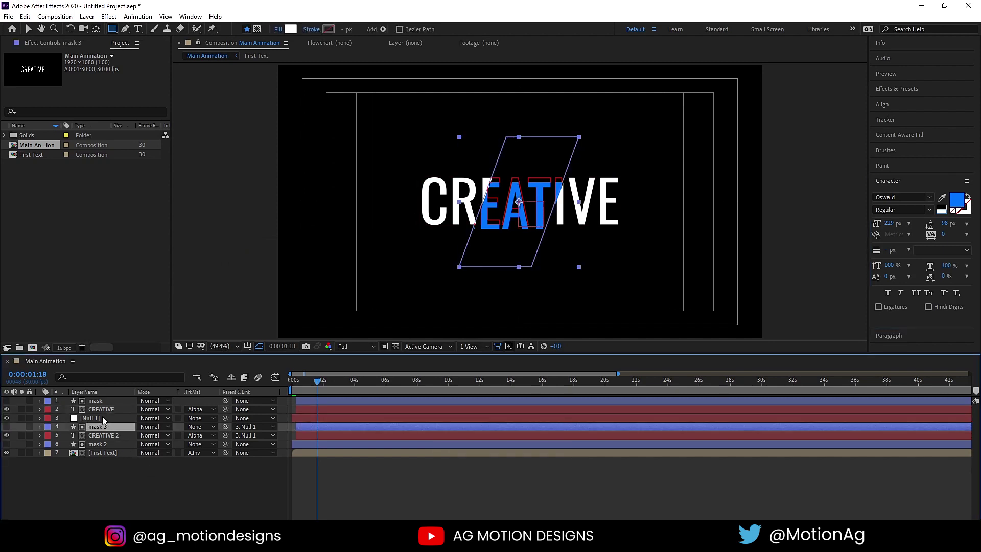
pyautogui.click(106, 415)
pyautogui.click(103, 409)
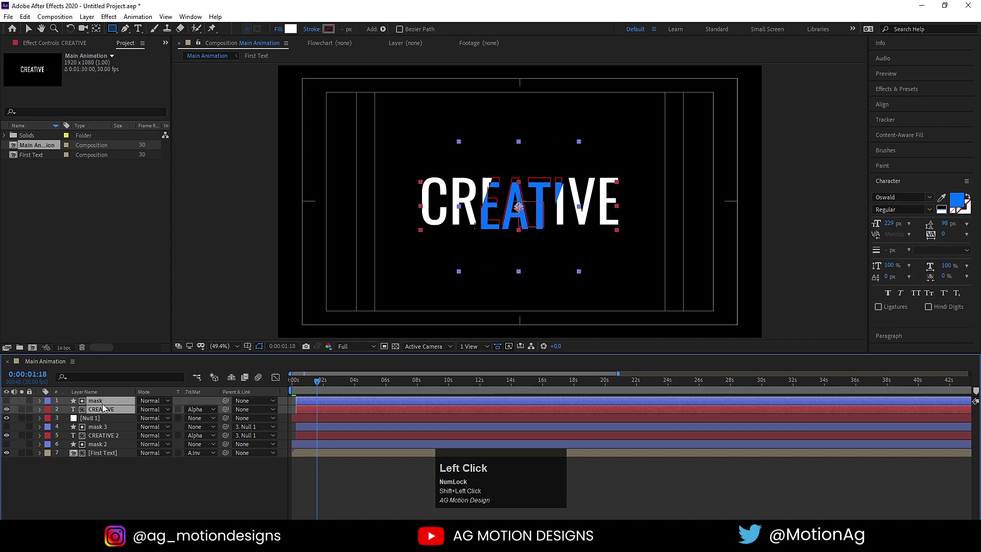
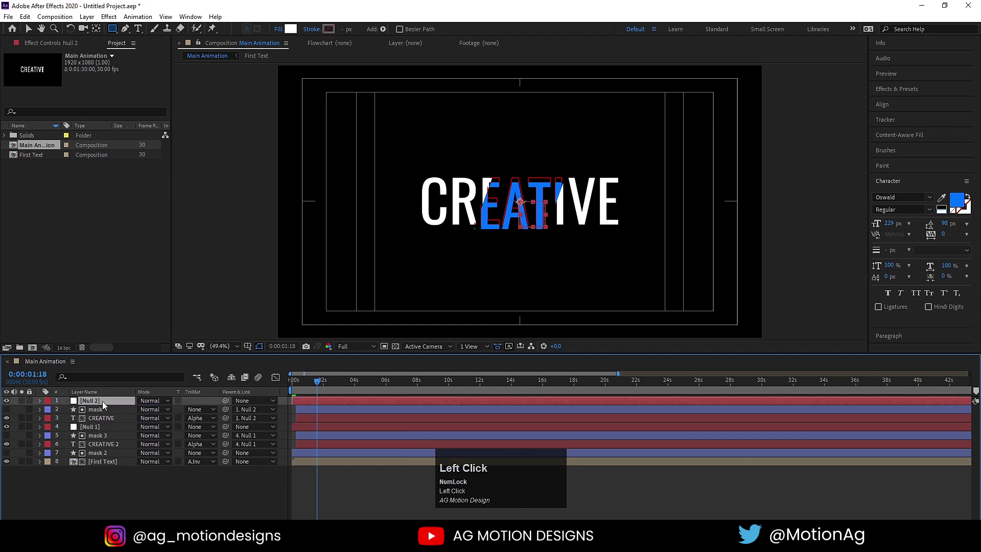
# - Preview the wipe from the start and zoom into the timeline frames
pyautogui.press('Right')
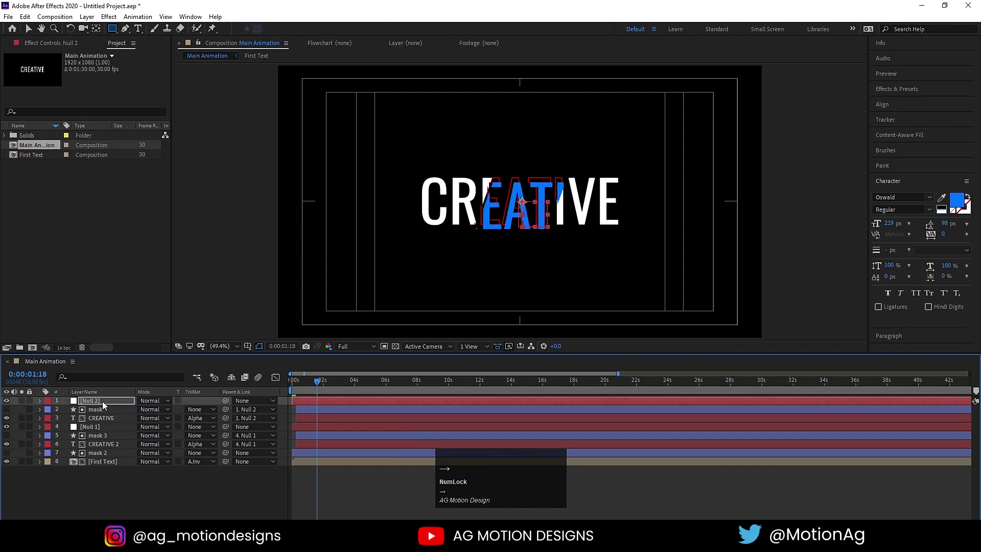
pyautogui.click(342, 488)
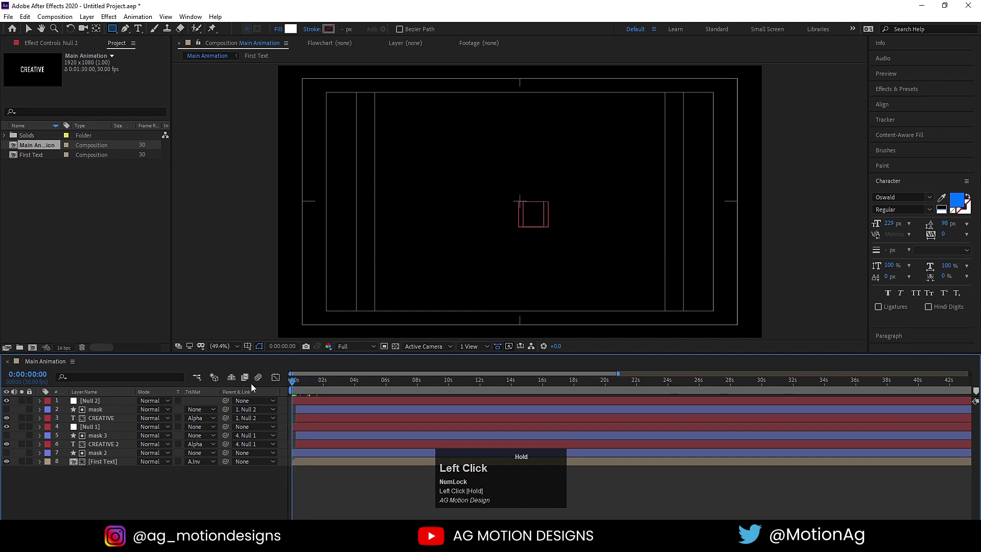
pyautogui.press('space')
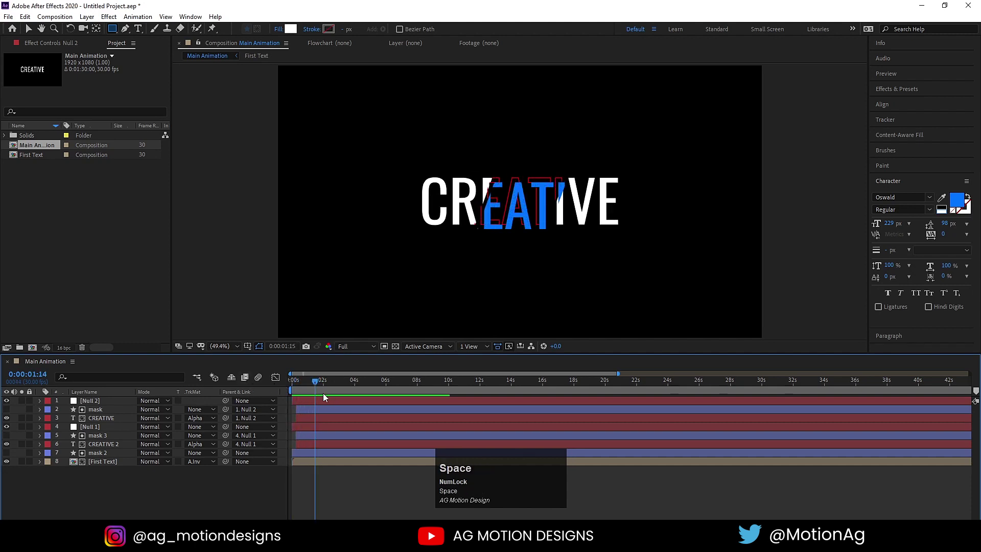
pyautogui.click(310, 388)
pyautogui.press('=')
pyautogui.press('=')
# - Delay the top mask and text pair a few frames, then parent the remaining layers to Null 3
pyautogui.click(321, 418)
pyautogui.click(316, 410)
pyautogui.press('space')
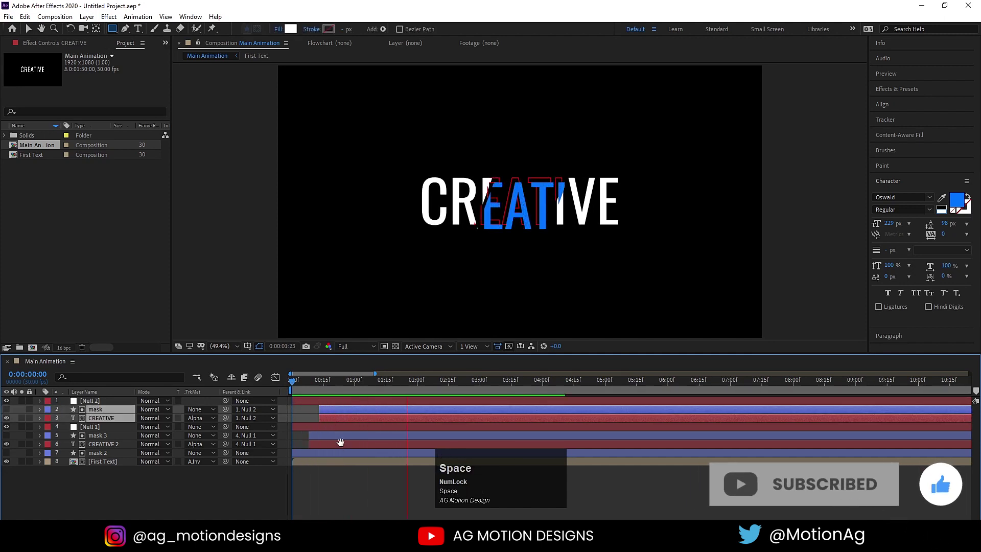
pyautogui.click(206, 491)
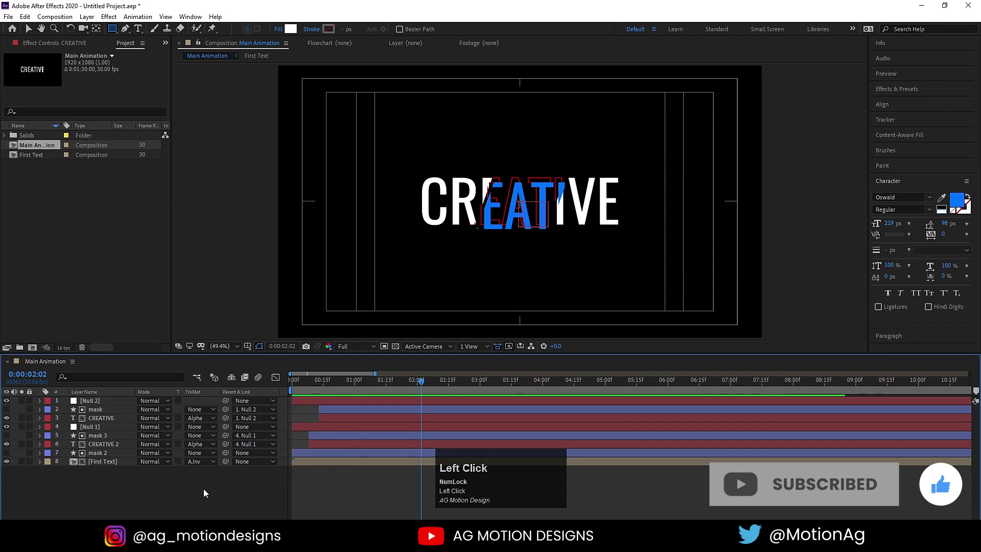
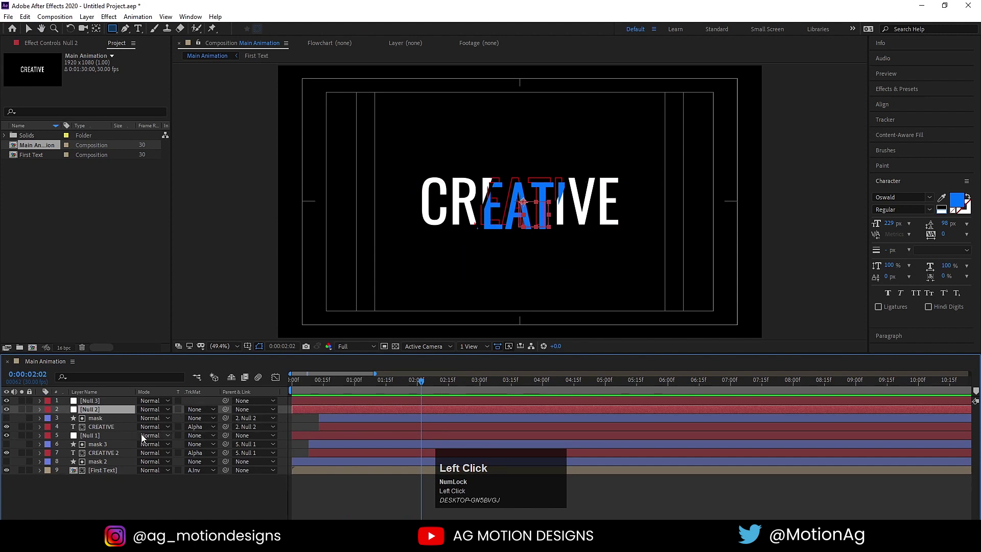
pyautogui.click(103, 441)
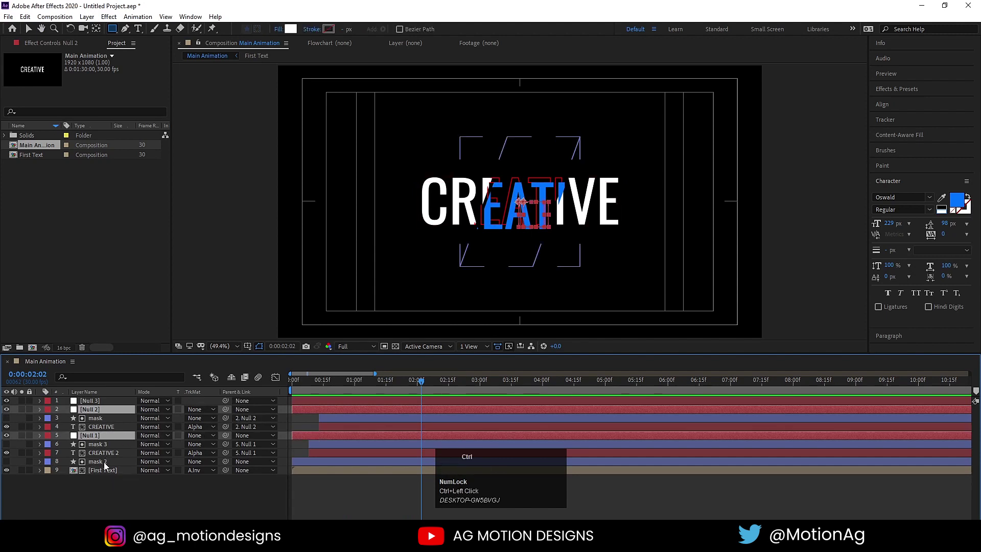
pyautogui.moveTo(109, 467); pyautogui.dragTo(107, 405)
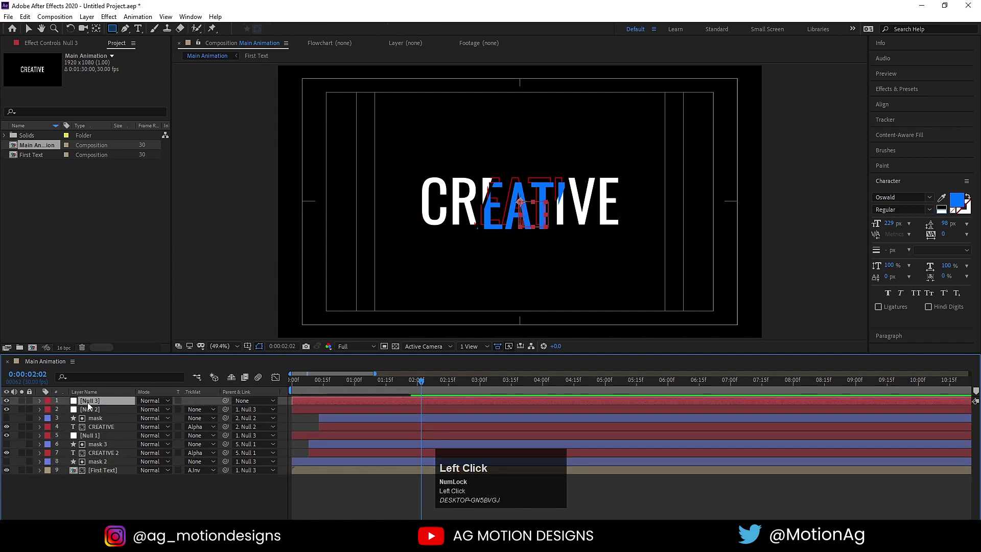
# - Give Null 3's Position a wiggle(3,3) expression so the whole title jitters
pyautogui.press('p')
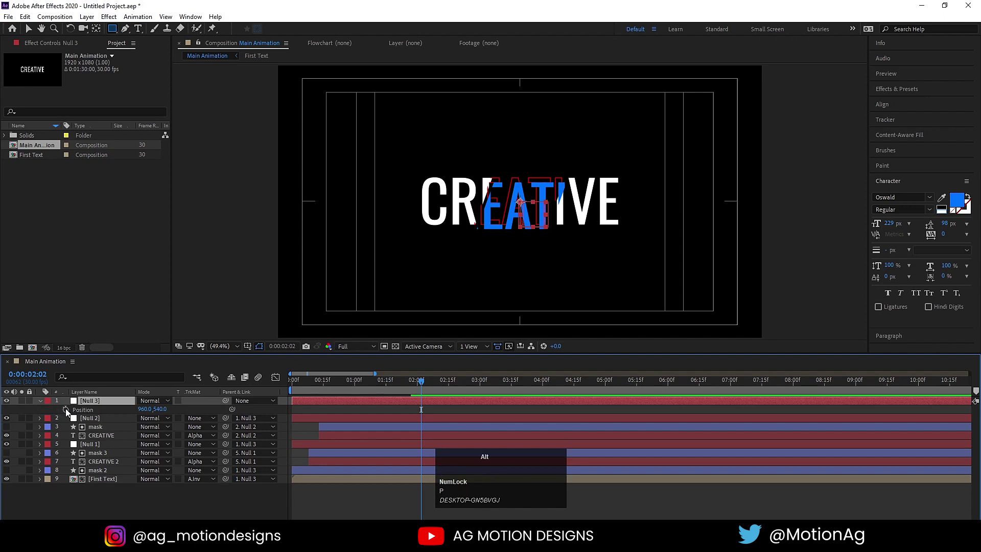
pyautogui.click(70, 413)
pyautogui.write('wig')
pyautogui.press('Return')
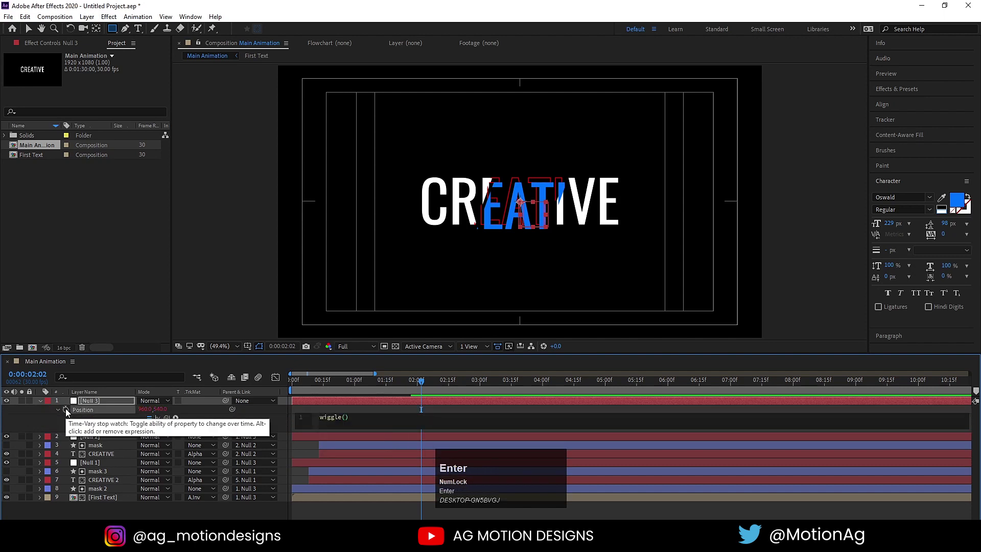
pyautogui.write('3,3')
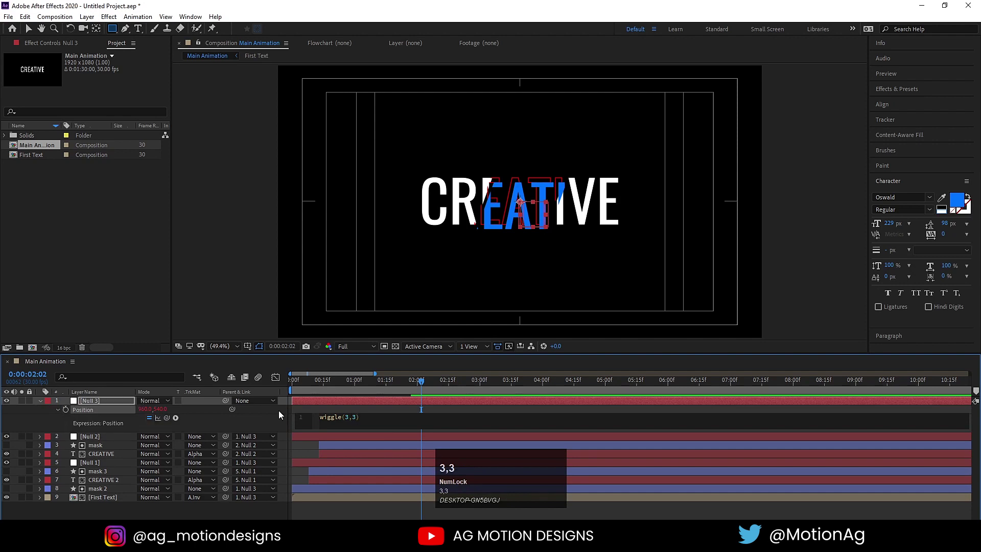
pyautogui.click(313, 409)
# - Preview the jittering CREATIVE title from the start of the timeline
pyautogui.press('space')
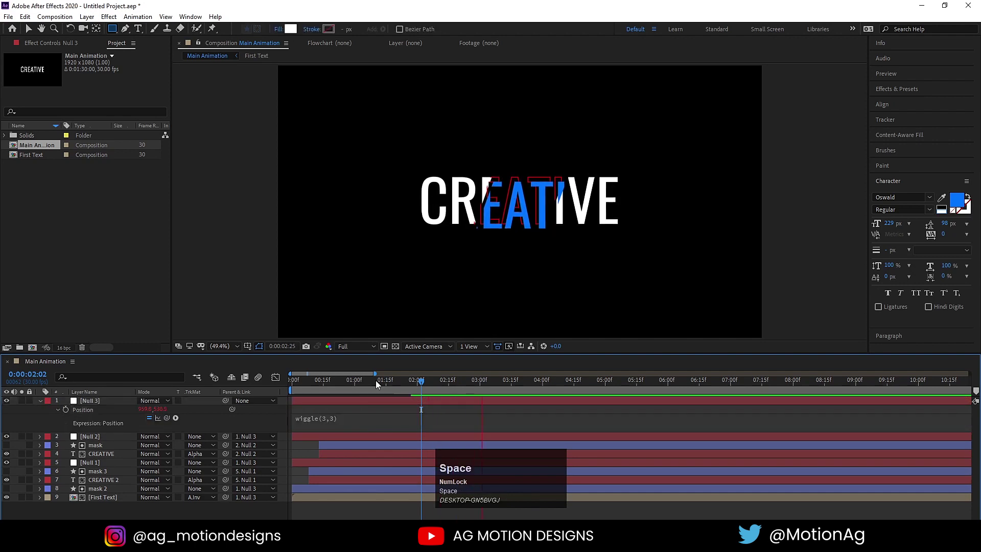
pyautogui.click(334, 383)
pyautogui.press('space')
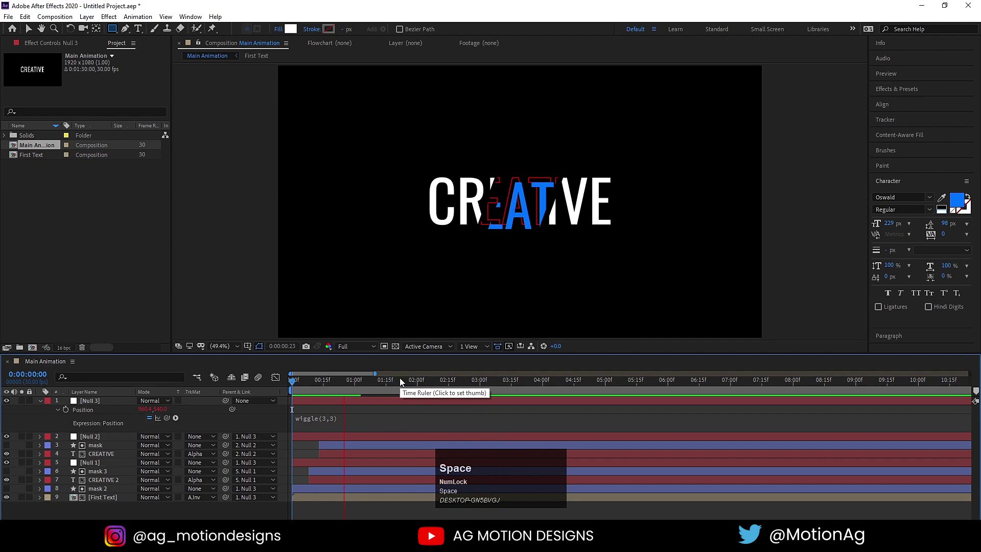
pyautogui.press('space')
pyautogui.click(323, 411)
# - Collapse properties and nest all layers into a pre-composition named 'Text'
pyautogui.press('u')
pyautogui.write('uu')
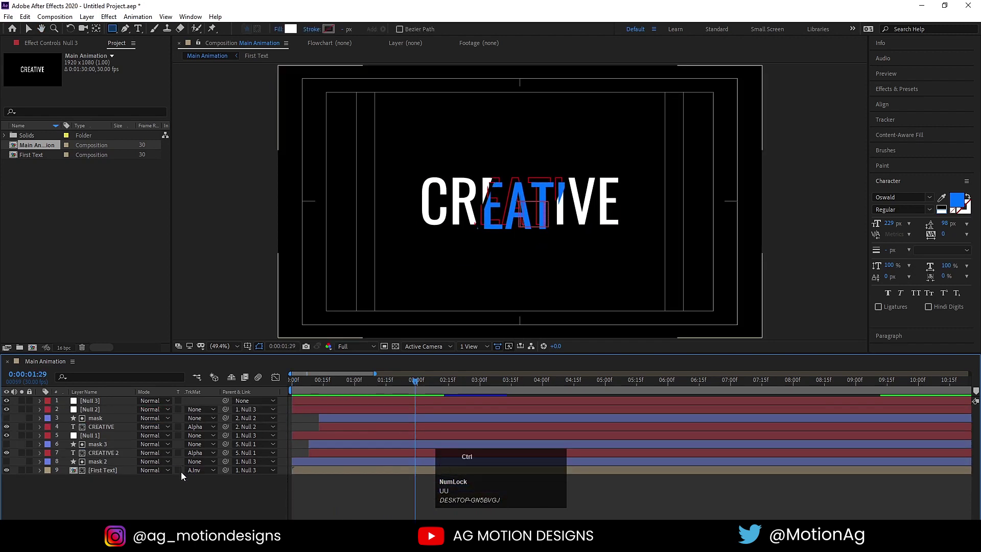
pyautogui.press('ctrl+a')
pyautogui.press('ctrl+shift+c')
pyautogui.write('xt')
pyautogui.press('Return')
# - Duplicate the Text layer, flip it to Scale 100,-100 and lower it to Y 782 as a reflection
pyautogui.click(188, 476)
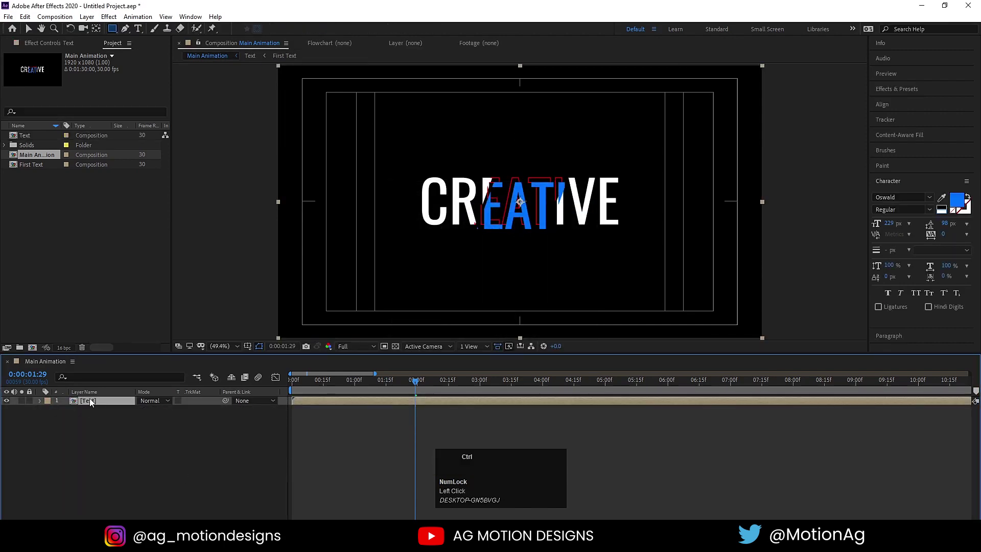
pyautogui.press('ctrl+d')
pyautogui.press('s')
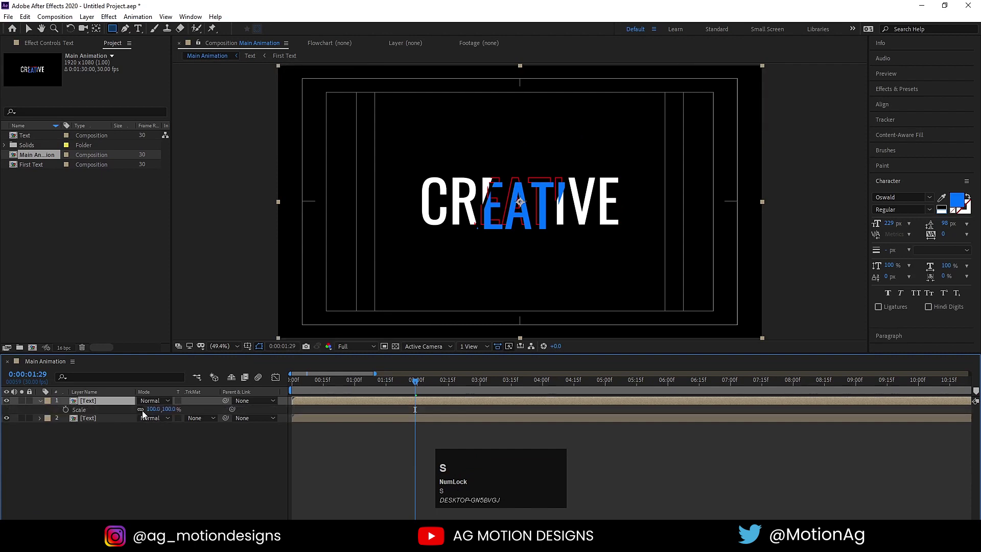
pyautogui.click(148, 415)
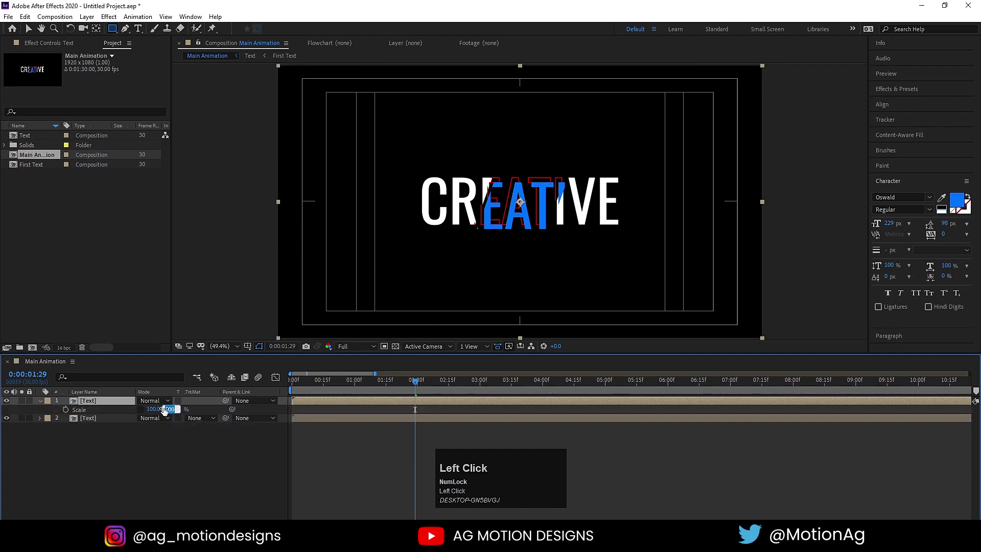
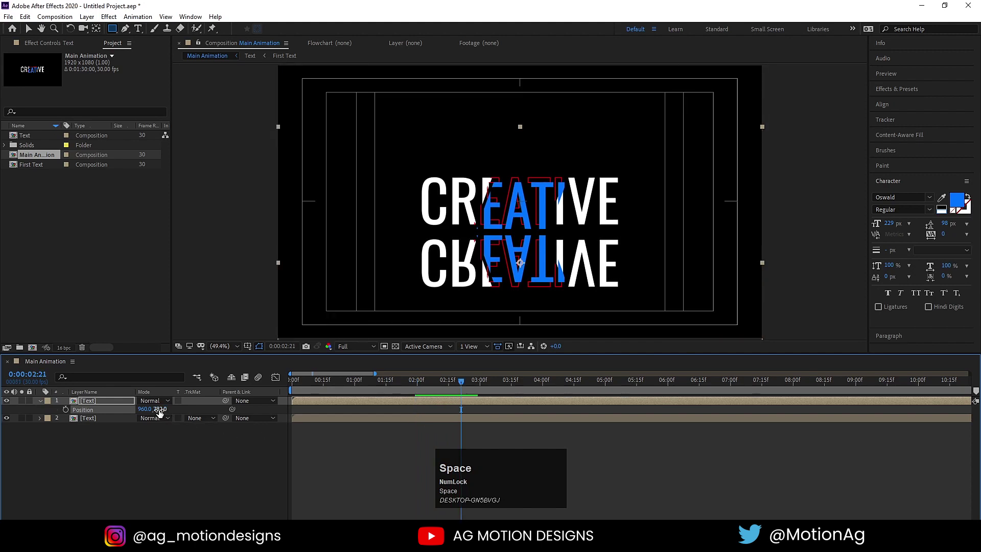
pyautogui.click(164, 459)
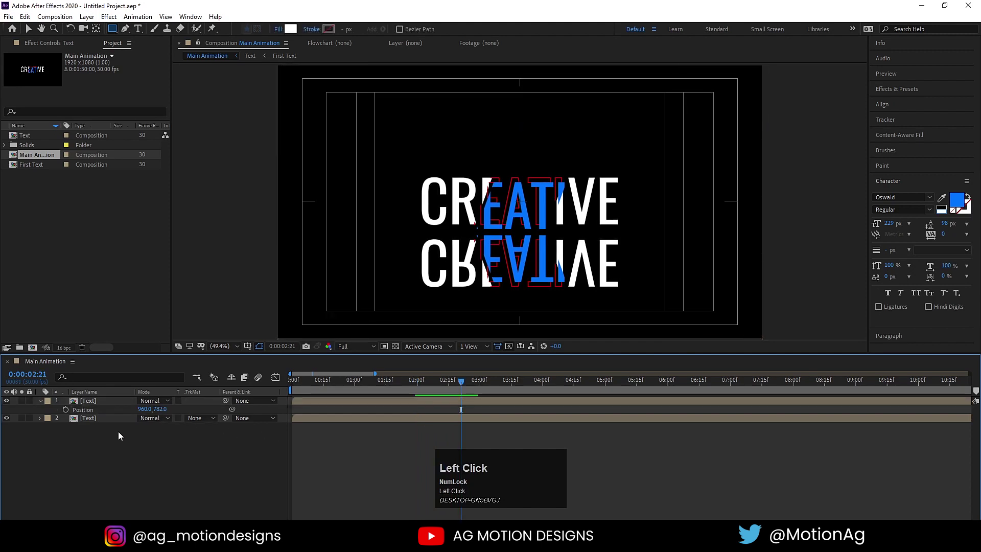
# - Create a new composition named 'fractal noise'
pyautogui.press('ctrl+n')
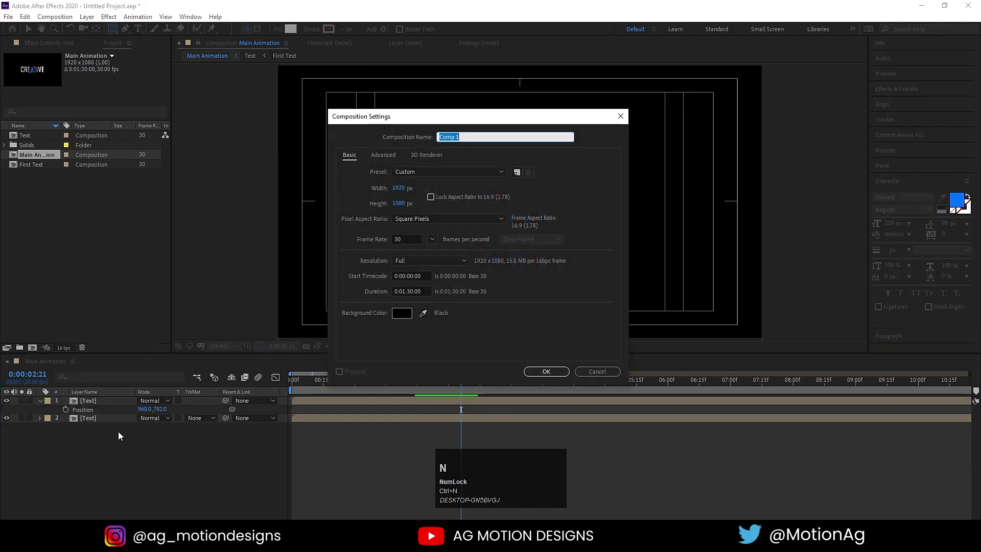
pyautogui.write('fractal')
pyautogui.press('space')
pyautogui.write('nois')
pyautogui.write('e')
pyautogui.press('Return')
# - Add a white solid with Fractal Noise applied, then return to Main Animation
pyautogui.press('ctrl+y')
pyautogui.press('Return')
pyautogui.click(901, 93)
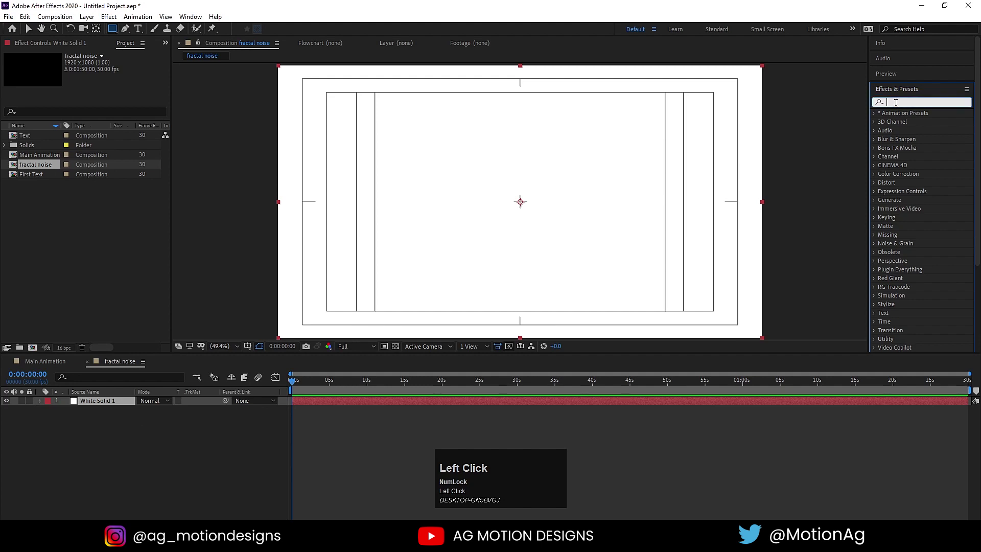
pyautogui.write('frac')
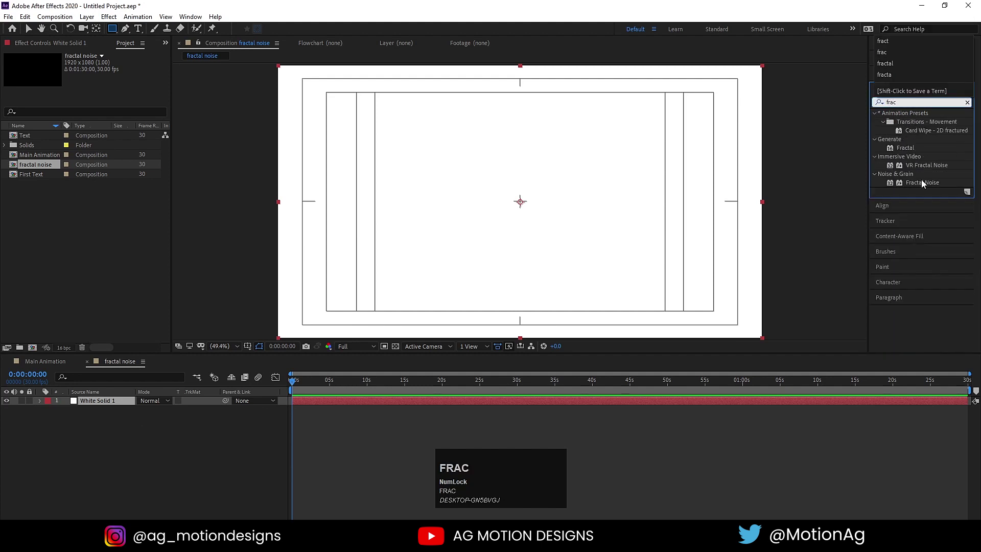
pyautogui.moveTo(927, 184); pyautogui.dragTo(58, 366)
pyautogui.click(58, 365)
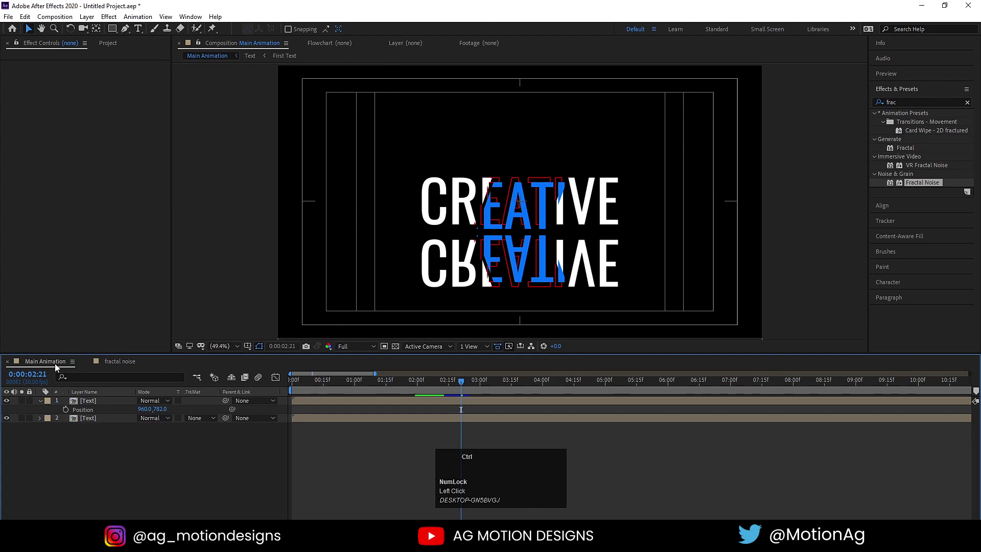
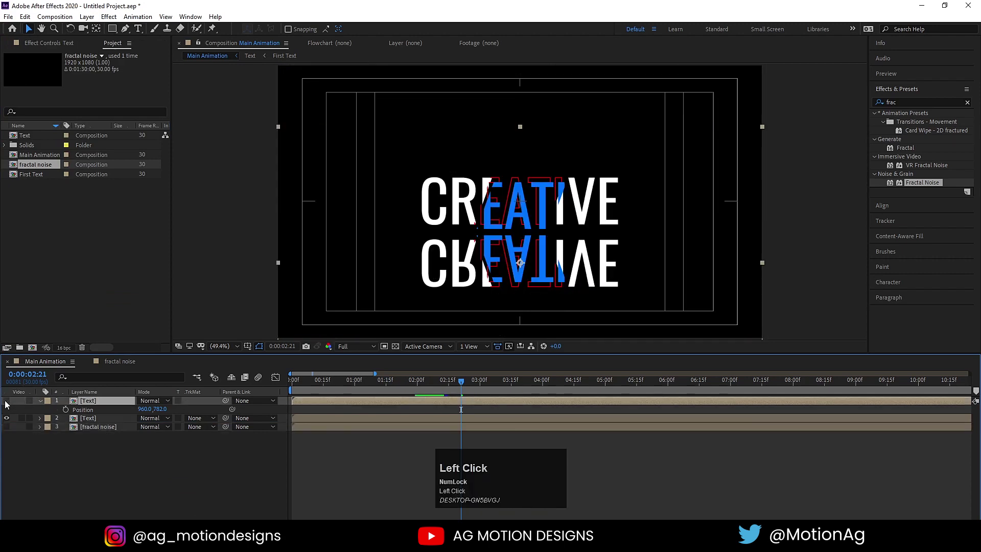
# - Apply Compound Blur to the reflection with the fractal noise layer as its blur map
pyautogui.write('a')
pyautogui.press('ctrl+a')
pyautogui.write('omp')
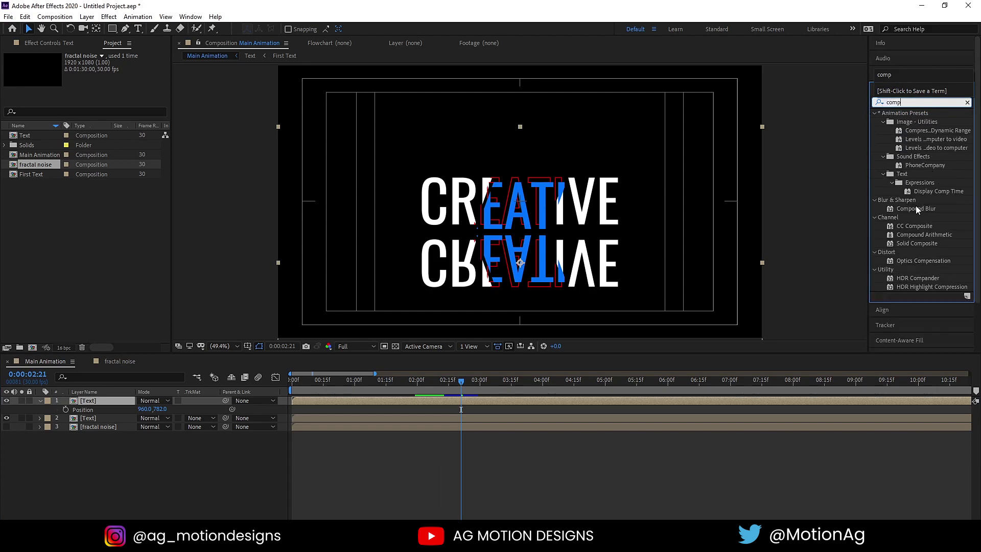
pyautogui.click(920, 209)
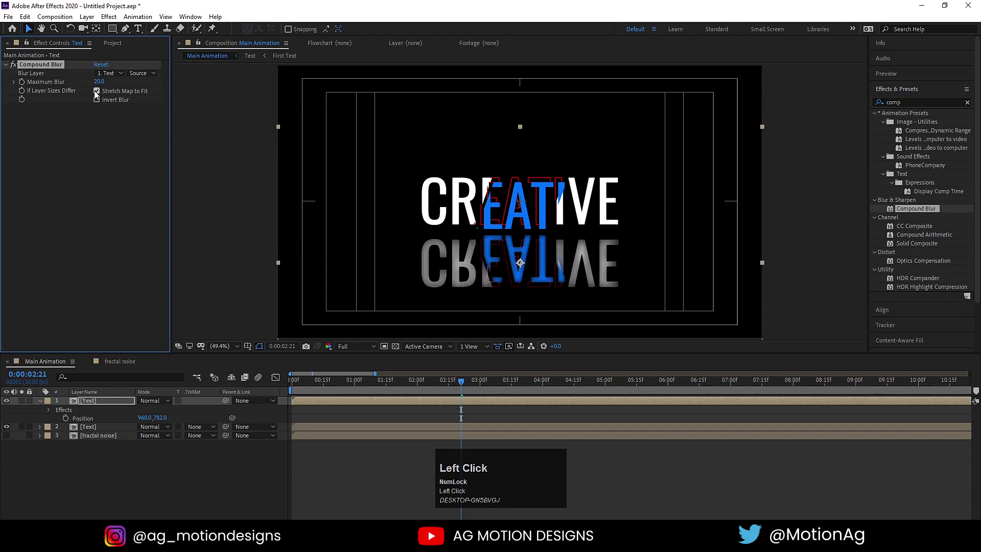
pyautogui.click(113, 74)
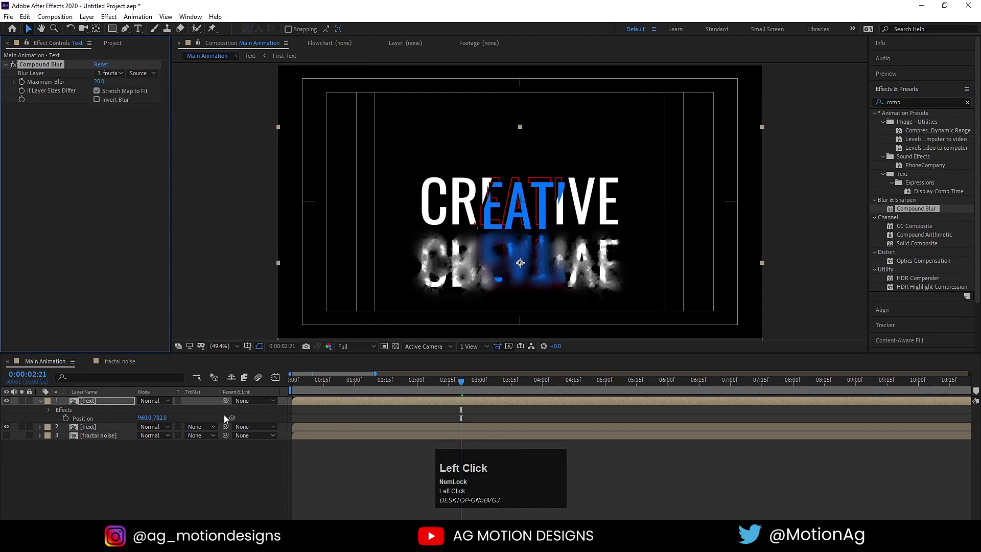
# - Place the fractal noise comp into Main Animation and arrange it among the layers
pyautogui.moveTo(127, 359); pyautogui.dragTo(58, 198)
pyautogui.moveTo(53, 199); pyautogui.dragTo(67, 228)
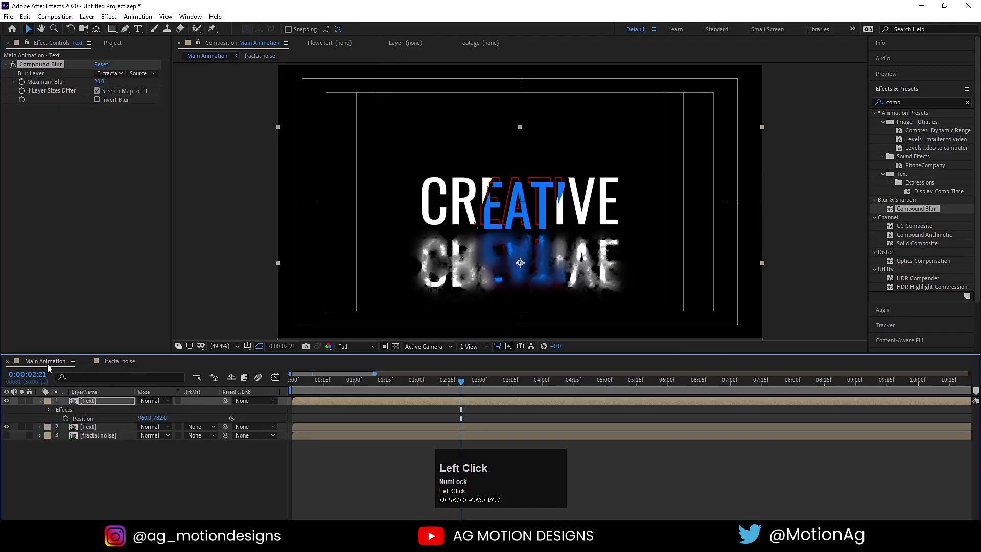
# - Preview the streaky blurred reflection several times from the start
pyautogui.click(227, 381)
pyautogui.press('space')
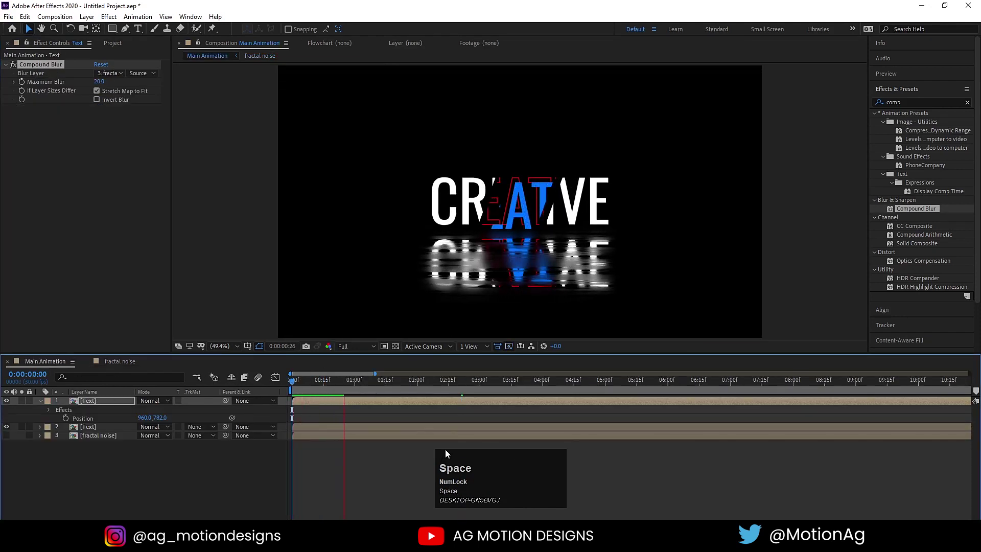
pyautogui.press('space')
pyautogui.click(321, 385)
pyautogui.press('space')
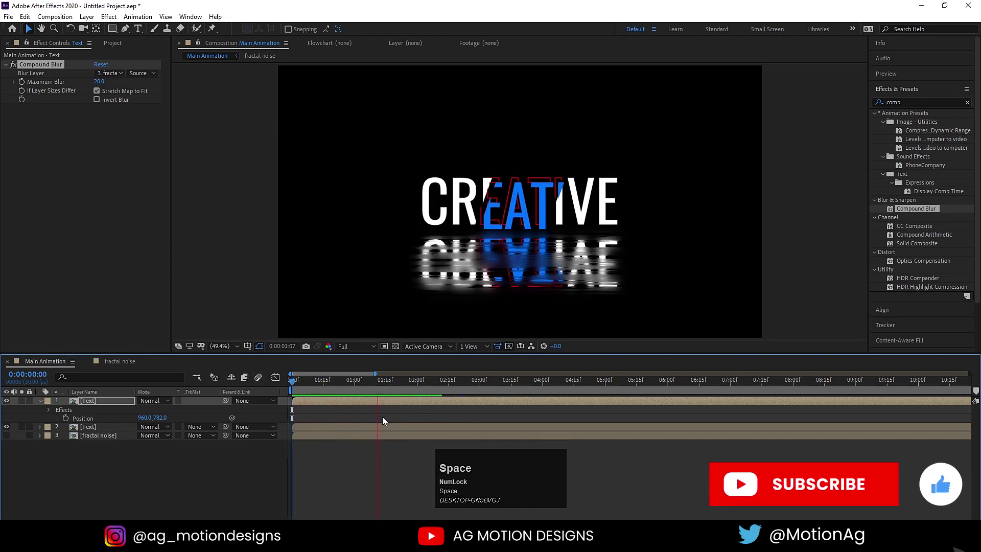
pyautogui.press('space')
pyautogui.click(337, 387)
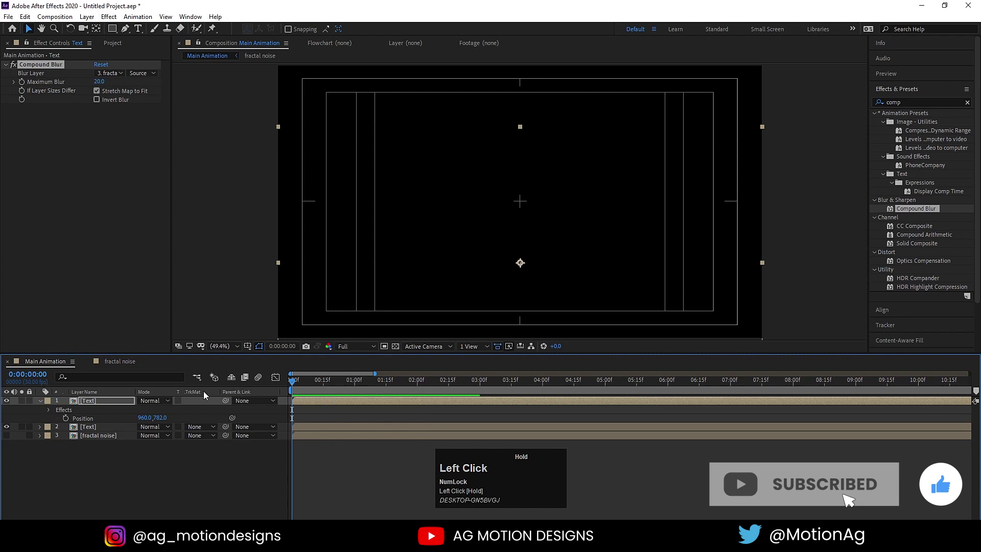
pyautogui.press('space')
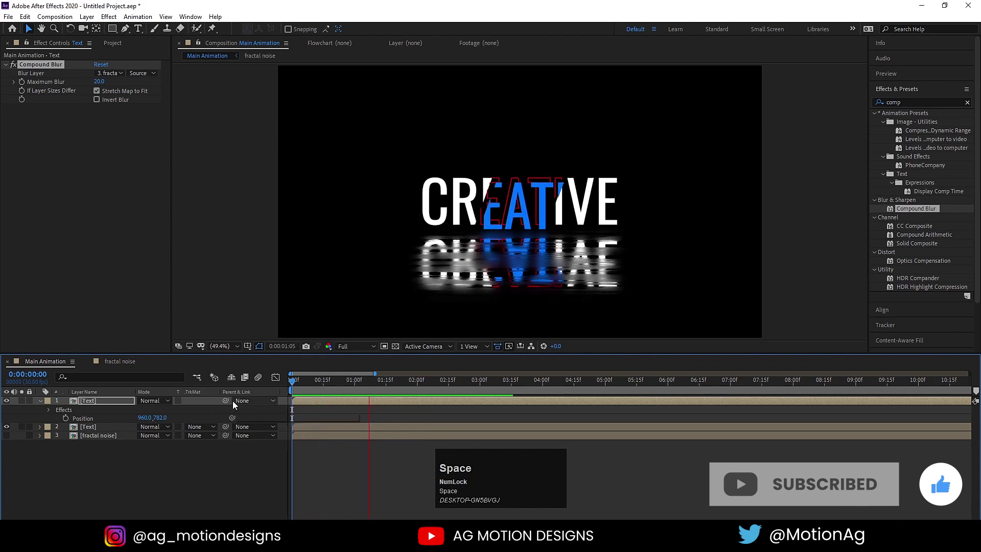
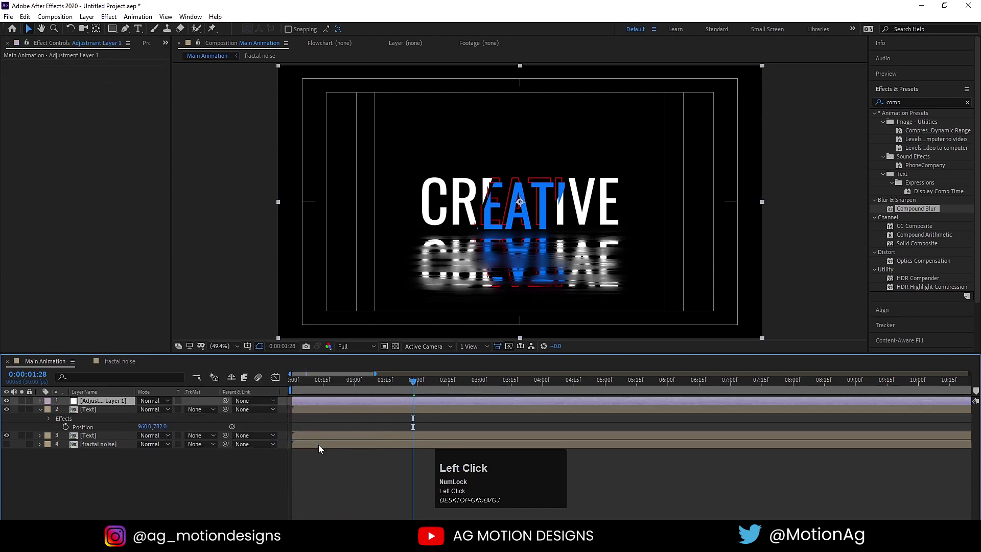
# - Apply Glow to the adjustment layer with Radius 50, Threshold 100%, Intensity 0.5 and preview
pyautogui.press('ctrl+a')
pyautogui.write('glow')
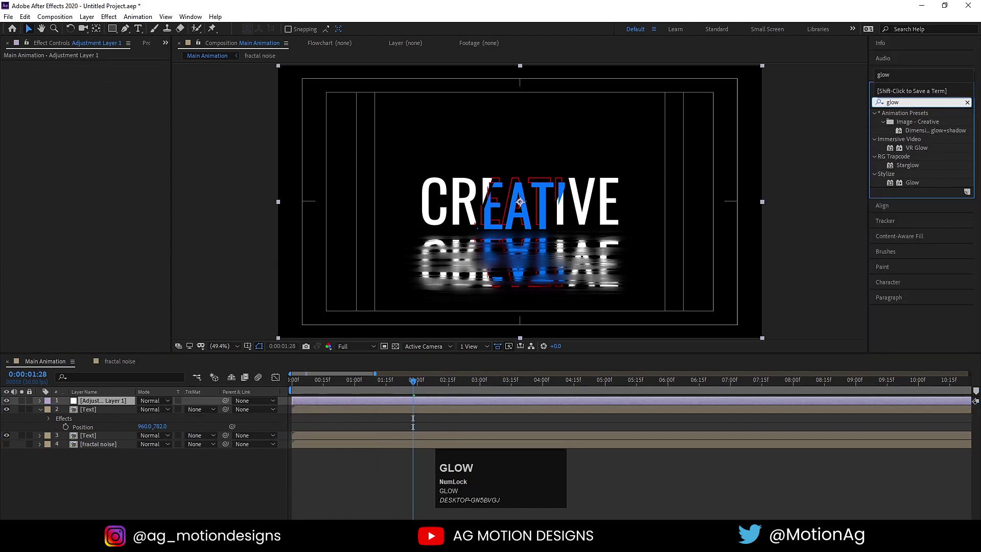
pyautogui.click(917, 186)
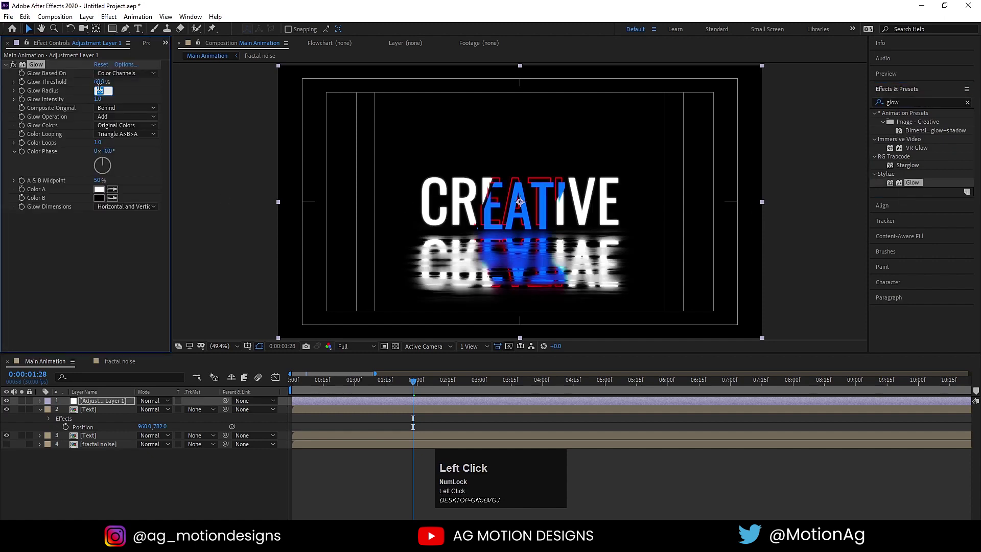
pyautogui.press('Return')
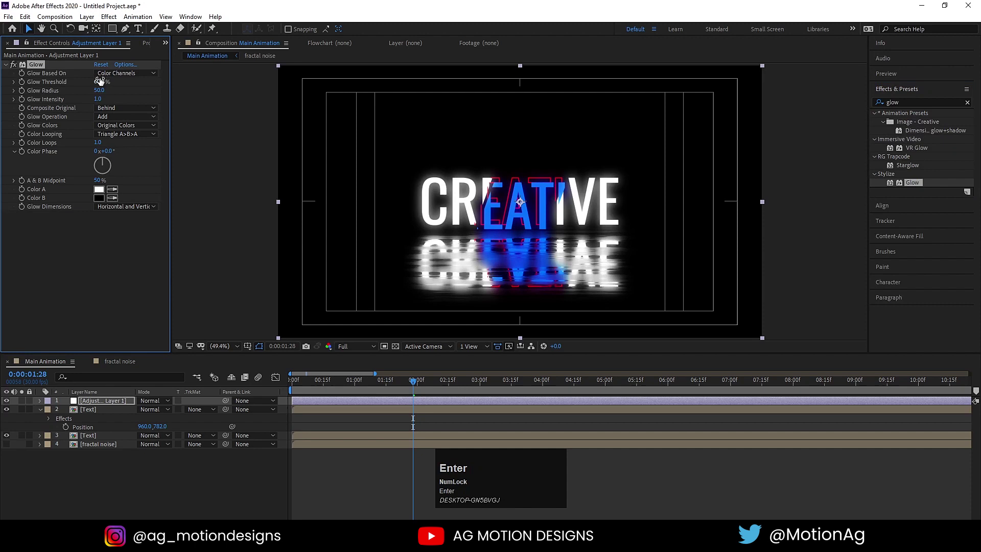
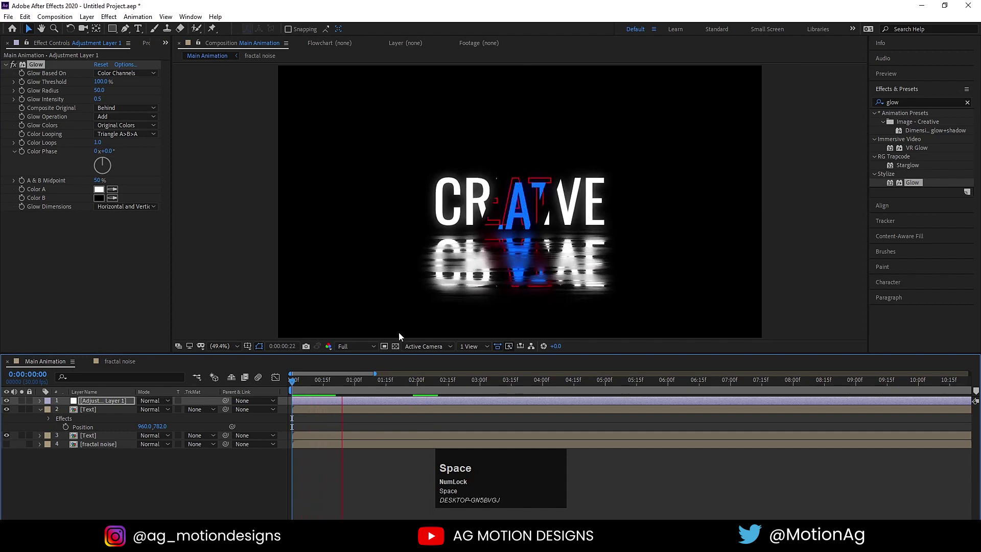
pyautogui.press('space')
# - Drive the Fractal Noise Evolution with a time*40 expression so the noise animates
pyautogui.click(122, 362)
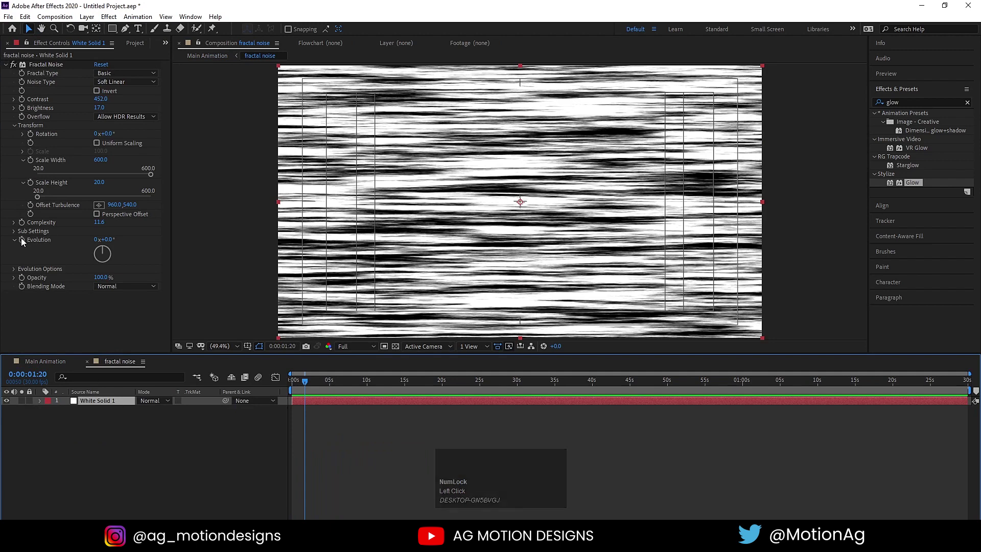
pyautogui.write('time')
pyautogui.write('40')
pyautogui.click(350, 486)
pyautogui.press('space')
# - Return to Main Animation and play back the finished title with its moving reflection
pyautogui.click(55, 366)
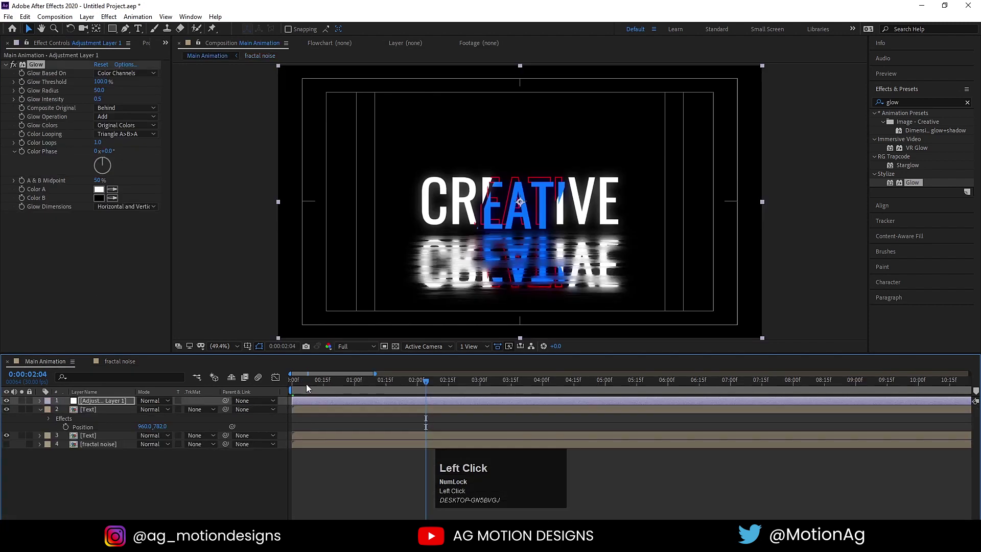
pyautogui.press('space')
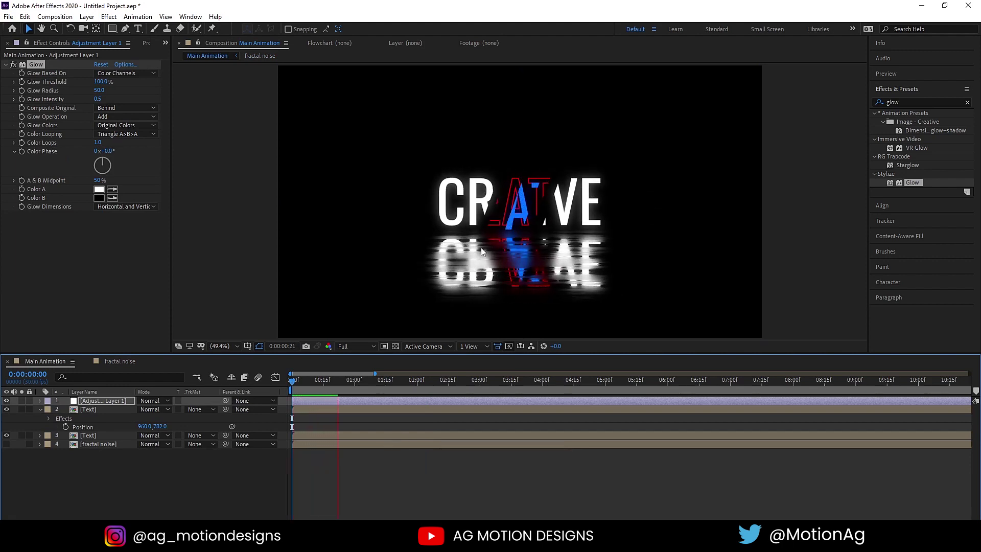
pyautogui.press('space')
pyautogui.click(311, 378)
pyautogui.press('space')
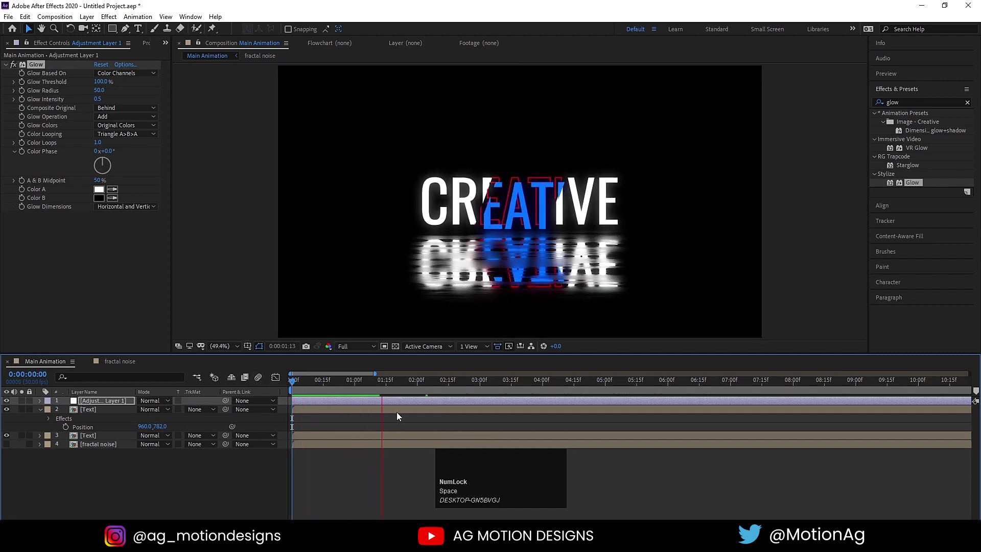